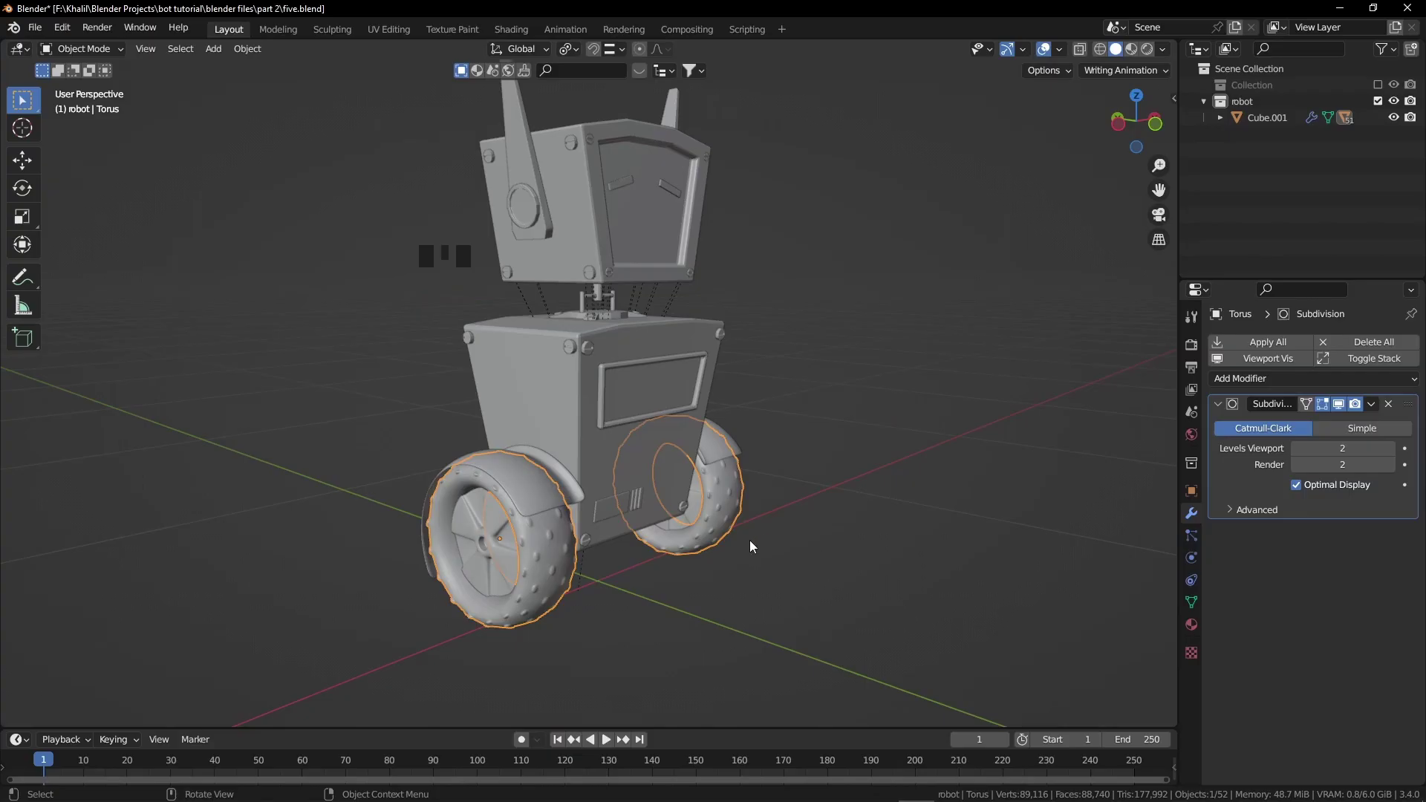
Select the wheel tyre and hub and apply their rotation so the values read zero.
key("n")
left_click(1175, 104)
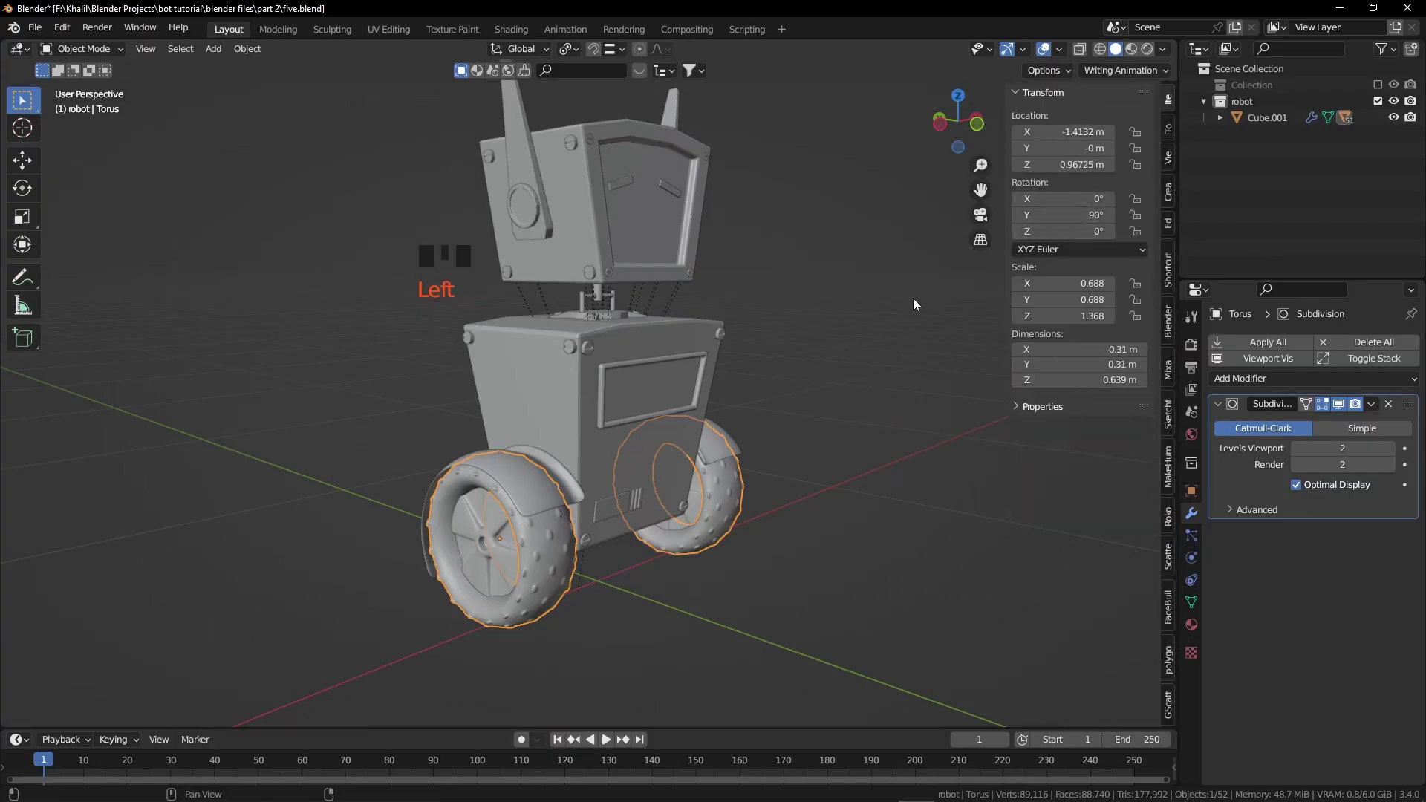
left_click(508, 566)
key("ctrl+a")
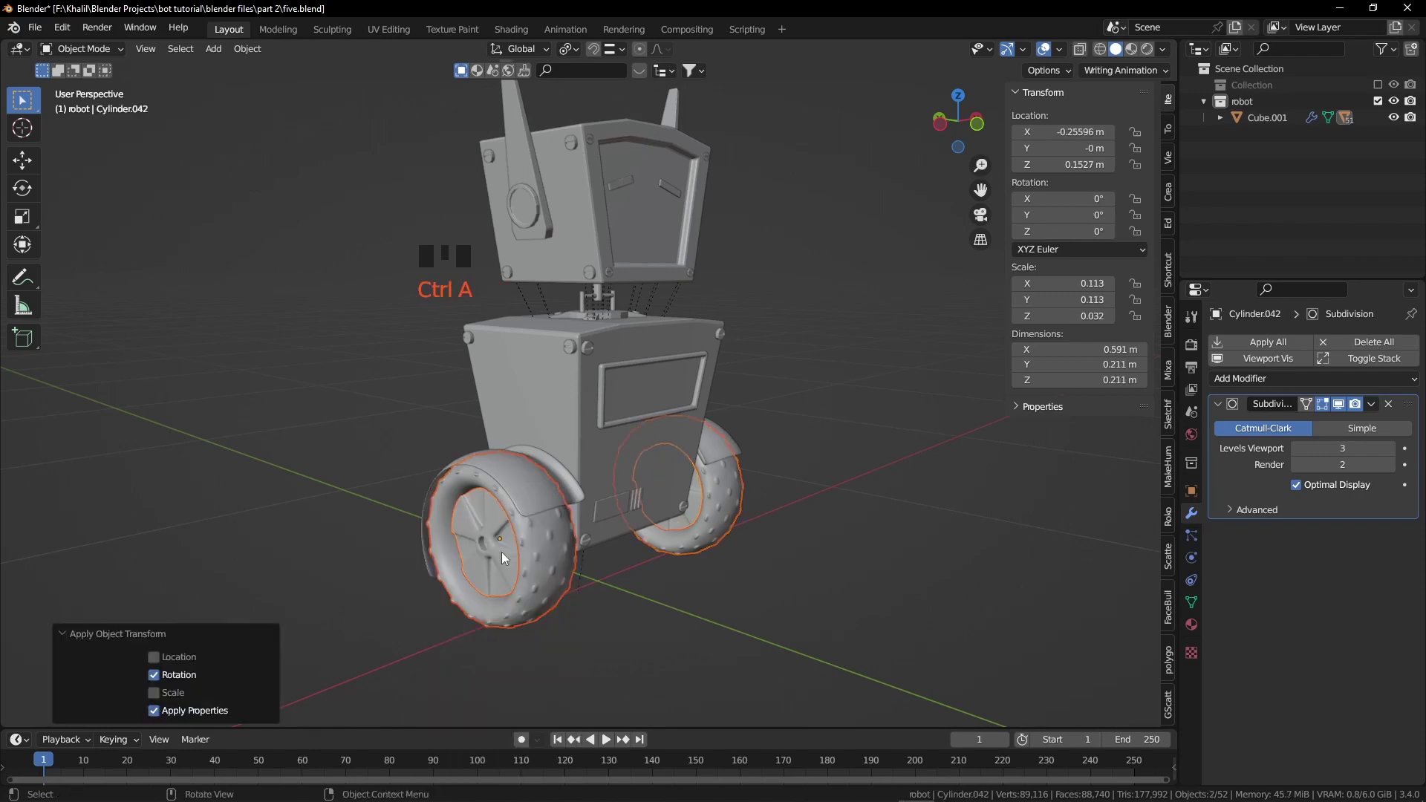
key("n")
key("KP_1")
scroll("down", 3)
left_click_drag(835, 410, 686, 458)
Add an armature at the robot's base in front view and position it.
key("shift+a")
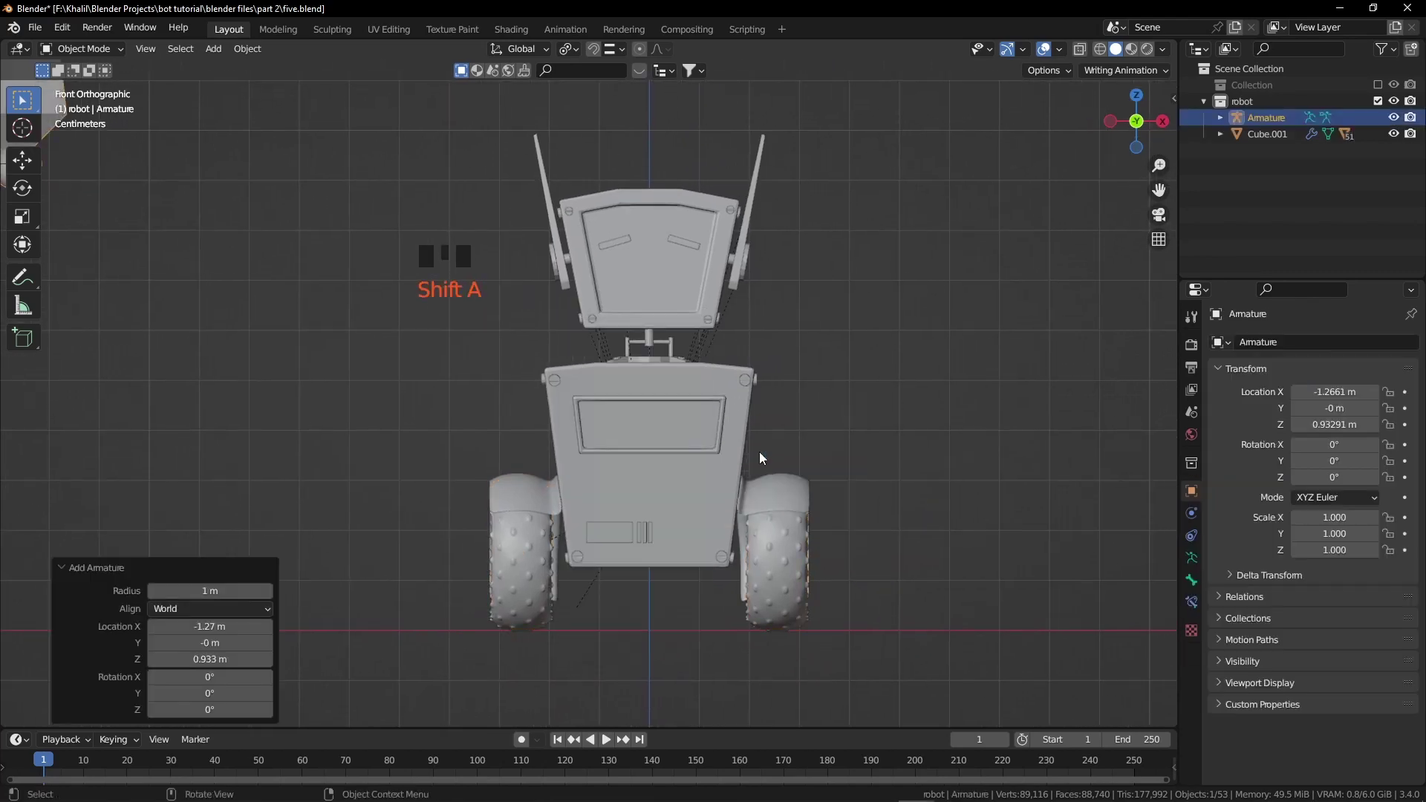
key("shift+c")
key("shift+s")
key("KP_Decimal")
key("g")
left_click(1194, 556)
left_click_drag(1252, 576, 1299, 679)
Edit the armature and extrude new bones upward to the ball joint.
key("Tab")
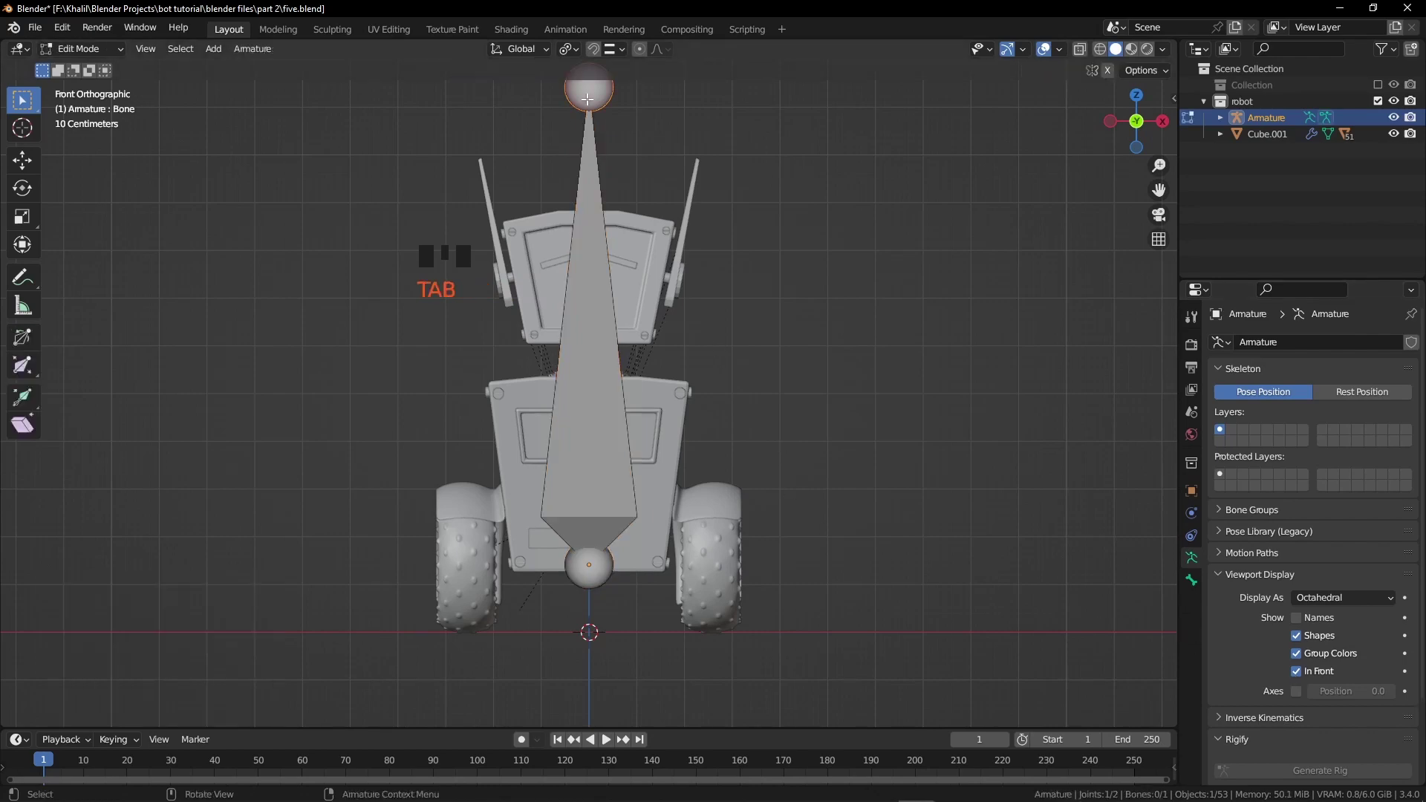
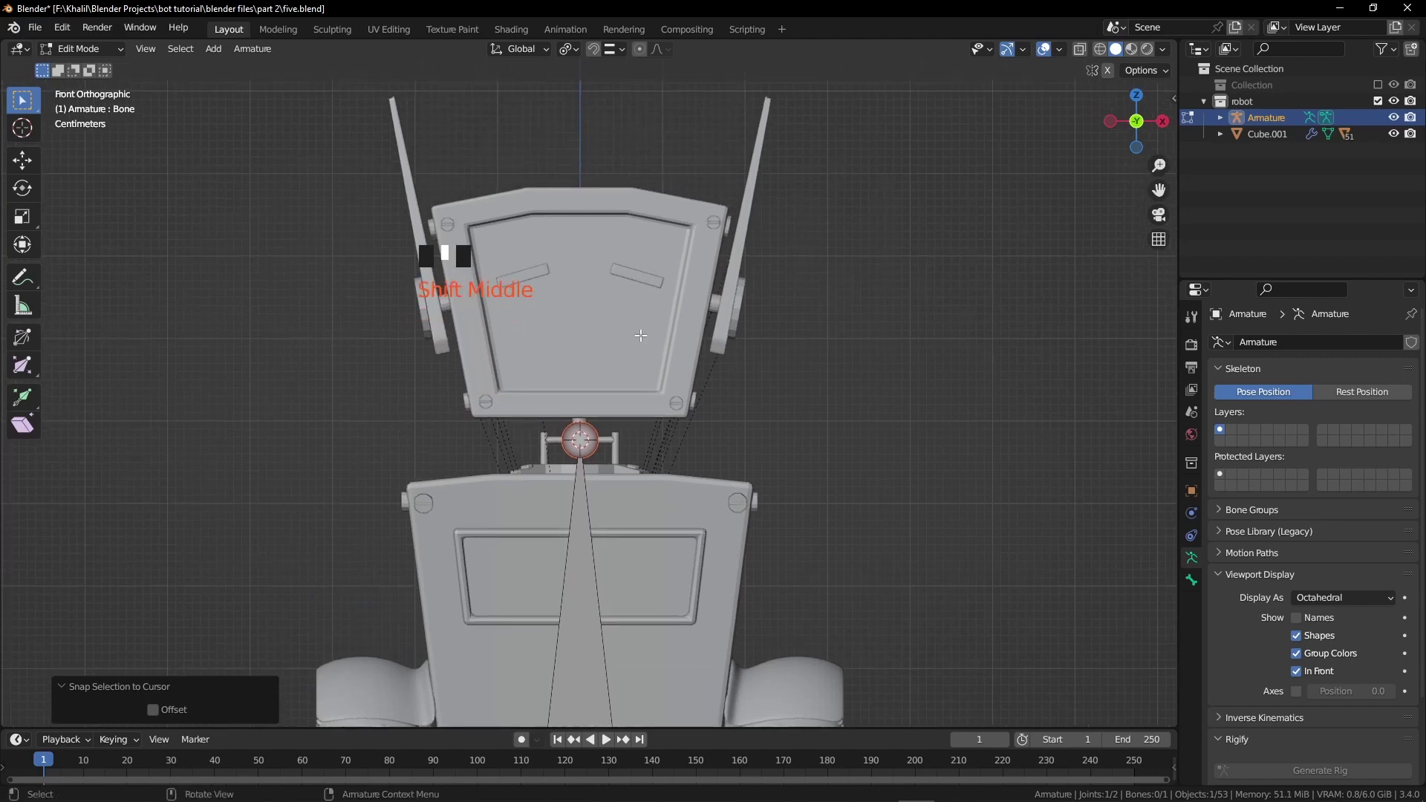
key("e")
key("e")
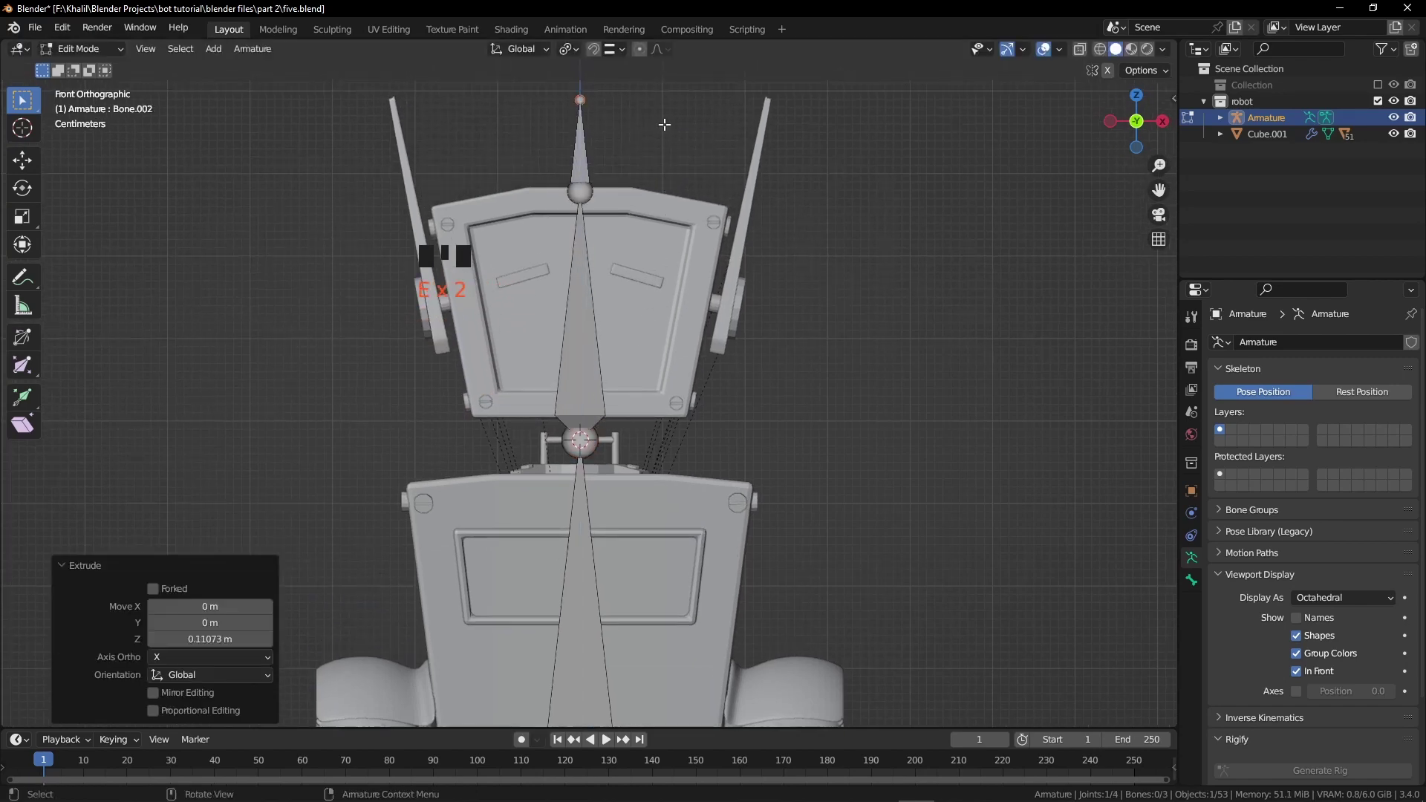
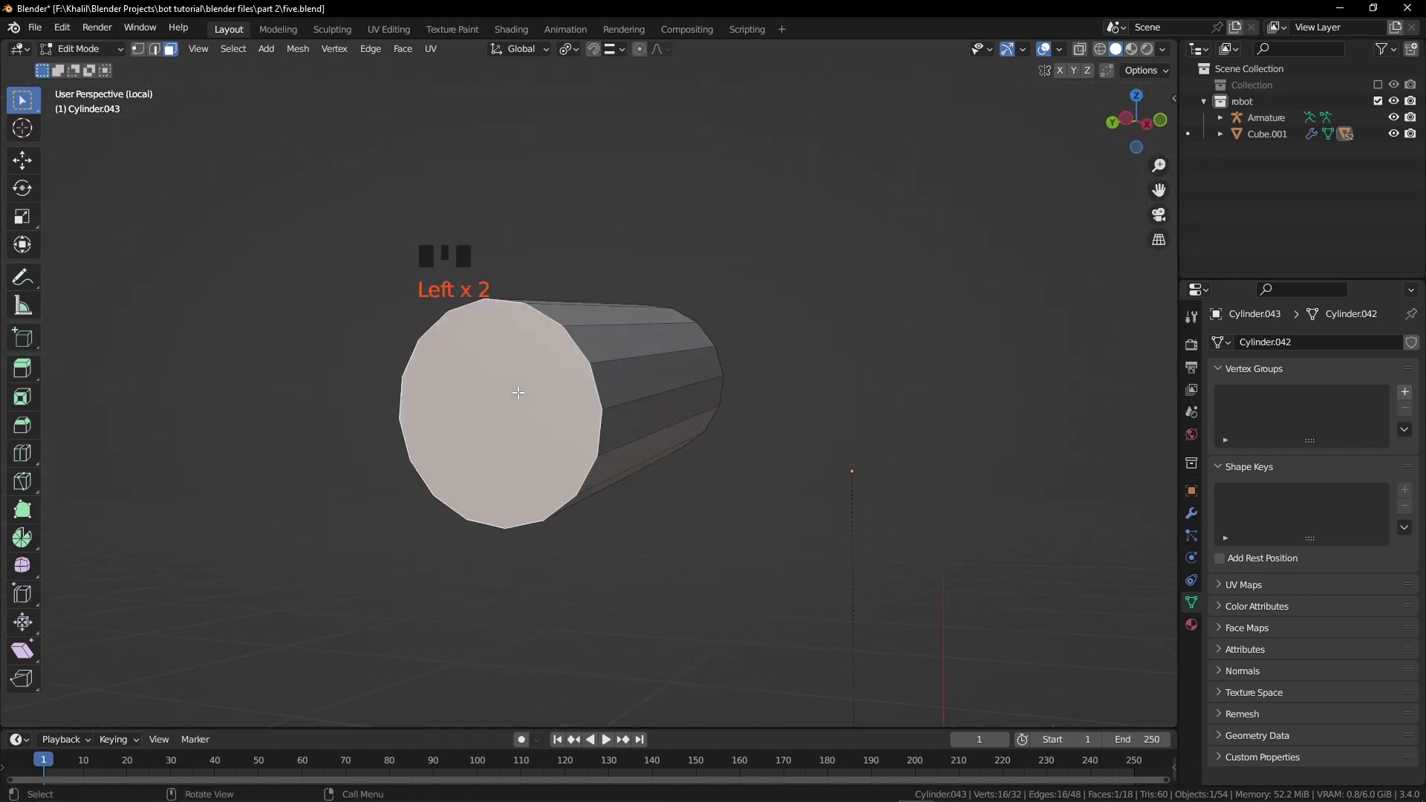
Snap the 3D cursor to the centre of the joint cylinder's end face.
key("shift+s")
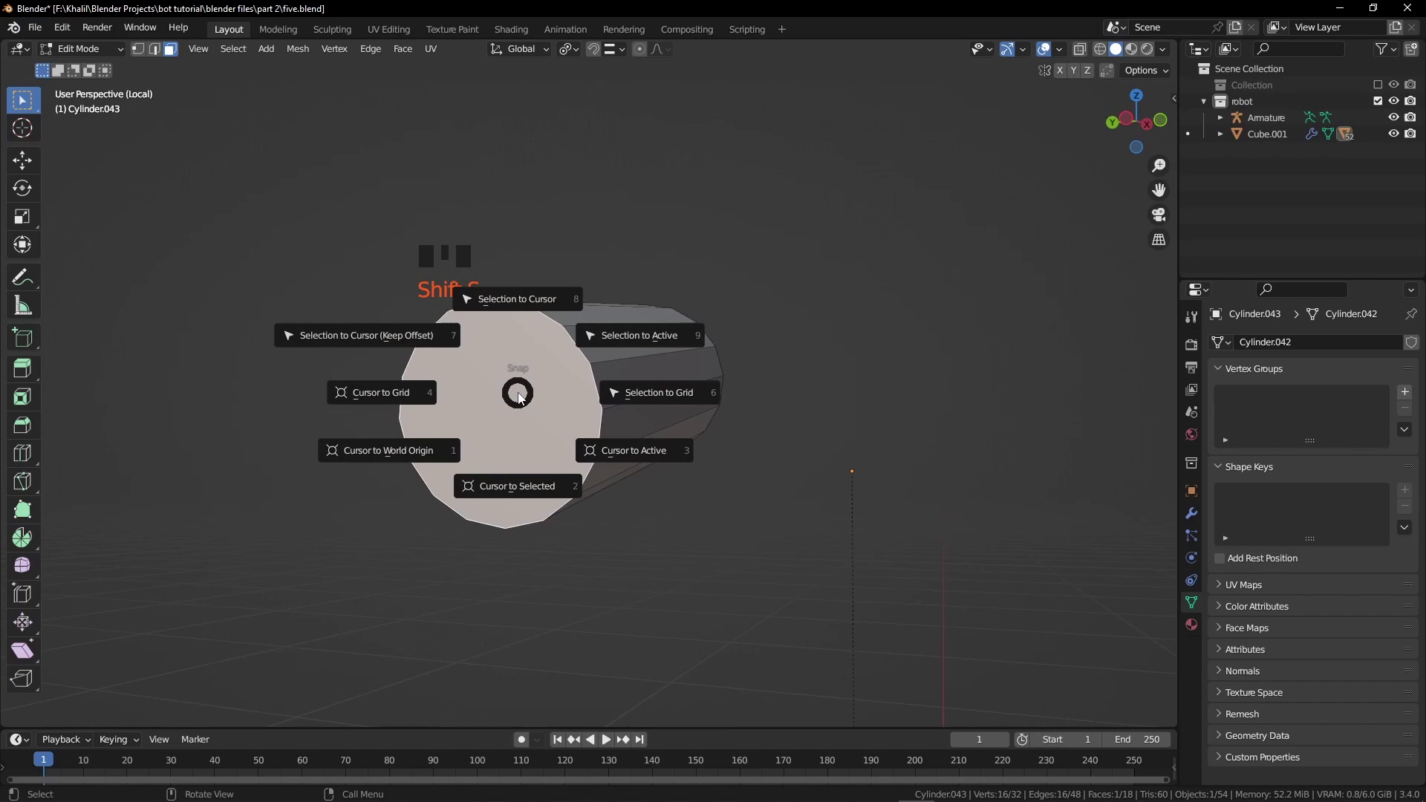
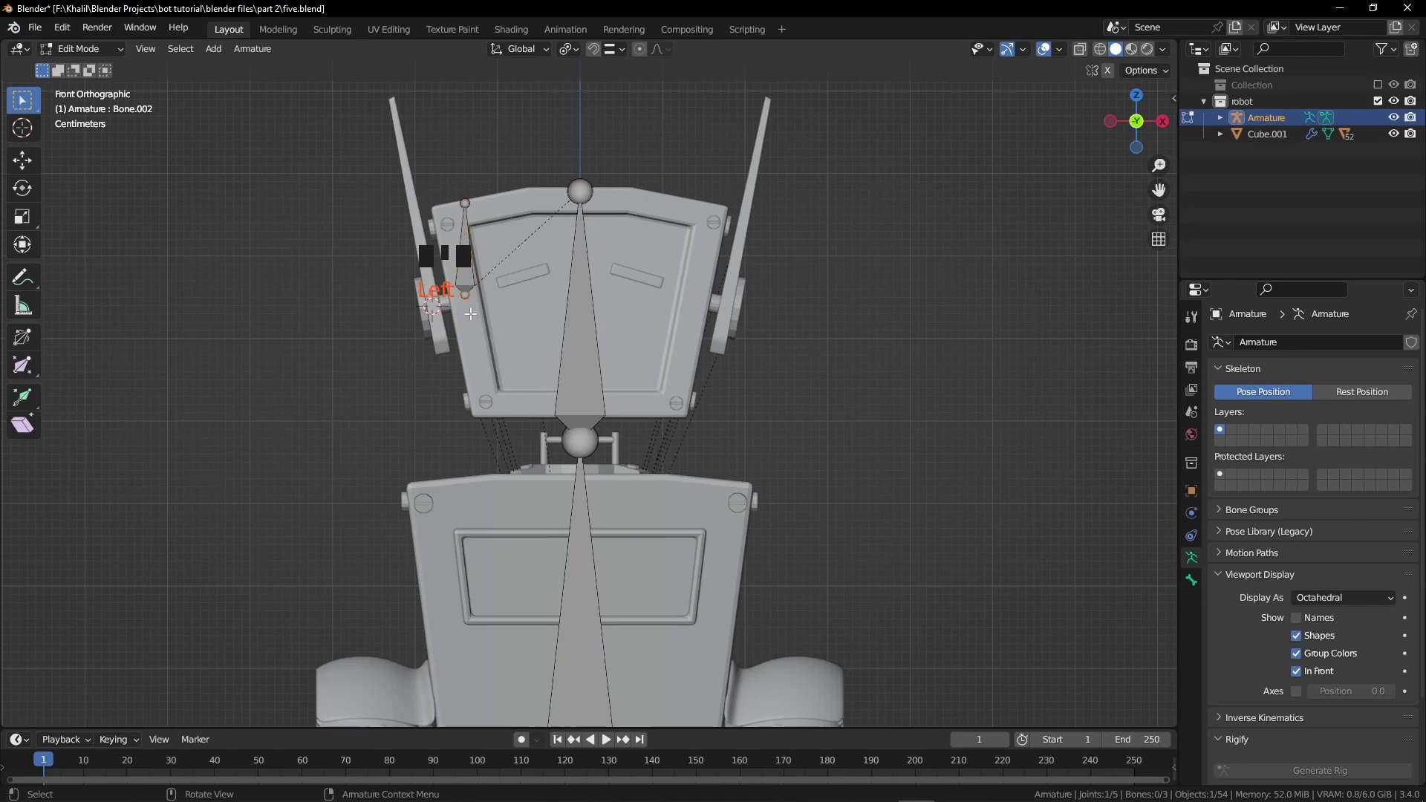
Snap the bone tip to the joint centre, set the 3D Cursor pivot and duplicate the bone.
key("shift+s")
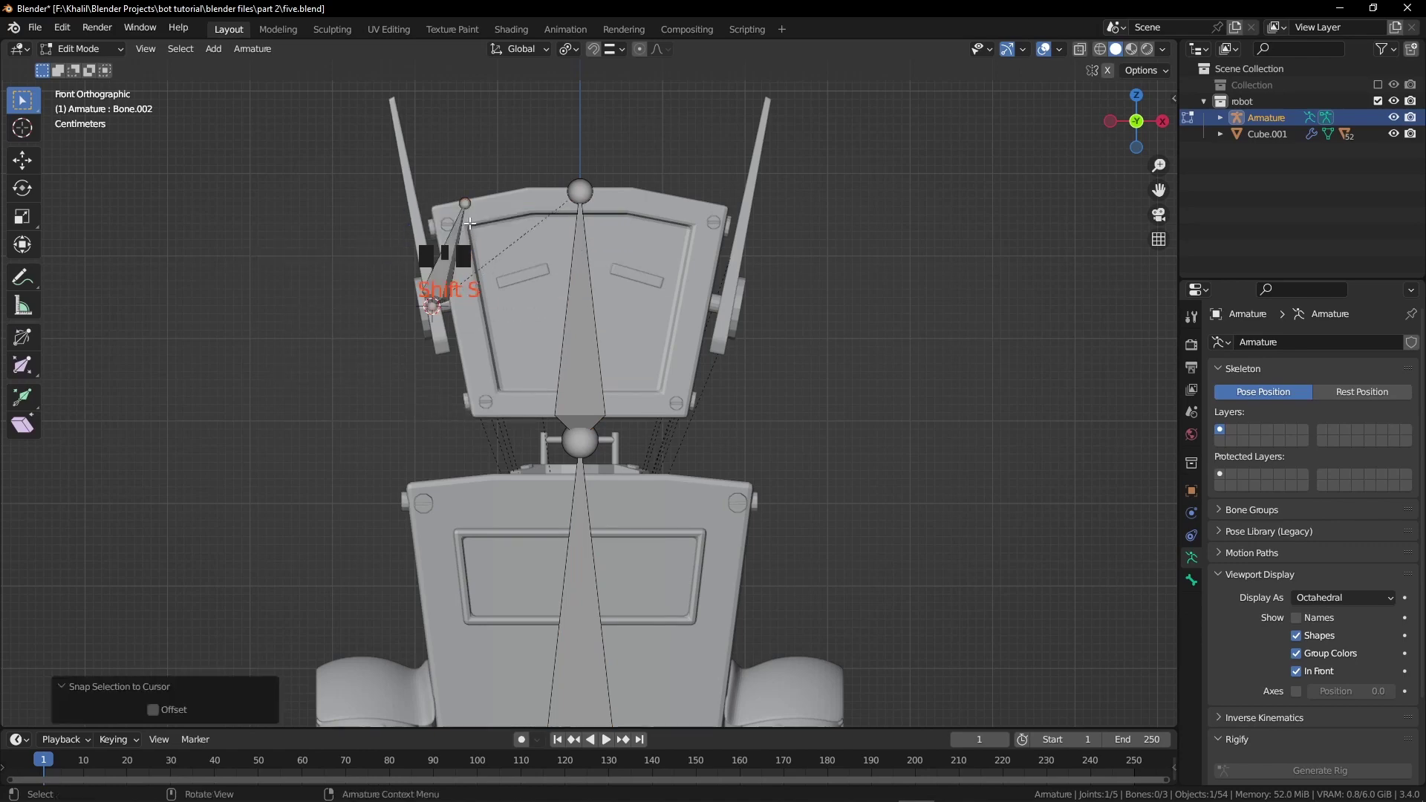
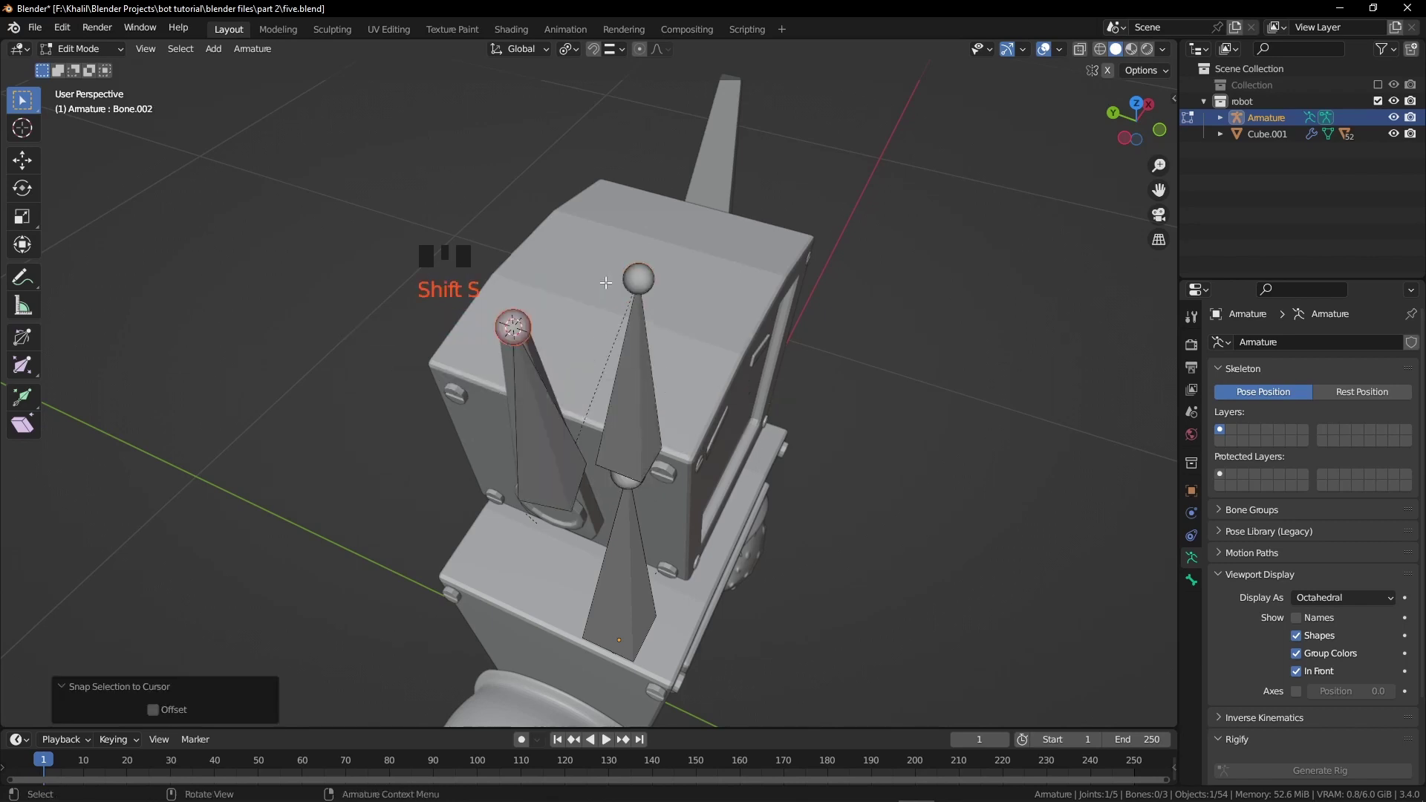
key(".")
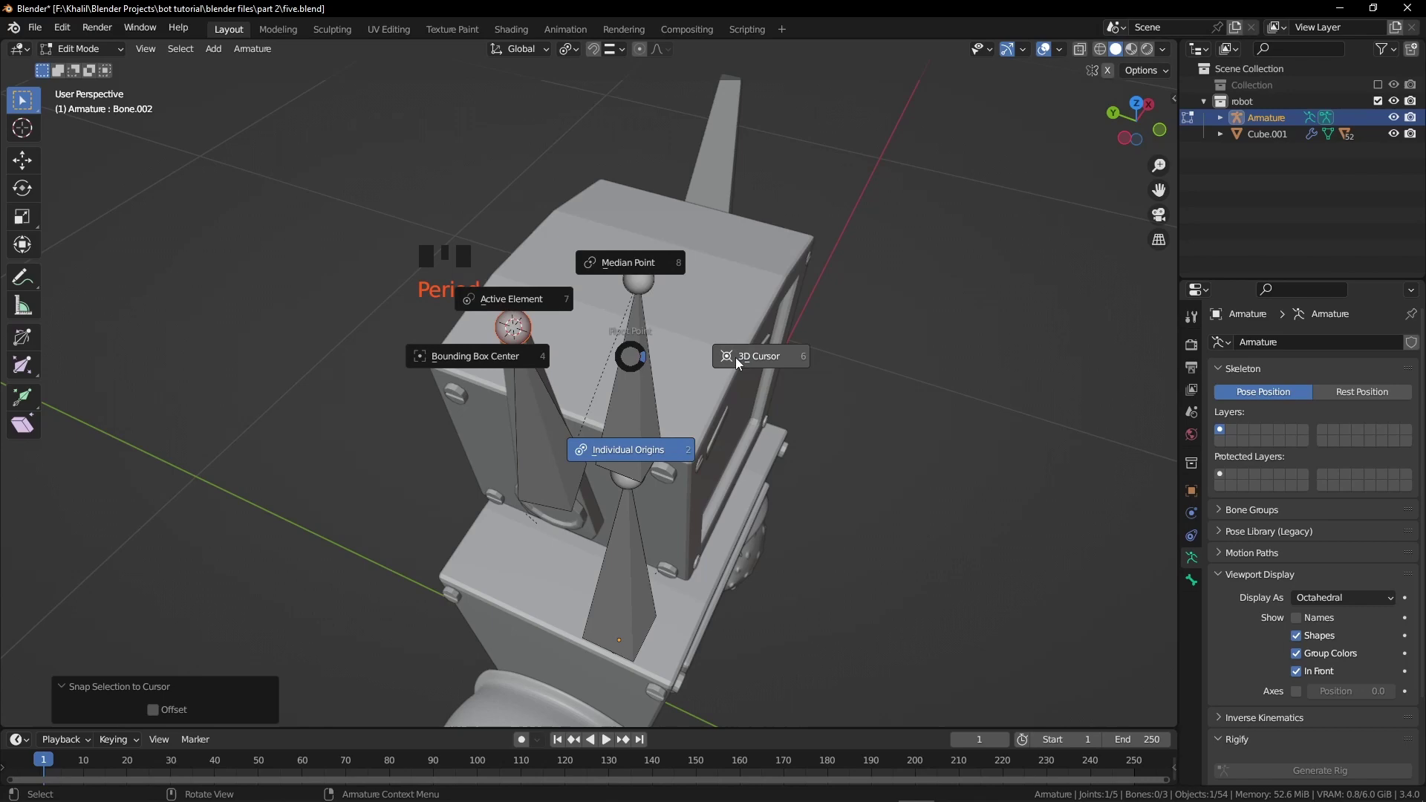
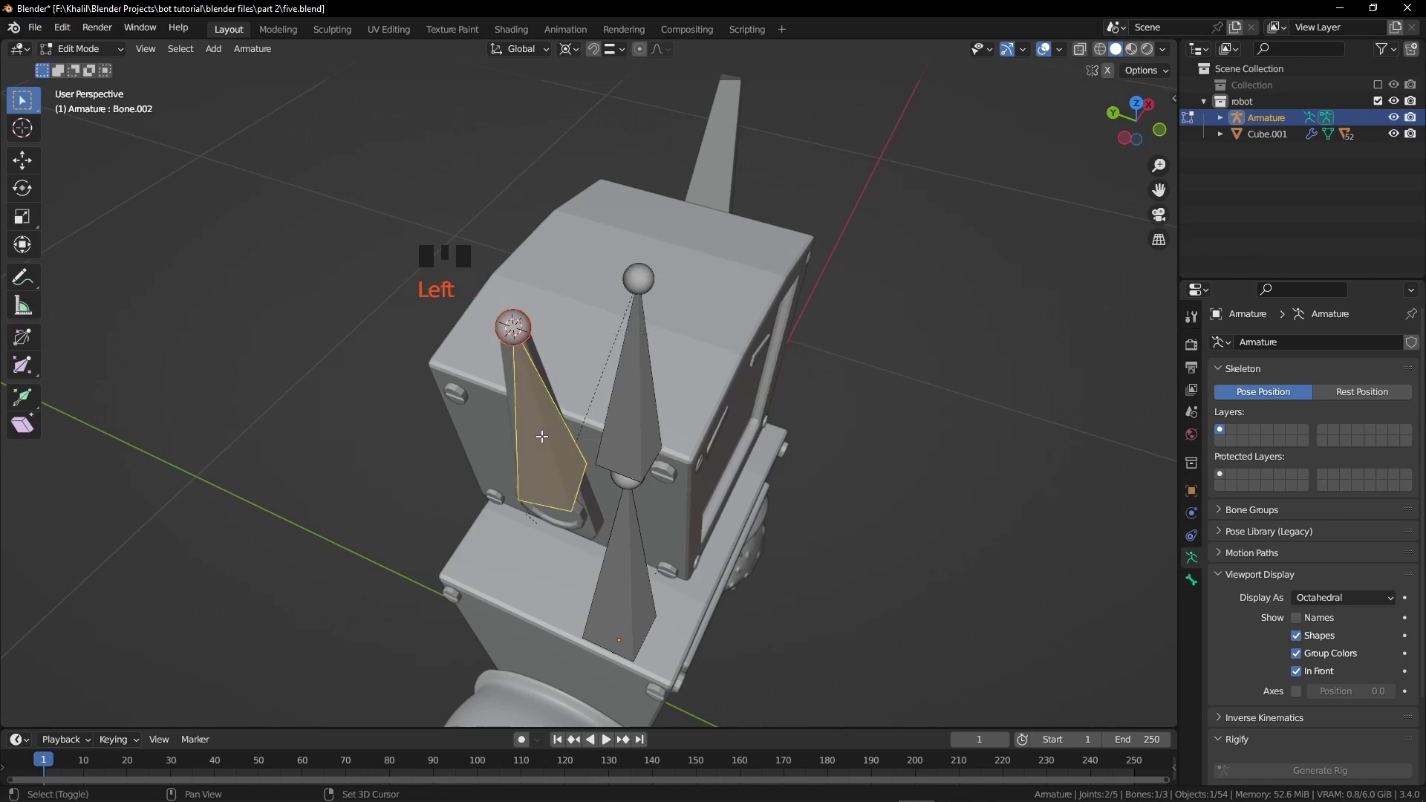
key("shift+d")
key("KP_1")
scroll("down", 3)
key("shift+c")
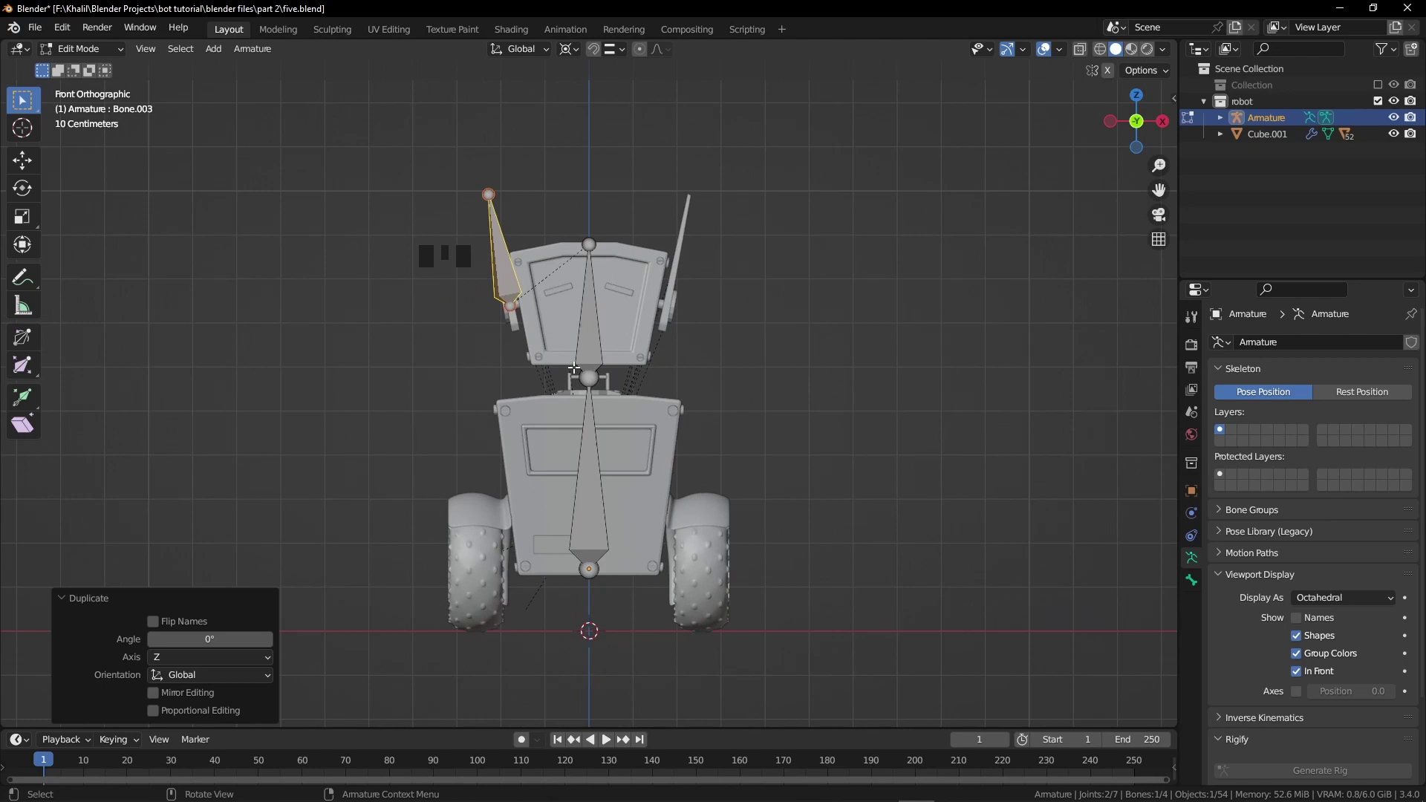
Rotate the duplicated bone 180 degrees and return the armature to Object Mode.
key("r")
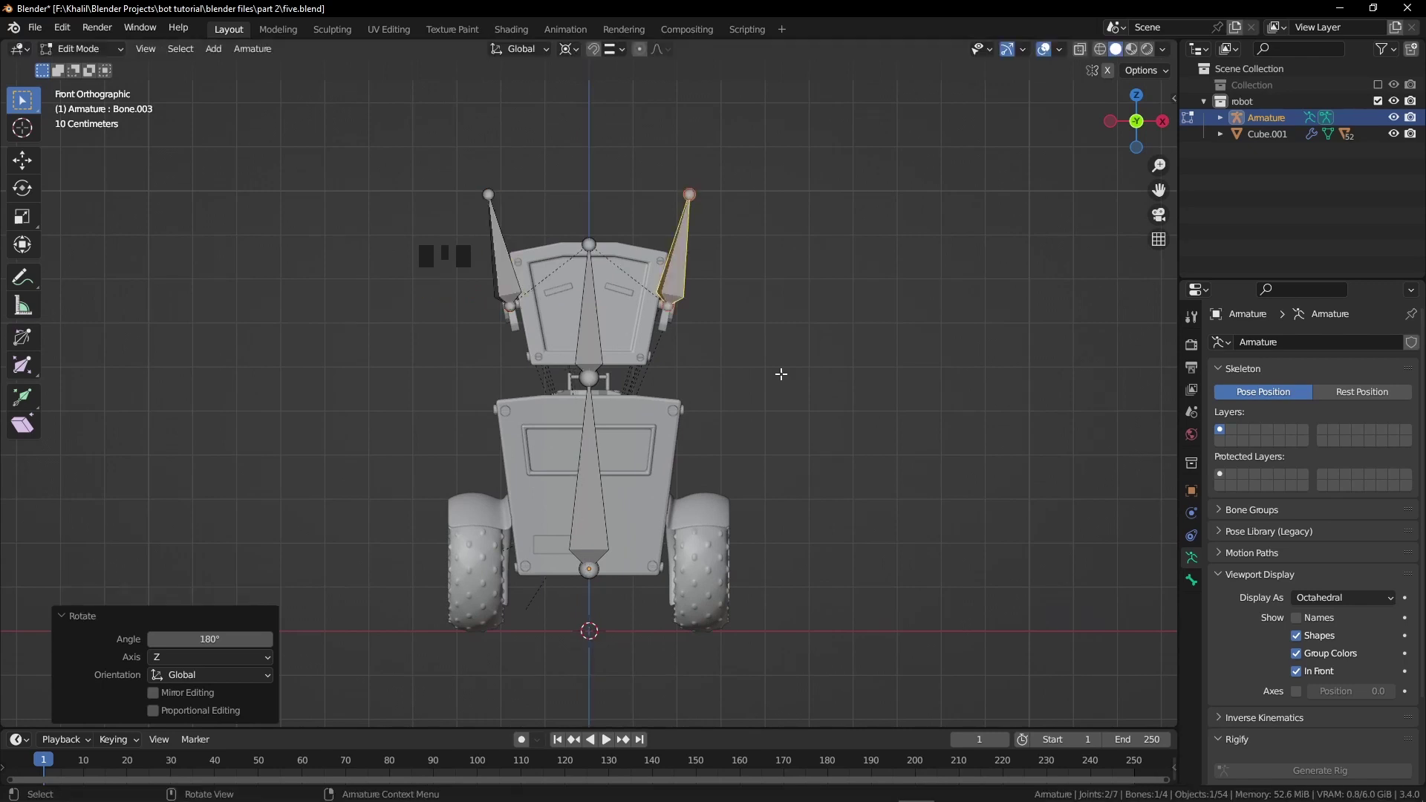
key("Tab")
key("z")
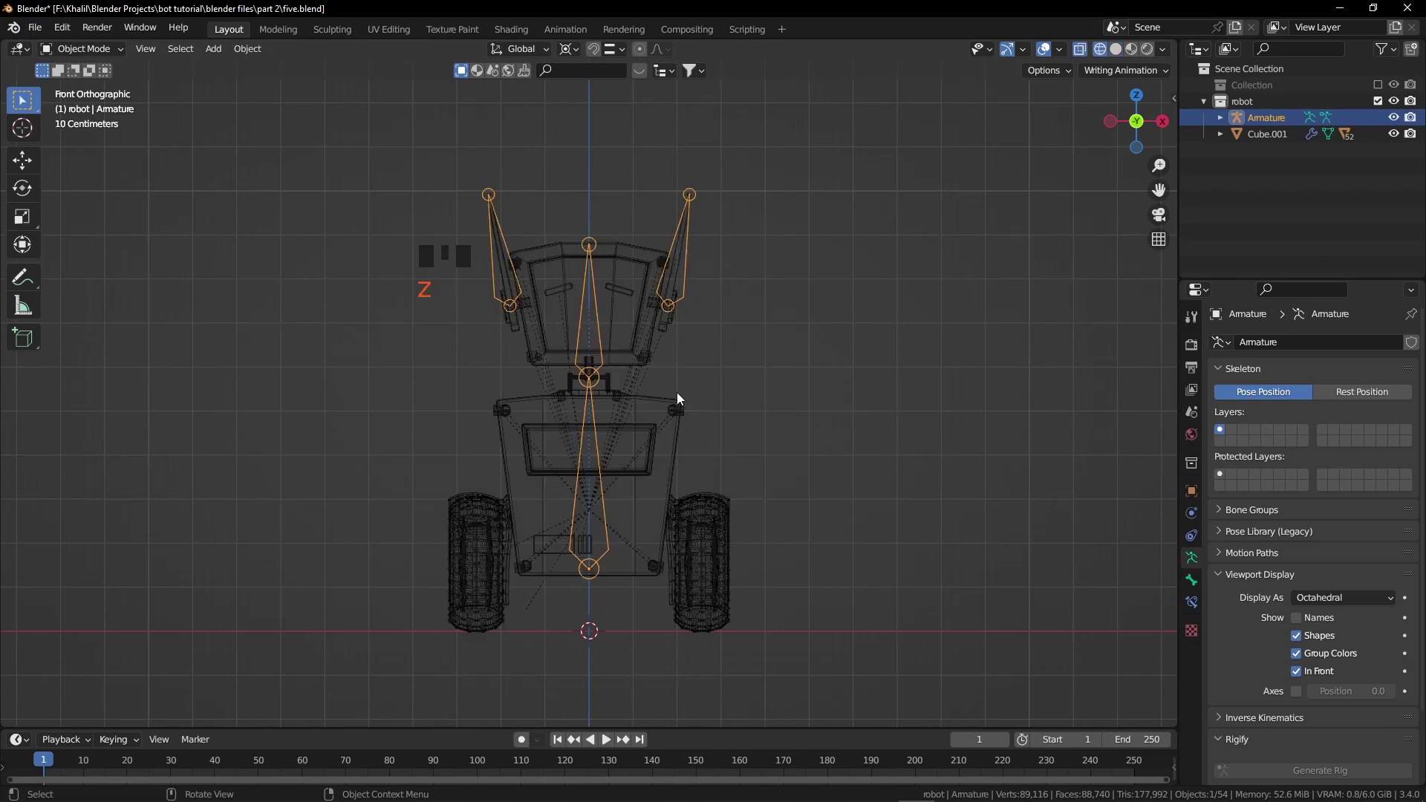
Select the robot meshes with the armature and pick the spine bone in Pose Mode.
left_click_drag(472, 397, 805, 647)
key("z")
left_click_drag(595, 529, 616, 404)
scroll("up", 3)
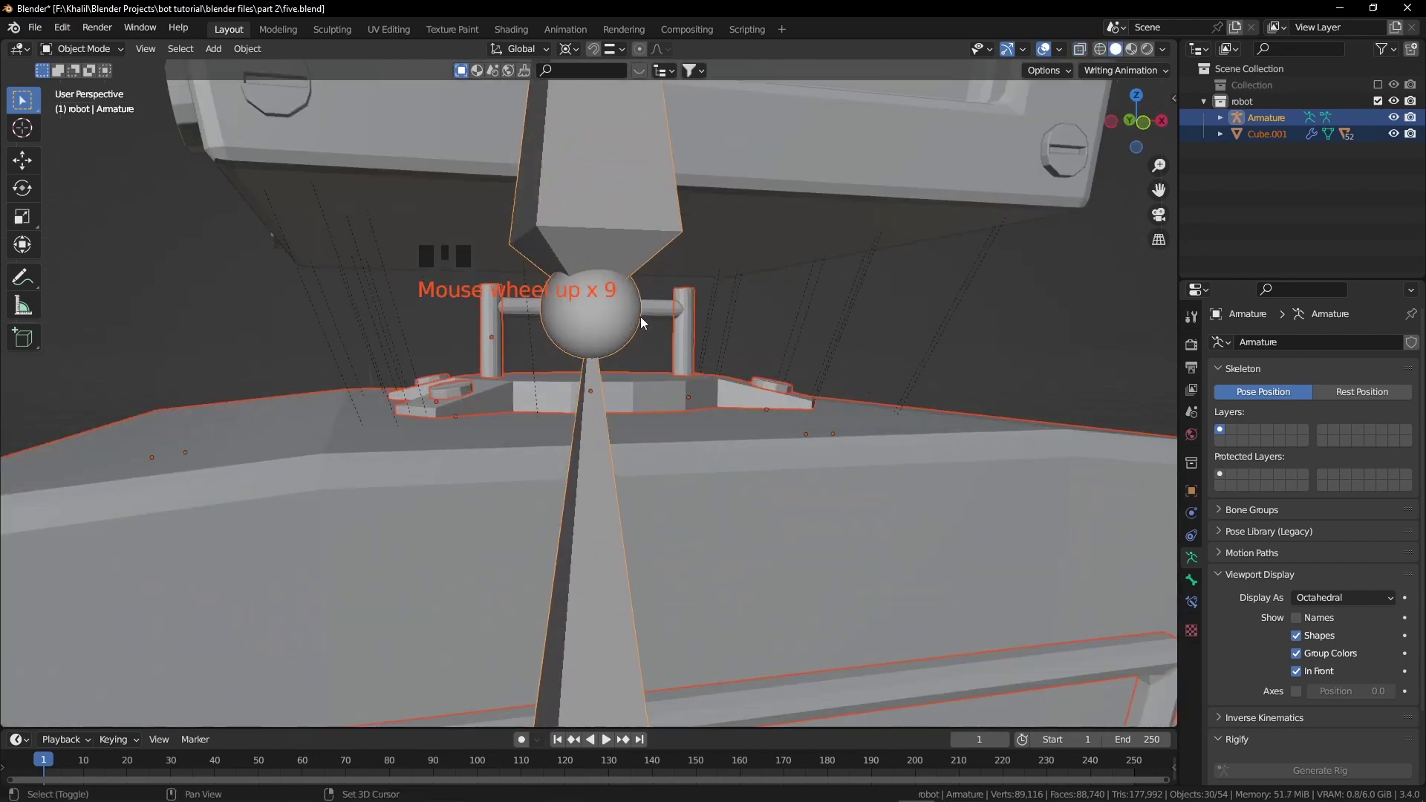
left_click(673, 313)
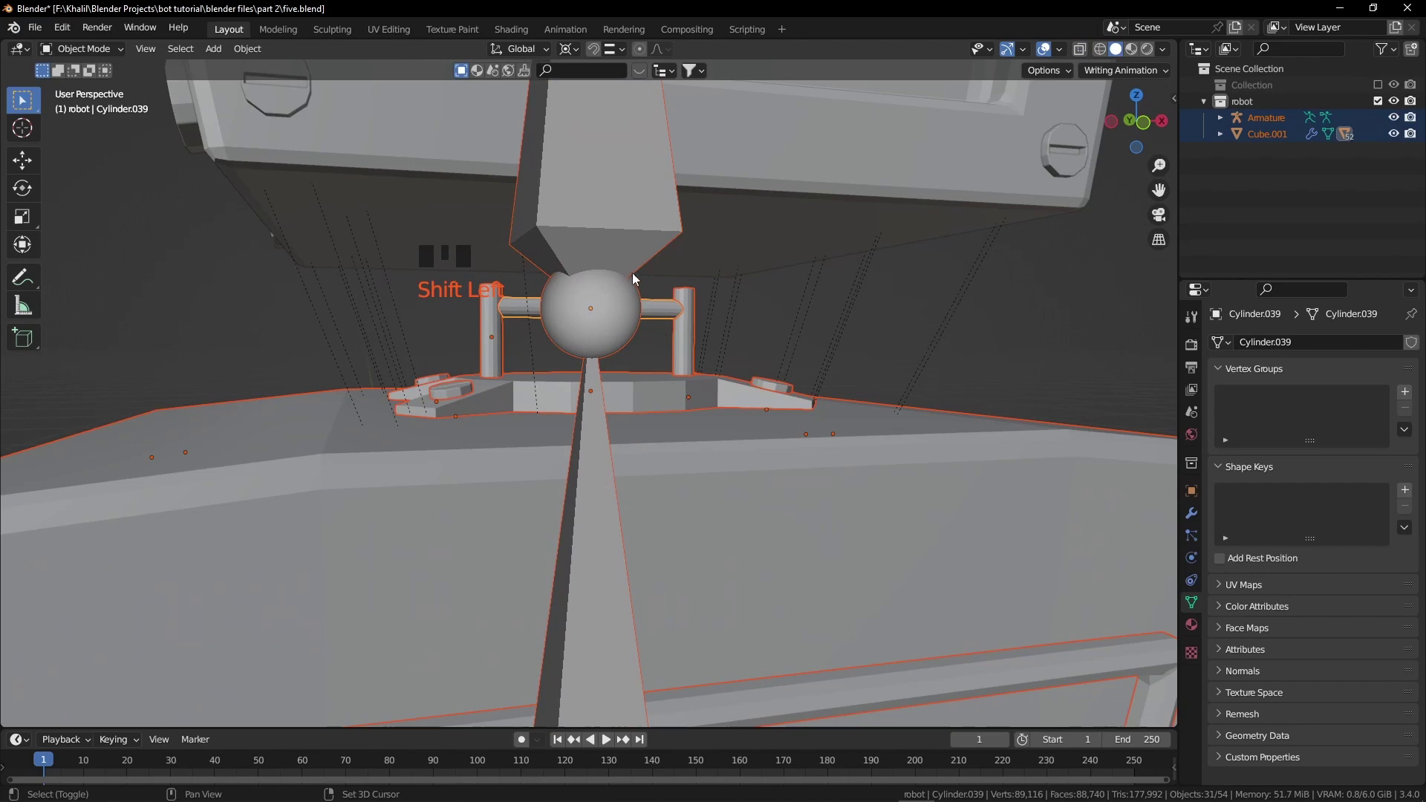
scroll("down", 3)
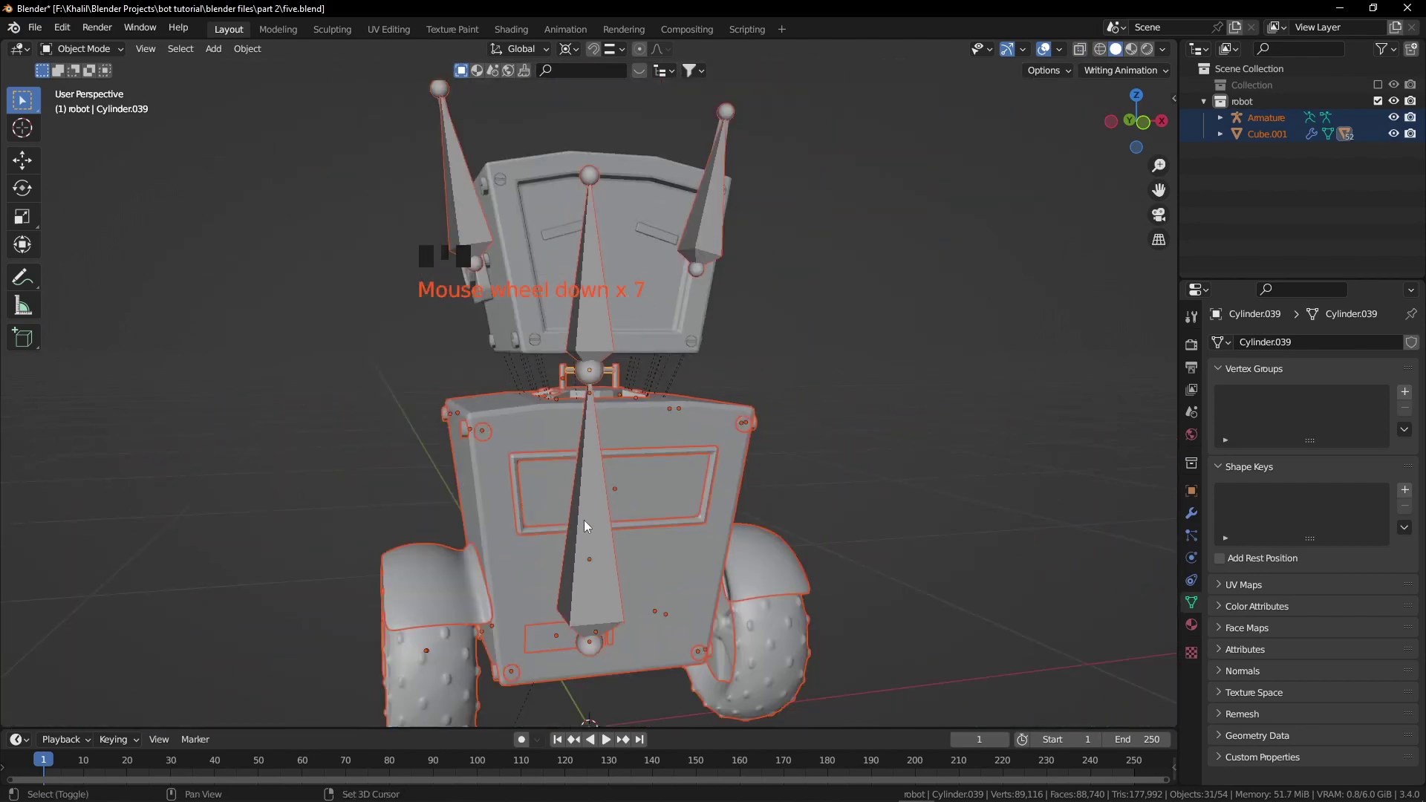
left_click(585, 542)
key("ctrl+Tab")
left_click(592, 540)
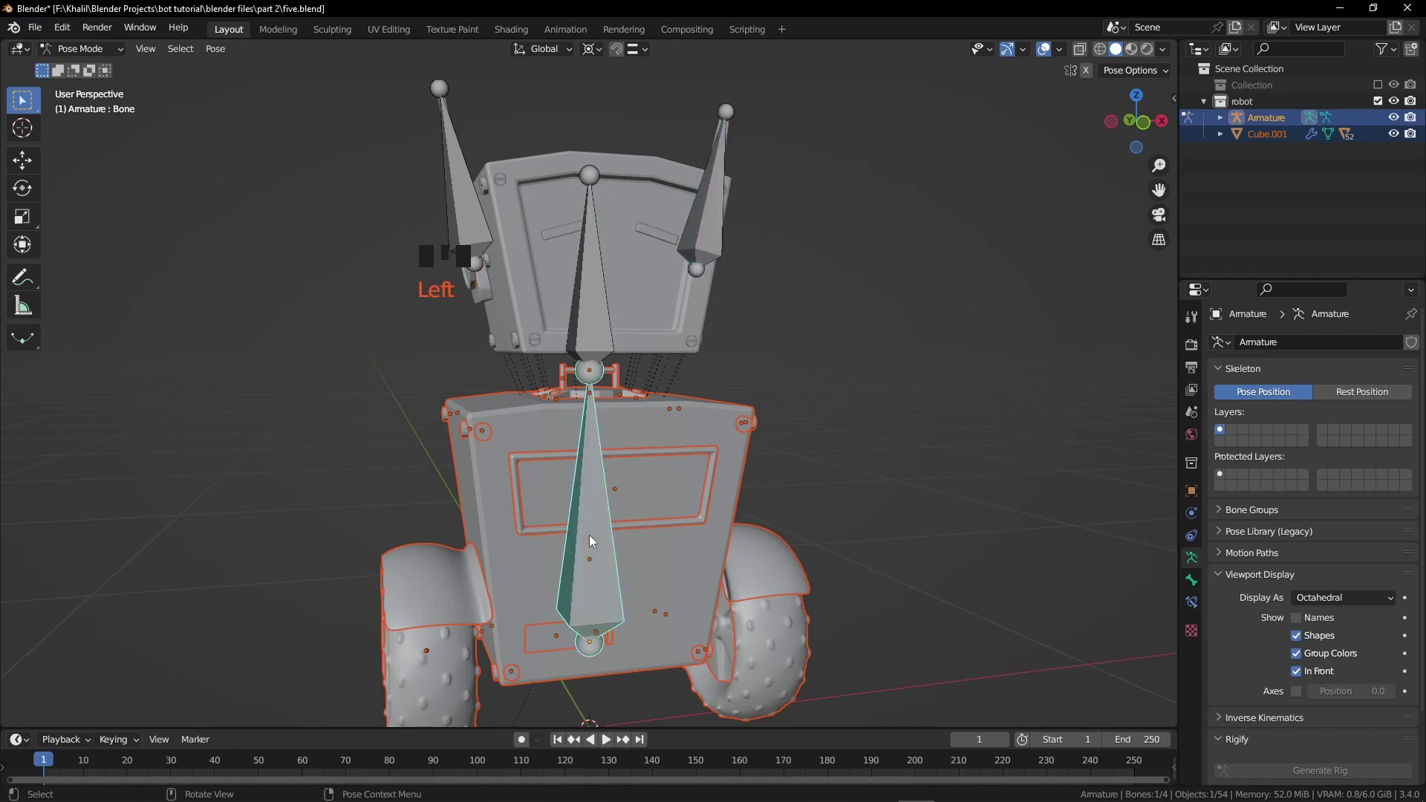
Parent the meshes to the armature with automatic weights and leave Pose Mode.
key("ctrl+p")
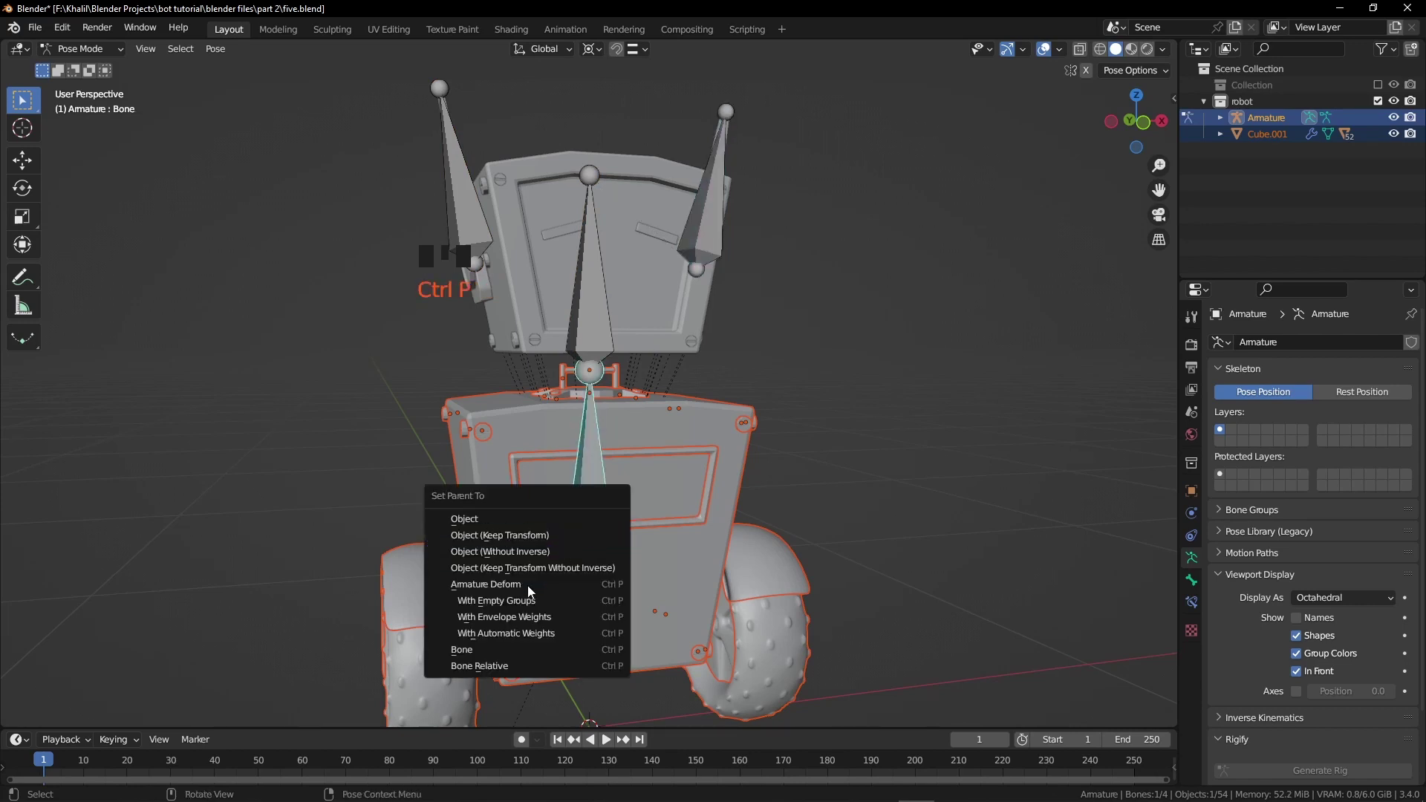
key("KP_1")
scroll("down", 3)
left_click_drag(640, 392, 697, 419)
key("ctrl+Tab")
key("z")
left_click(378, 195)
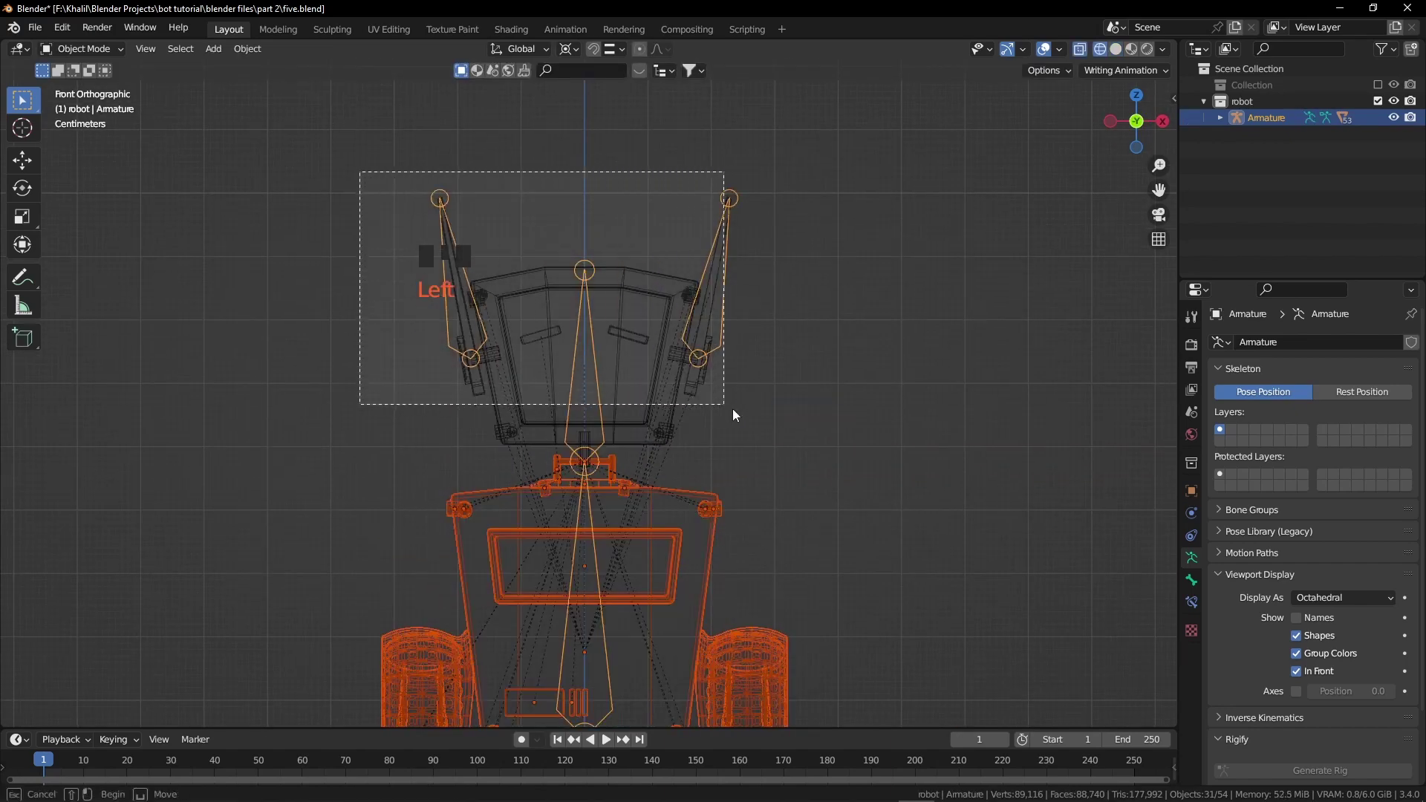
Inspect the robot's central parts in front view, selecting pieces around the body.
key("z")
left_click_drag(439, 344, 514, 372)
scroll("up", 3)
left_click(1397, 124)
middle_click(474, 366)
key("KP_1")
scroll("up", 3)
left_click_drag(373, 328, 434, 403)
double_click(434, 403)
double_click(466, 403)
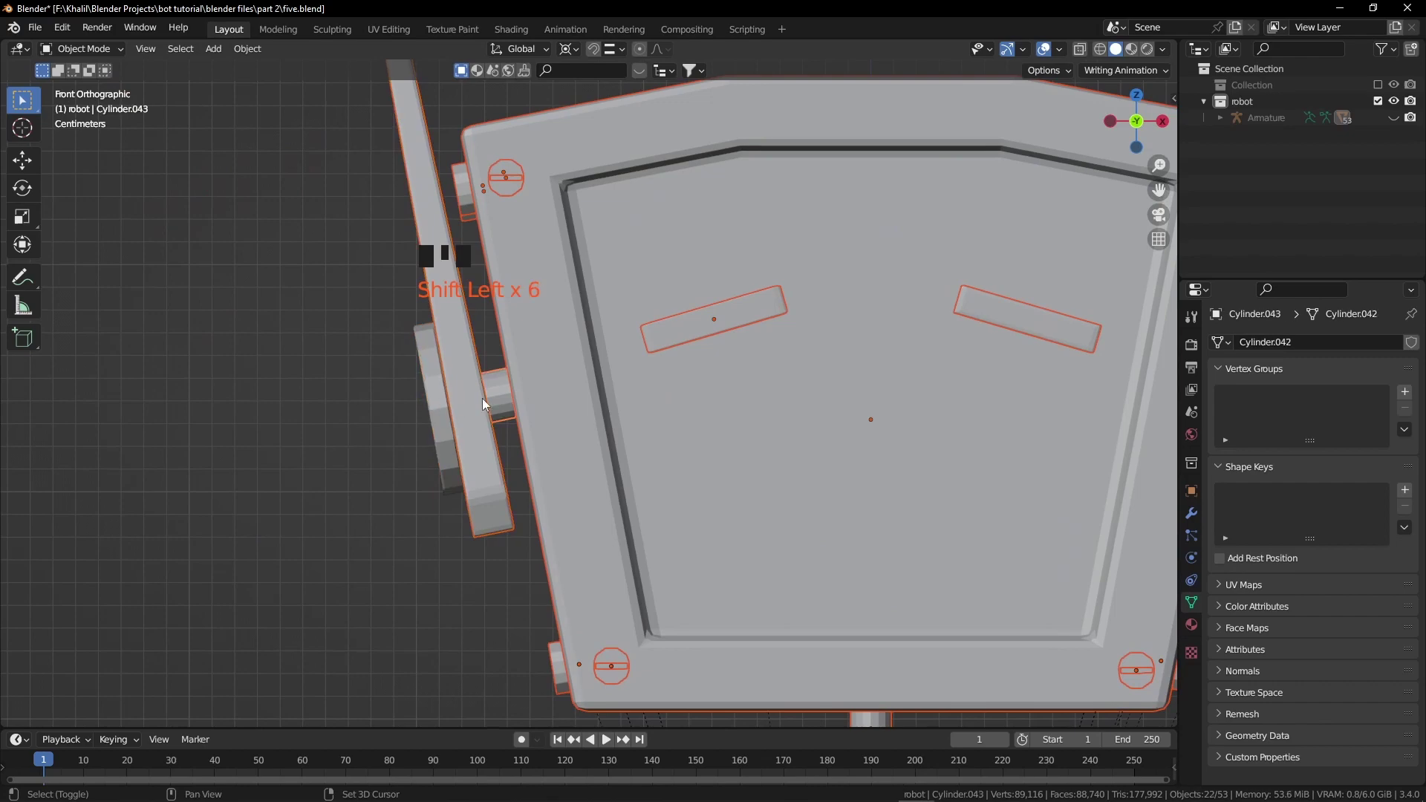
left_click(472, 403)
left_click(474, 403)
double_click(500, 396)
Select the main body bone and the upper central bone in Pose Mode to check them.
scroll("down", 3)
left_click_drag(772, 404, 633, 438)
scroll("up", 3)
middle_click(707, 407)
left_click(687, 410)
scroll("down", 3)
left_click_drag(505, 368, 638, 385)
left_click(1398, 123)
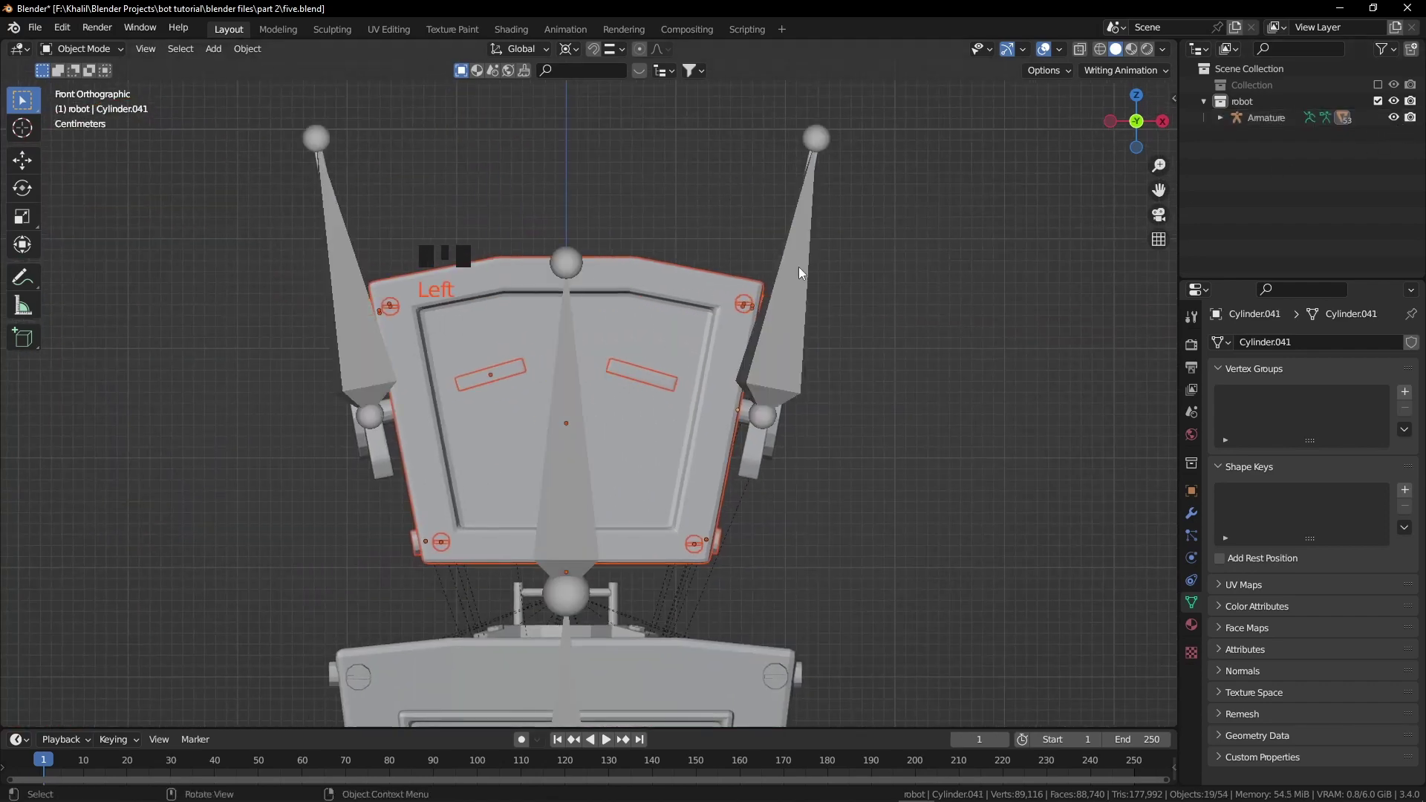
left_click(806, 265)
key("ctrl+Tab")
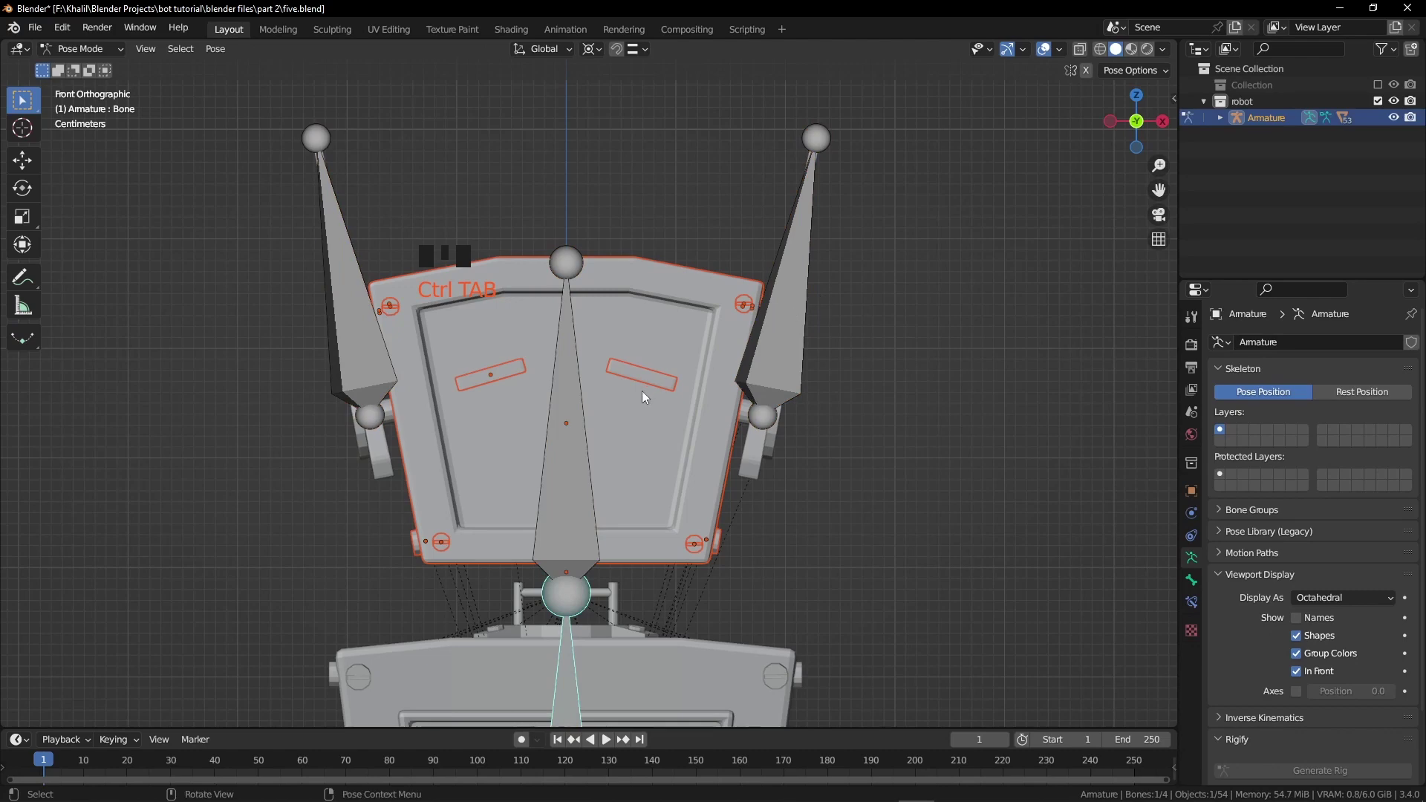
left_click(572, 453)
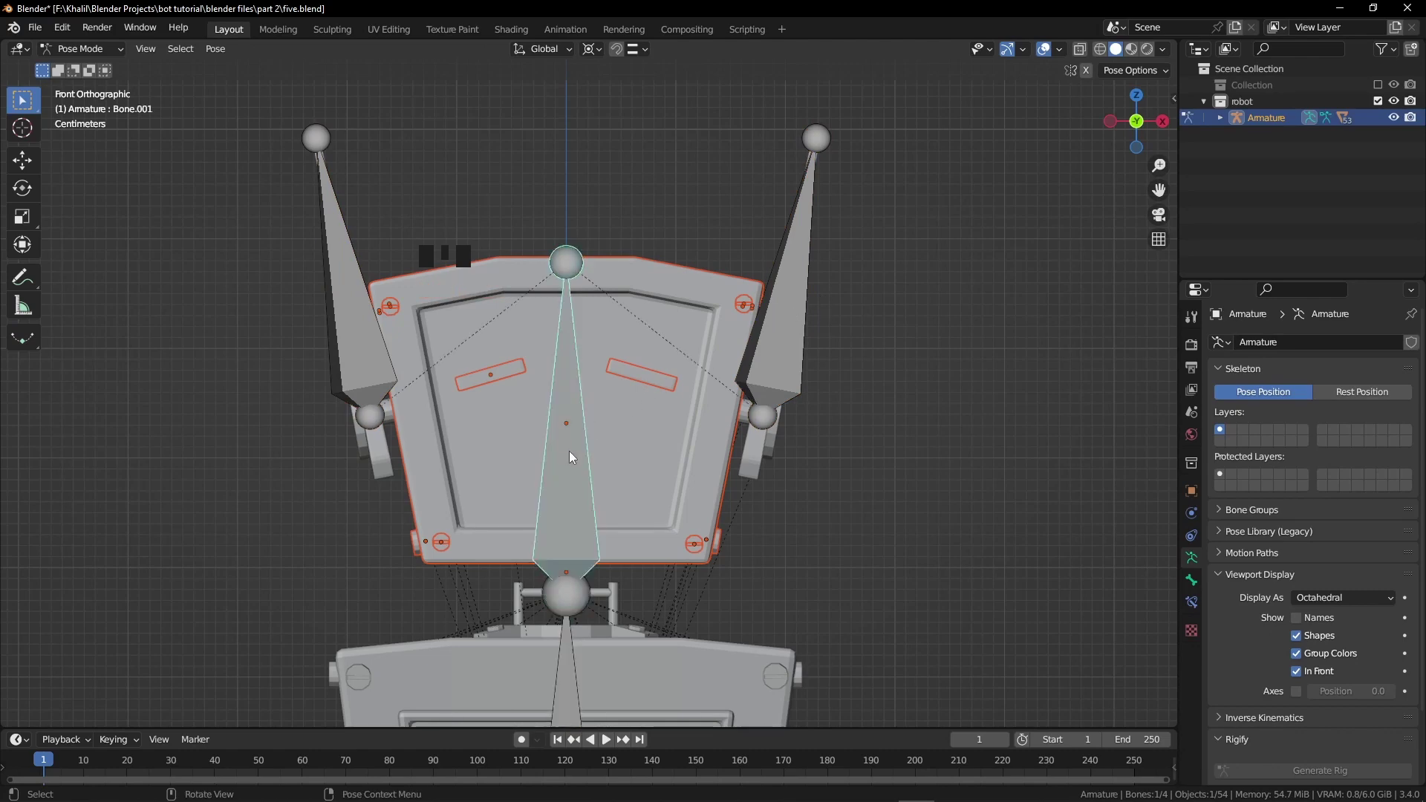
Leave Pose Mode and hide the Armature in the Outliner.
key("ctrl+p")
key("ctrl+Tab")
left_click(1393, 123)
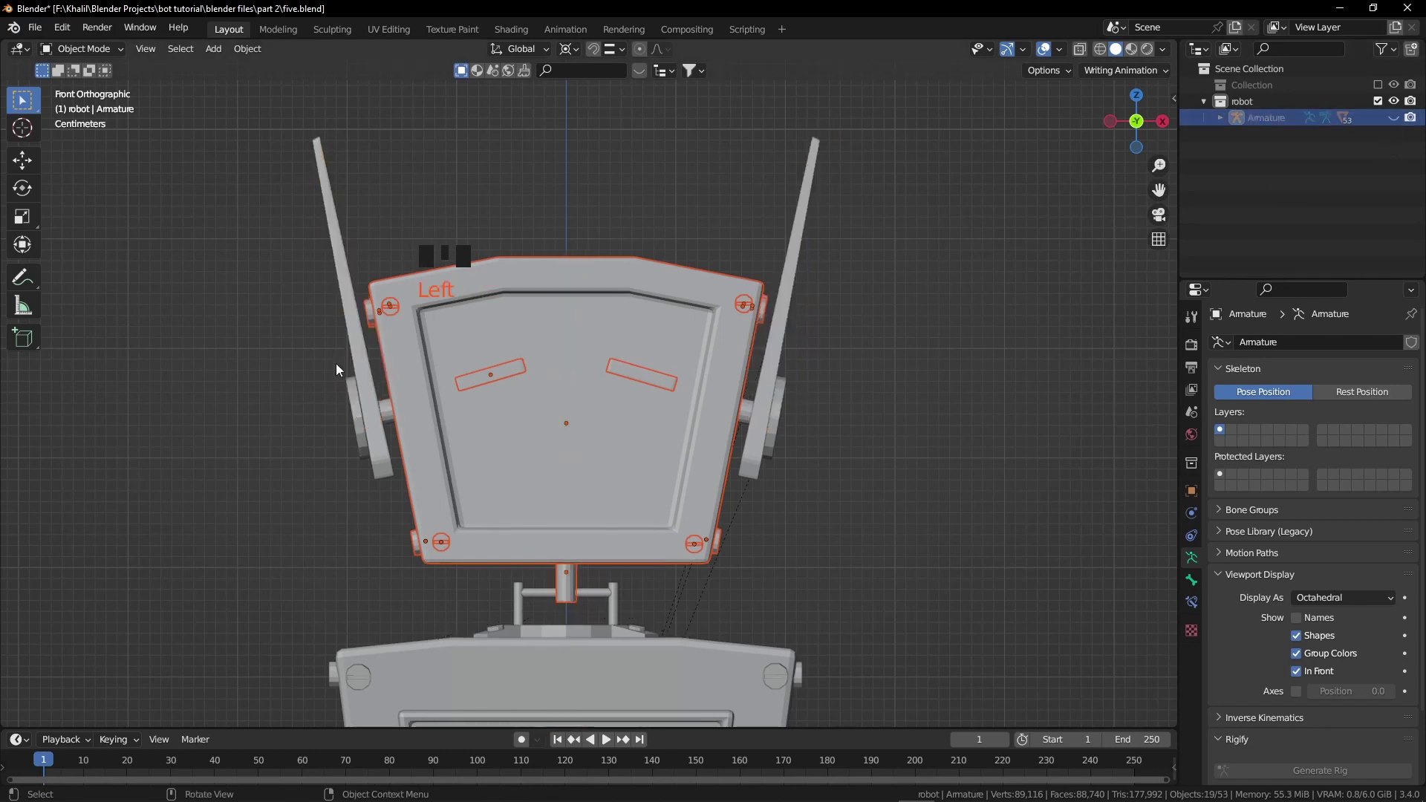
Separate the left arm's linked geometry into its own object.
left_click(356, 323)
key("Tab")
key("alt+a")
key("l")
key("p")
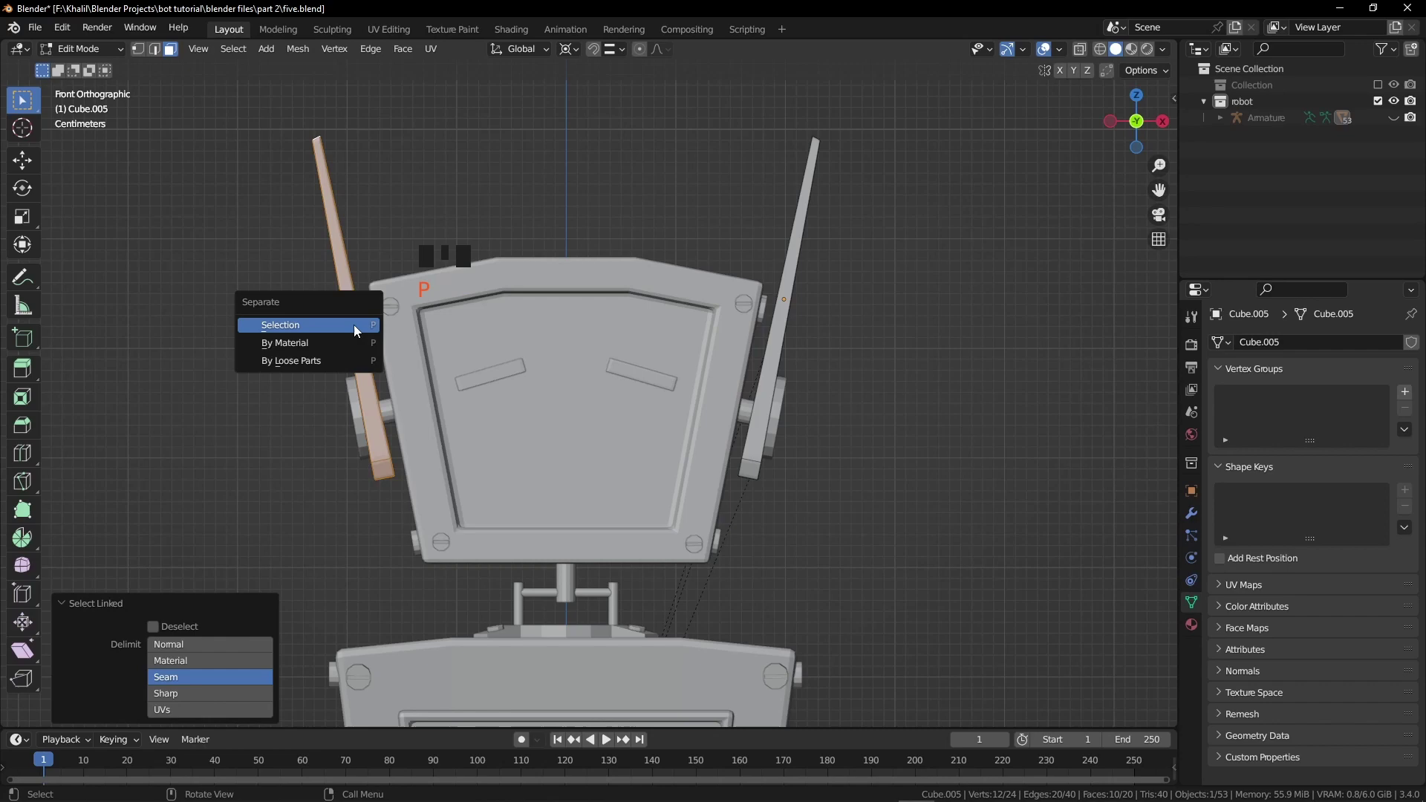
key("Tab")
left_click(361, 416)
Separate the right arm piece into its own object and select it.
key("Tab")
key("alt+a")
key("l")
key("p")
key("Tab")
left_click(359, 416)
key("ctrl+z")
left_click(393, 417)
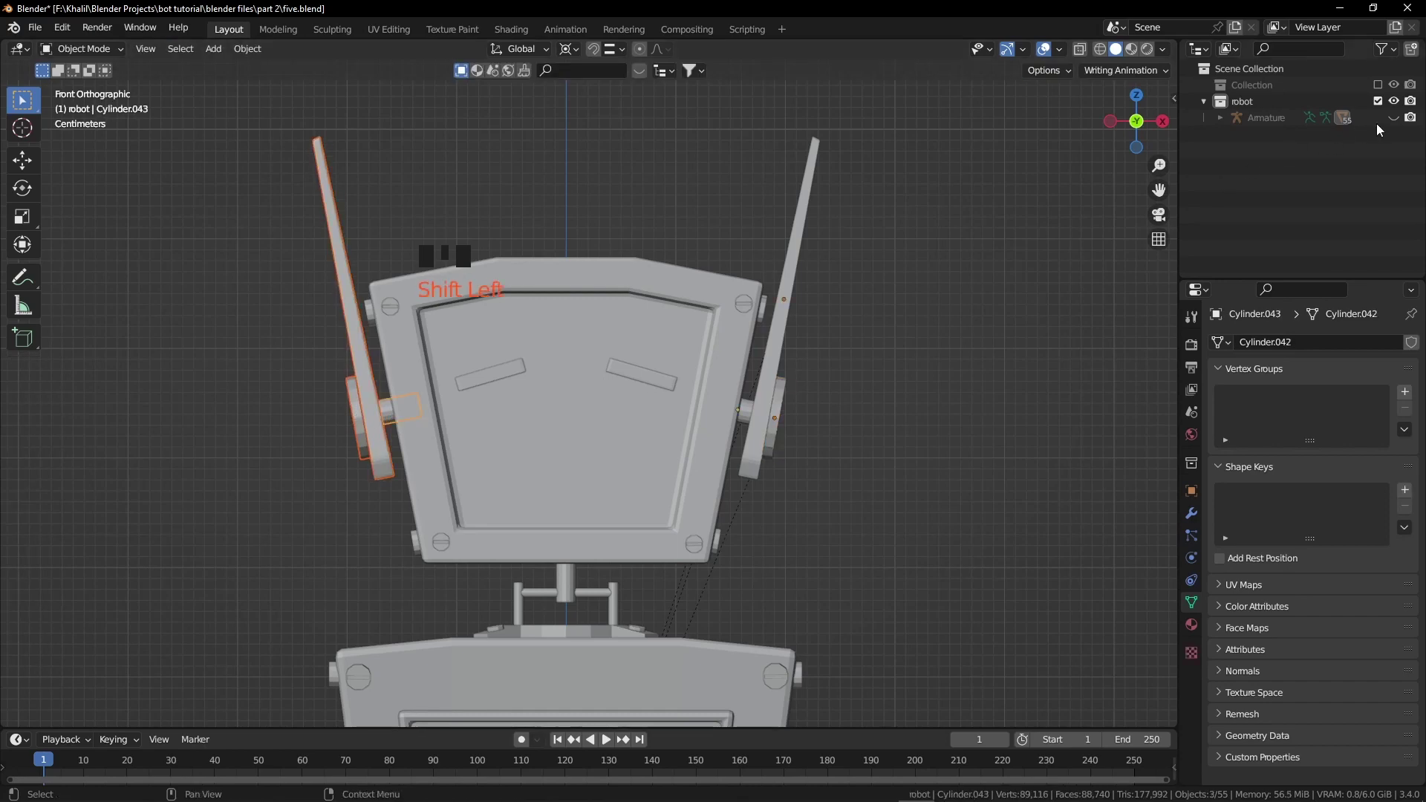
Unhide the armature and parent the left arm piece to its arm bone.
left_click(1396, 124)
left_click(361, 366)
key("ctrl+Tab")
left_click(361, 365)
key("ctrl+p")
key("ctrl+Tab")
key("ctrl+z")
Pair the right arm piece with its arm bone in Pose Mode for parenting.
left_click(776, 453)
left_click(747, 428)
left_click(797, 390)
key("ctrl+Tab")
left_click(793, 369)
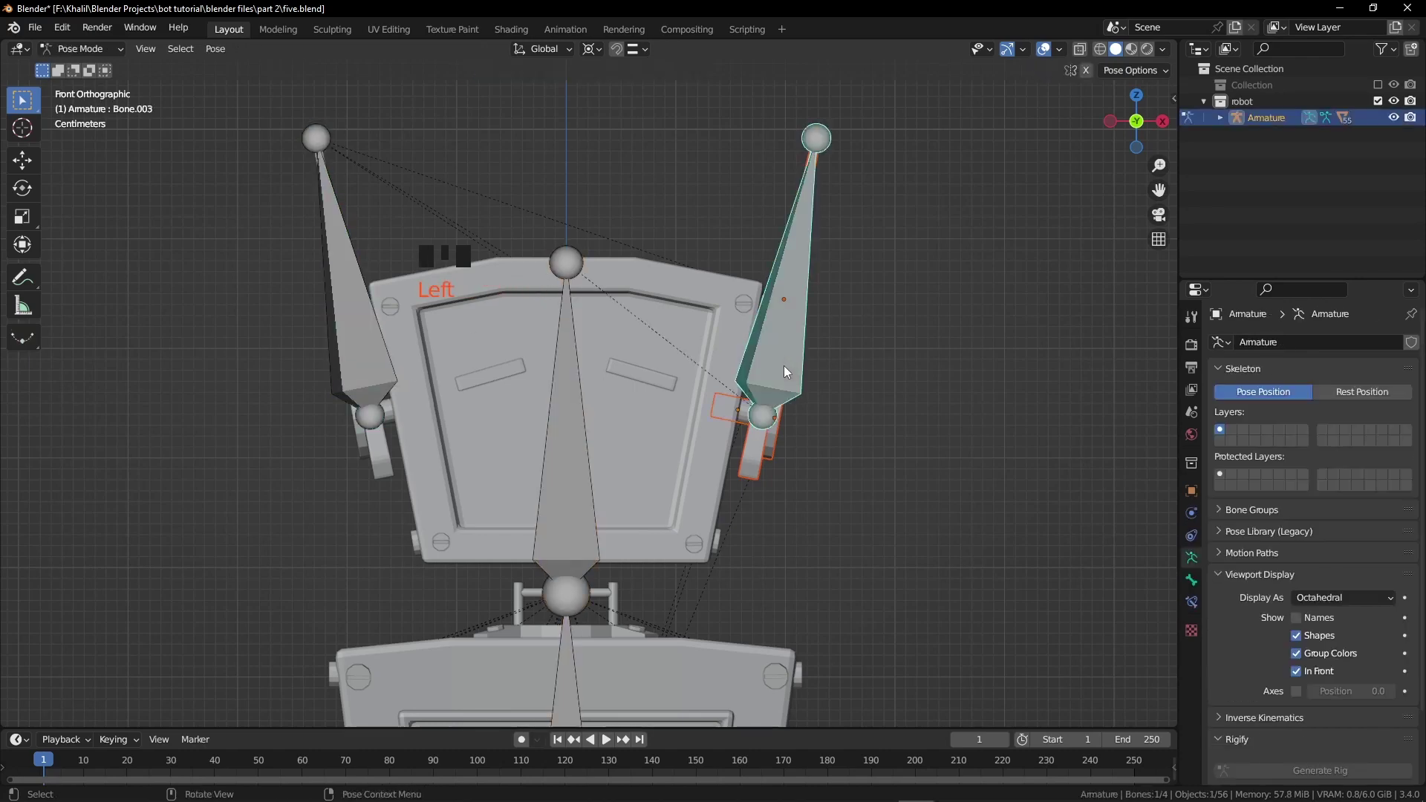
key("ctrl+p")
scroll("down", 3)
left_click_drag(744, 426, 566, 480)
left_click(566, 480)
key("g")
key("g")
key("g")
left_click(555, 348)
key("r")
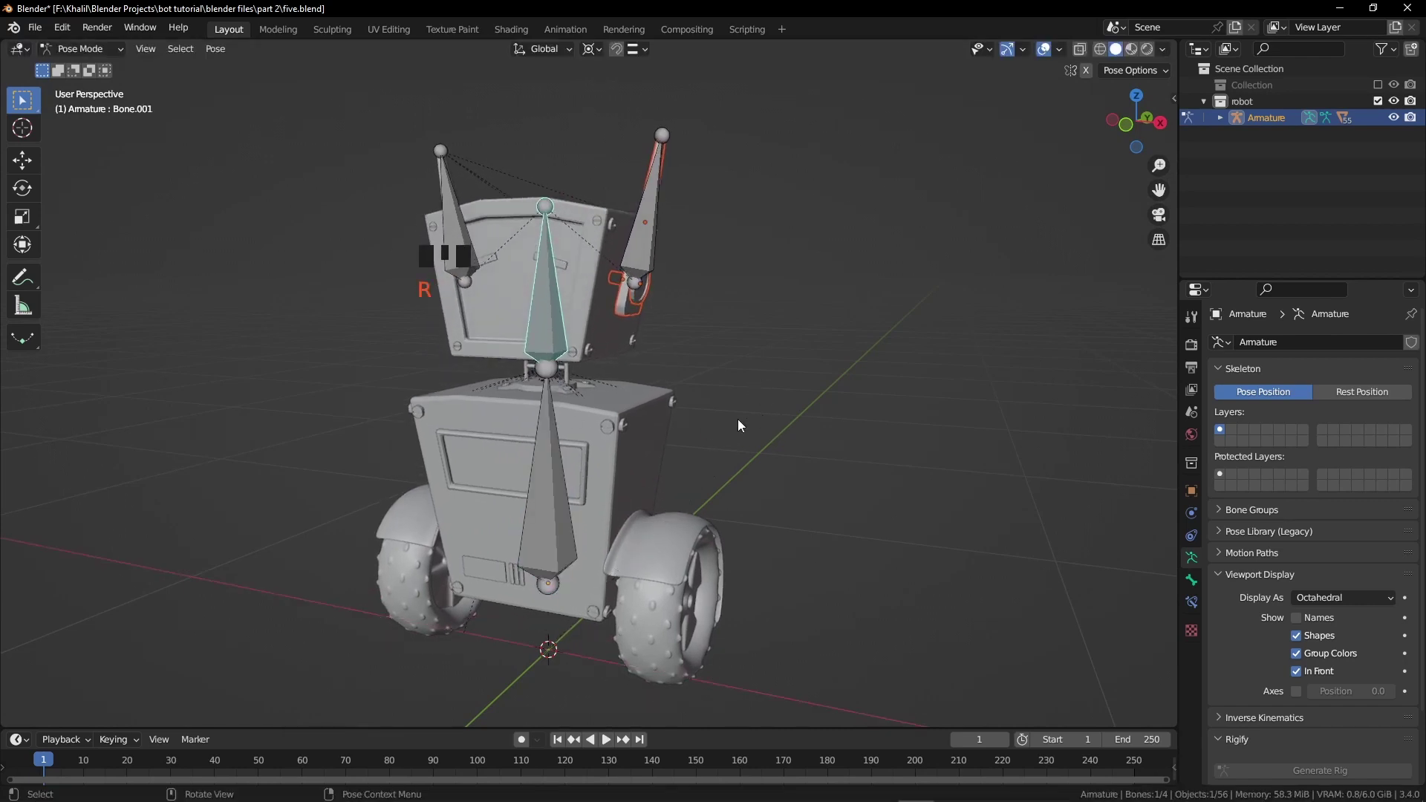
key(".")
left_click(654, 259)
left_click_drag(767, 342, 756, 338)
key("r")
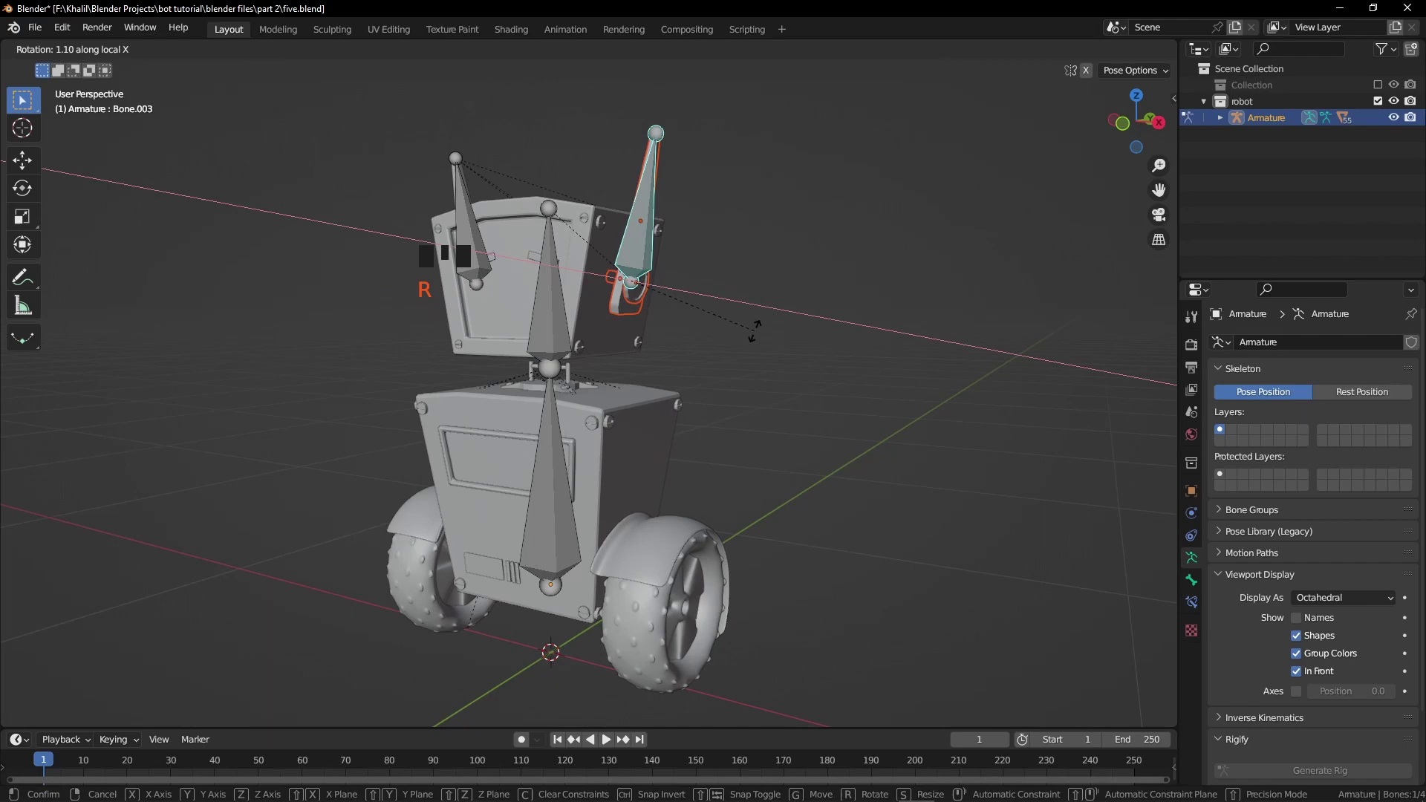
left_click_drag(757, 351, 548, 410)
Enable bone Names in the armature's Viewport Display.
key("ctrl+Tab")
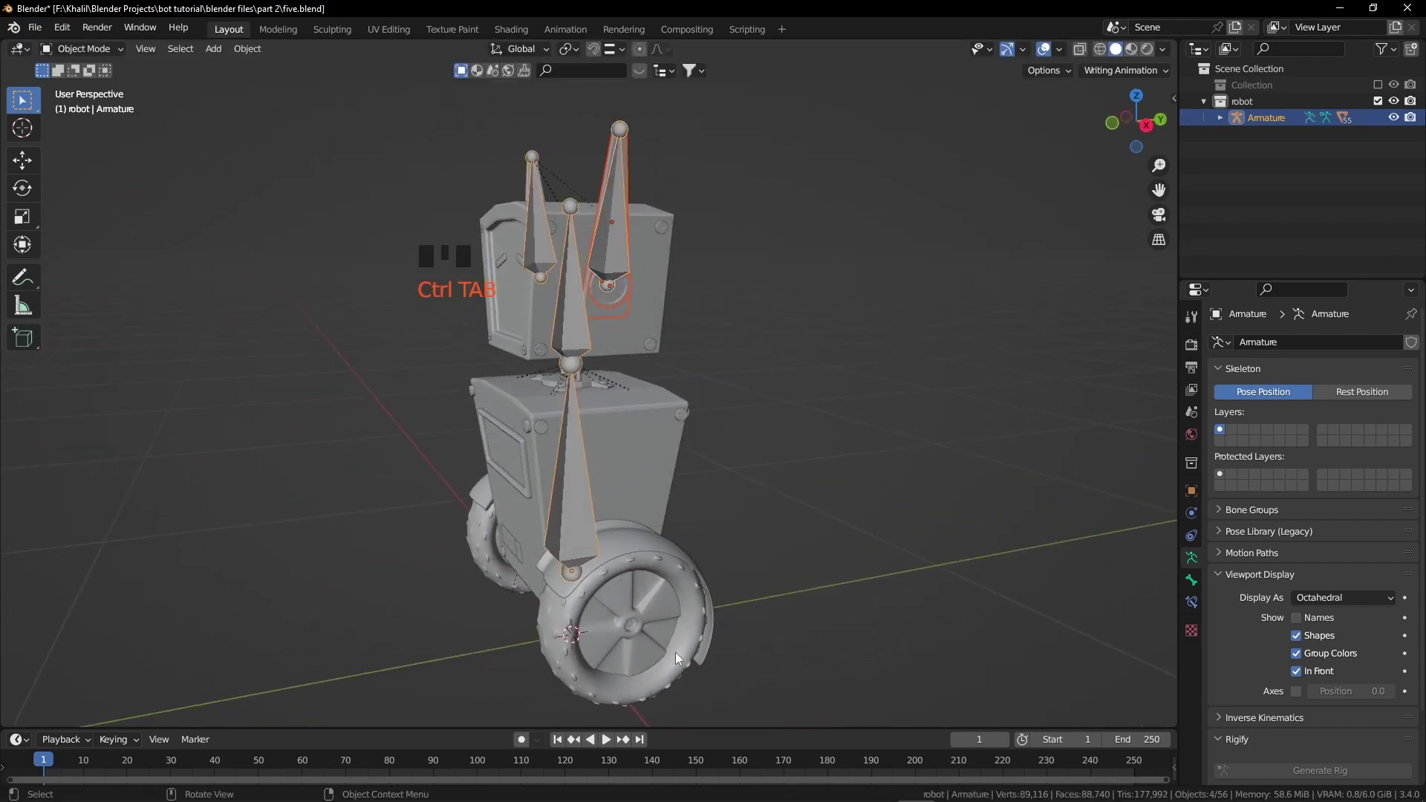
left_click(683, 664)
key("n")
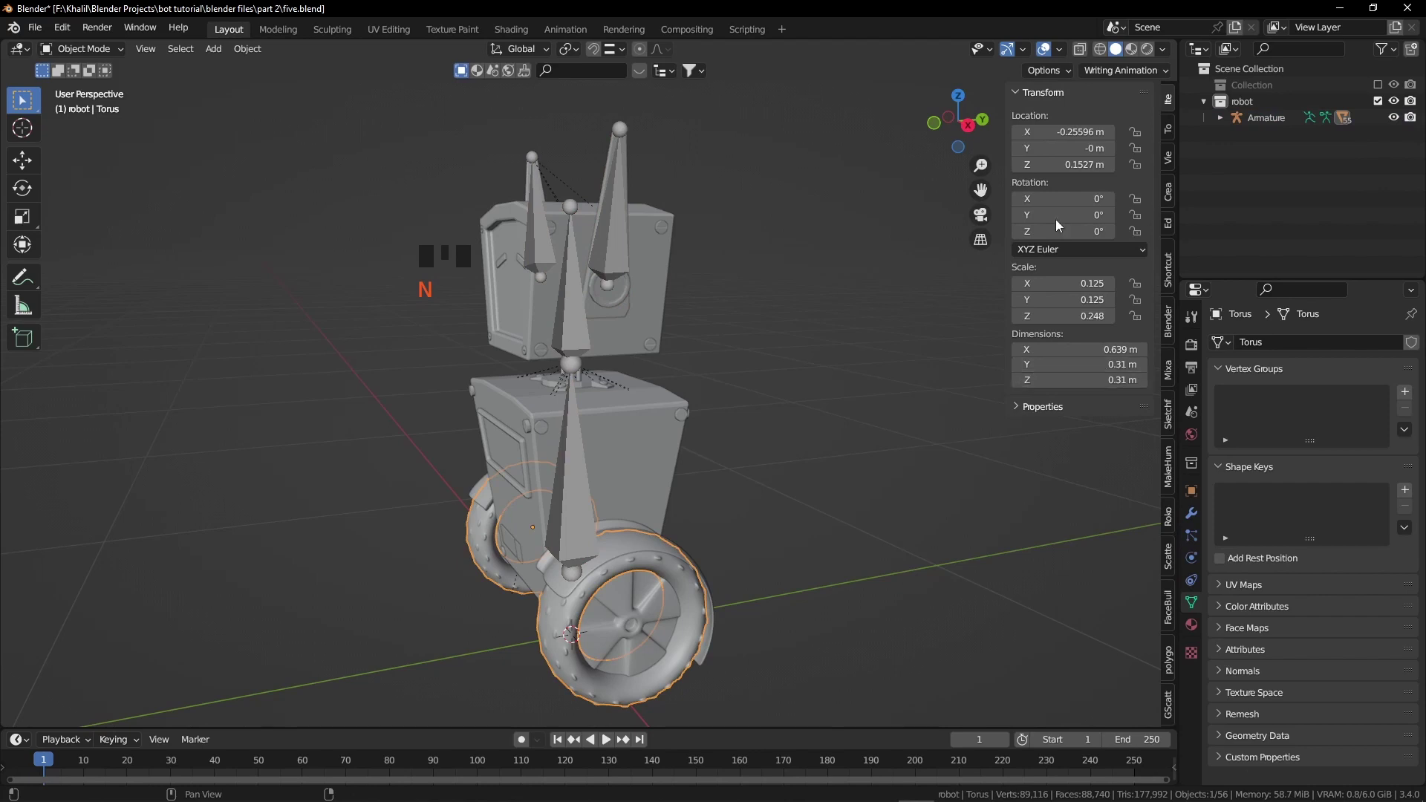
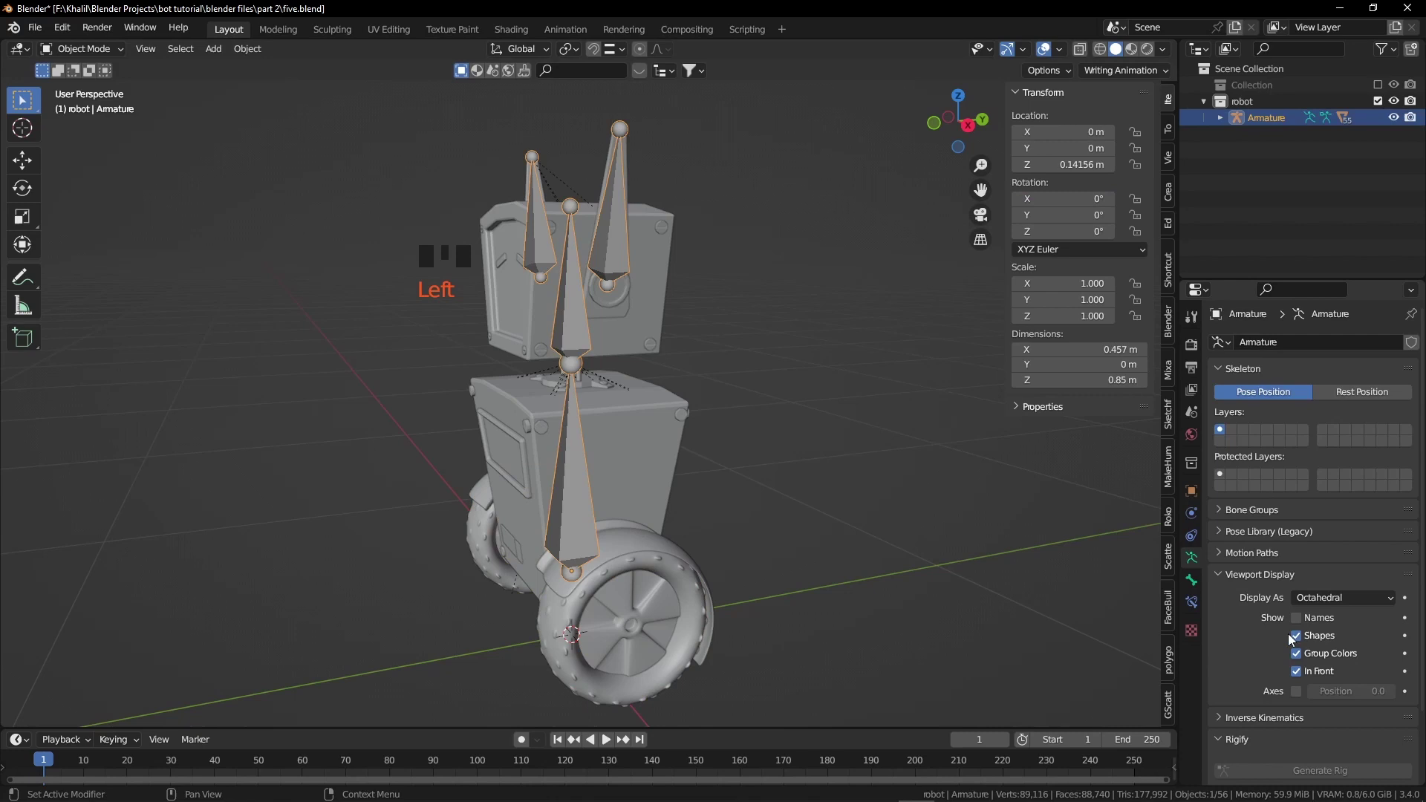
left_click(1302, 623)
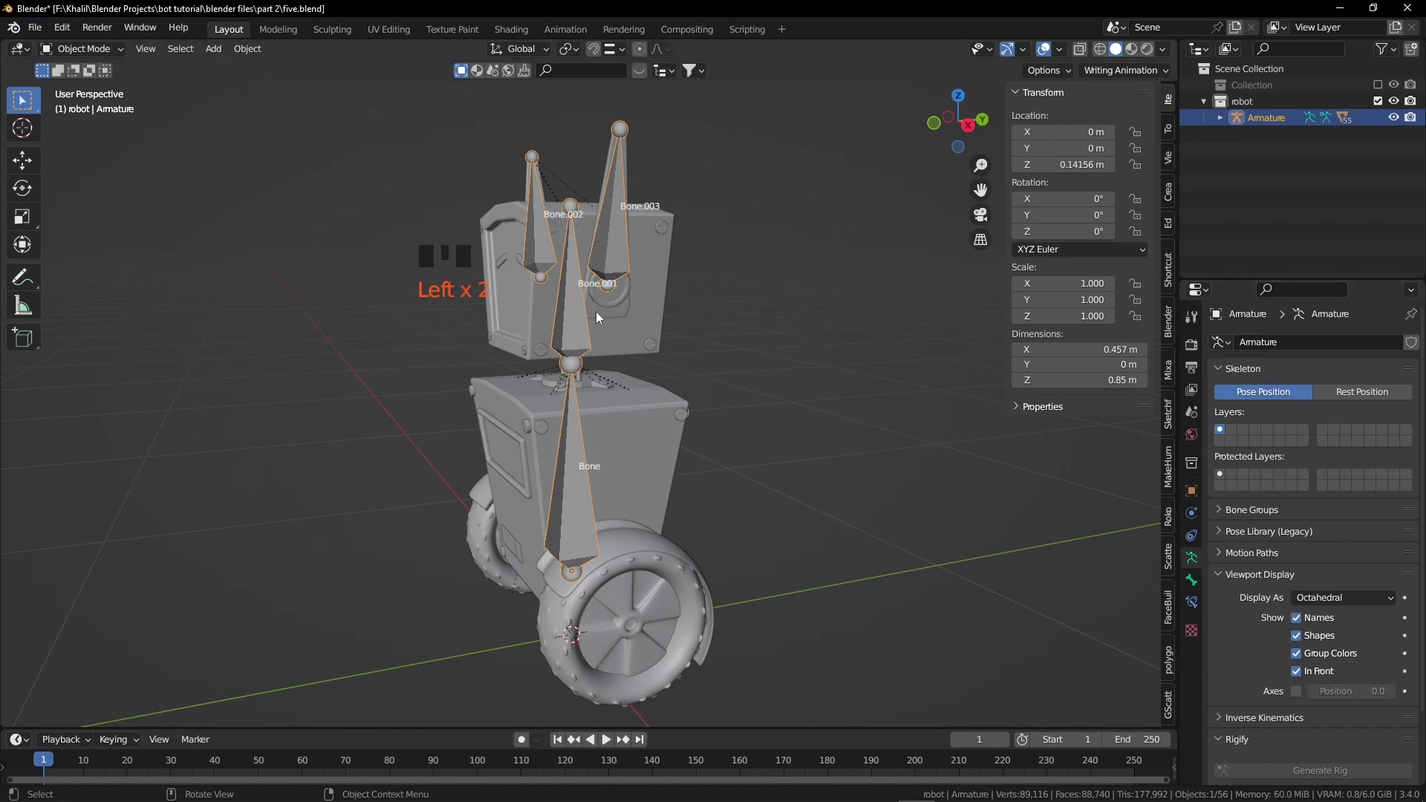
Select the main body bone in Pose Mode to move the whole robot.
left_click(616, 501)
key("ctrl+Tab")
left_click(558, 492)
Add a driver on the wheel's X rotation reading the main bone's Y location in world space.
key("g")
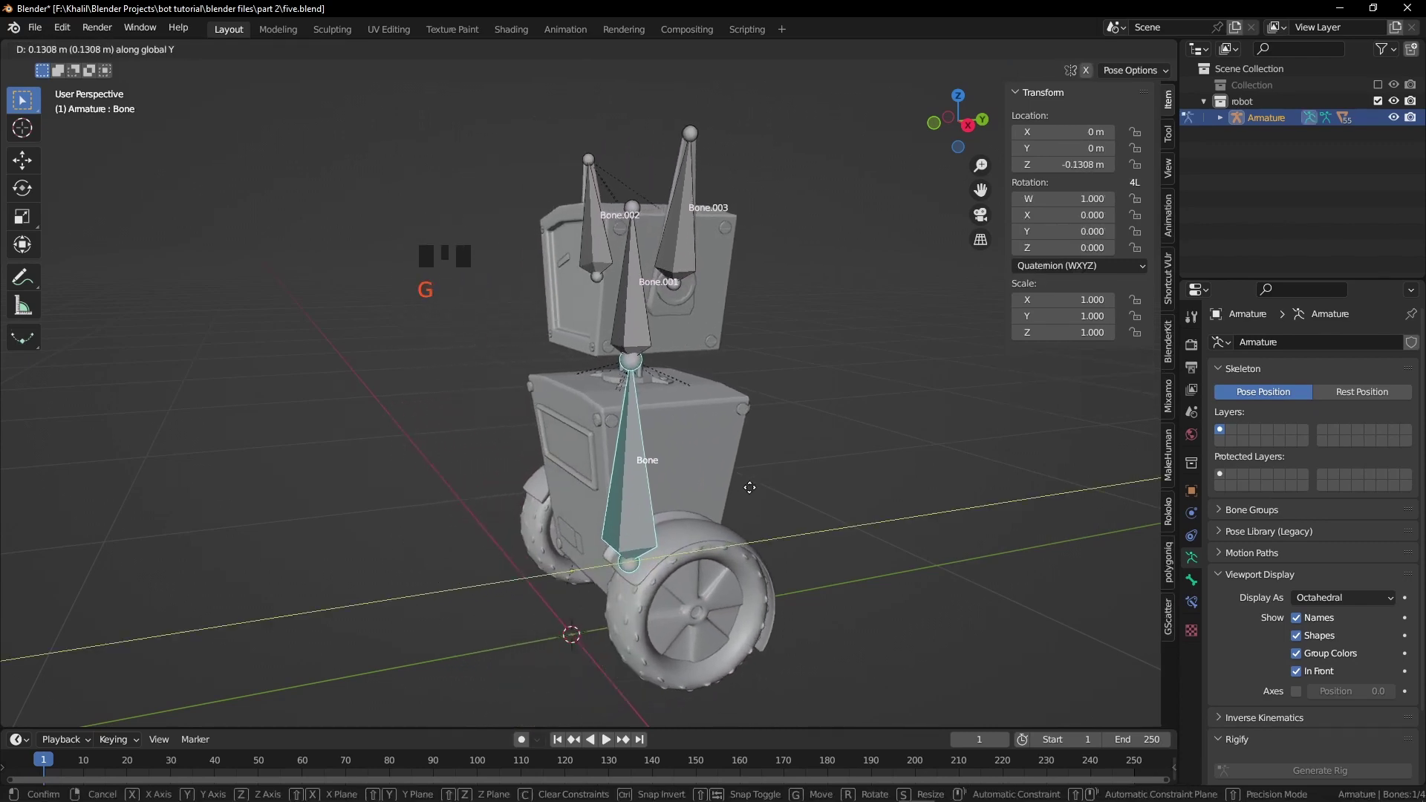
left_click(676, 571)
key("ctrl+Tab")
left_click(676, 572)
left_click(682, 571)
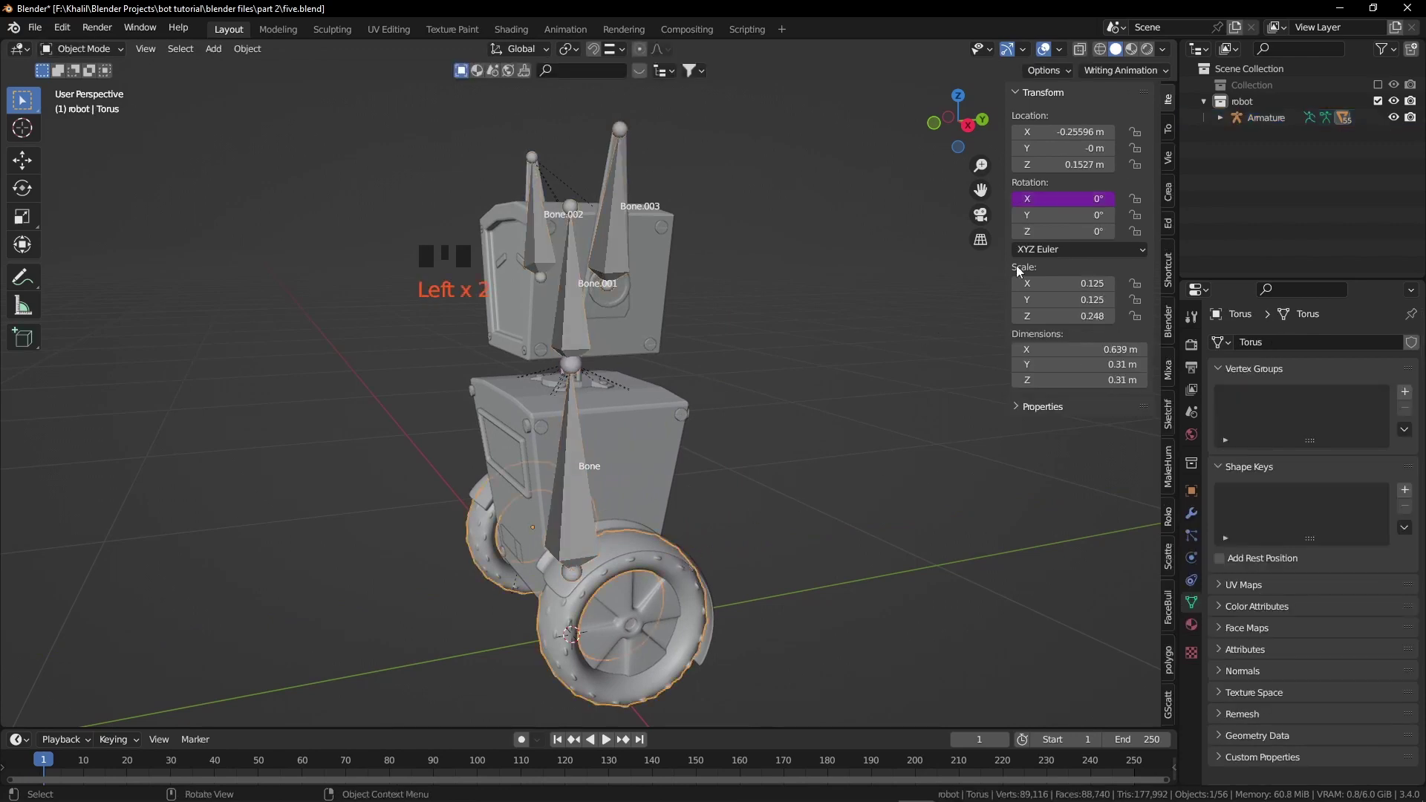
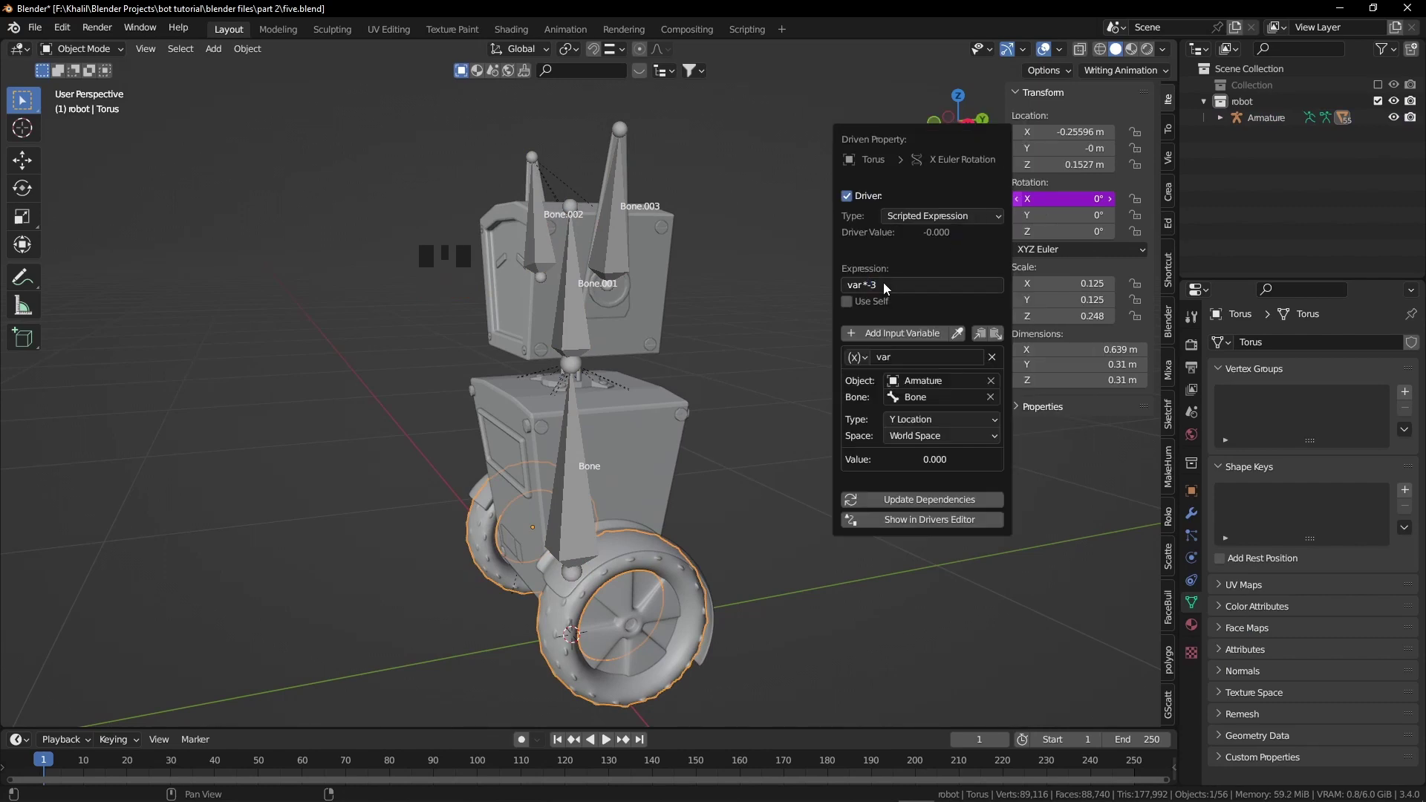
left_click(587, 507)
Test the wheel spin, then parent the wheel to the armature keeping its transform.
left_click(587, 507)
key("g")
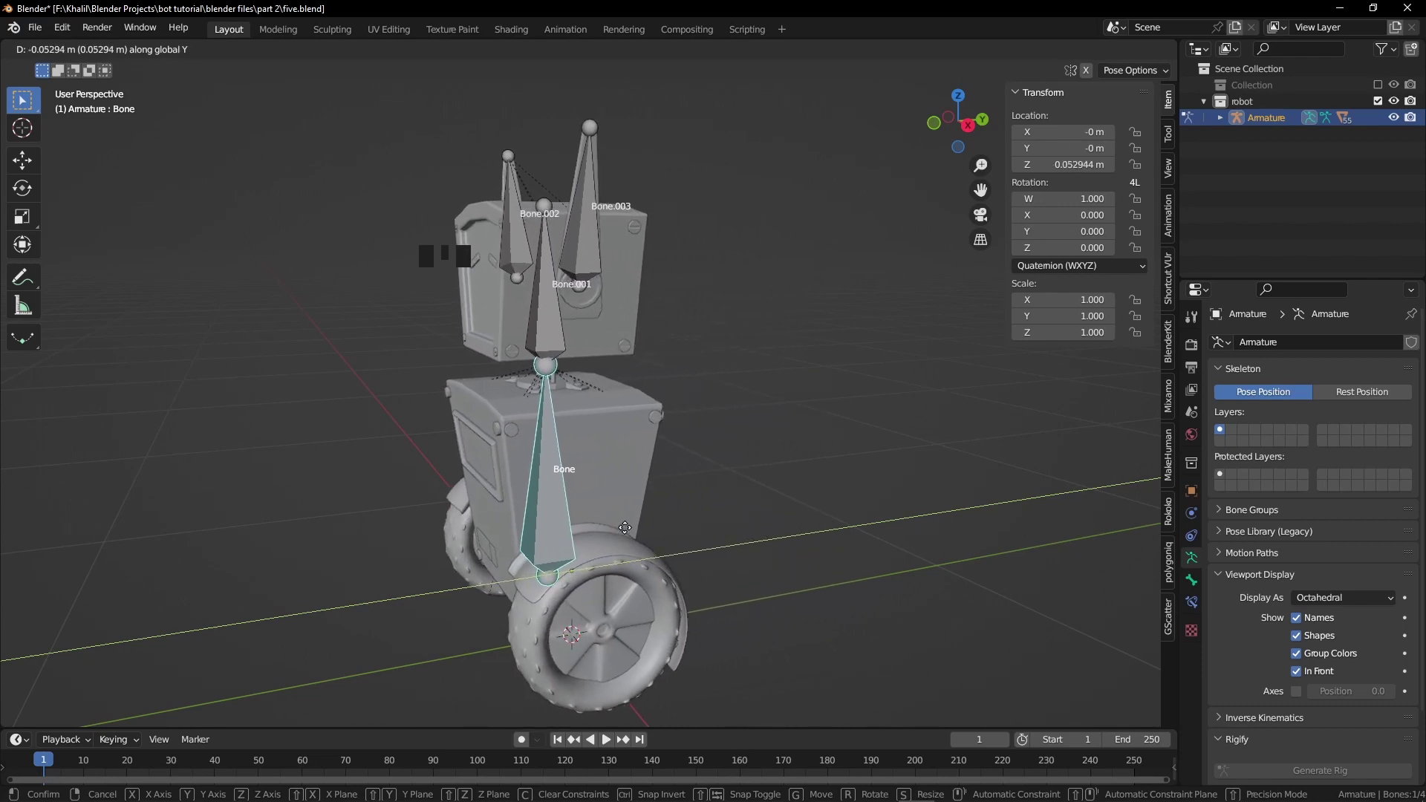
left_click(653, 597)
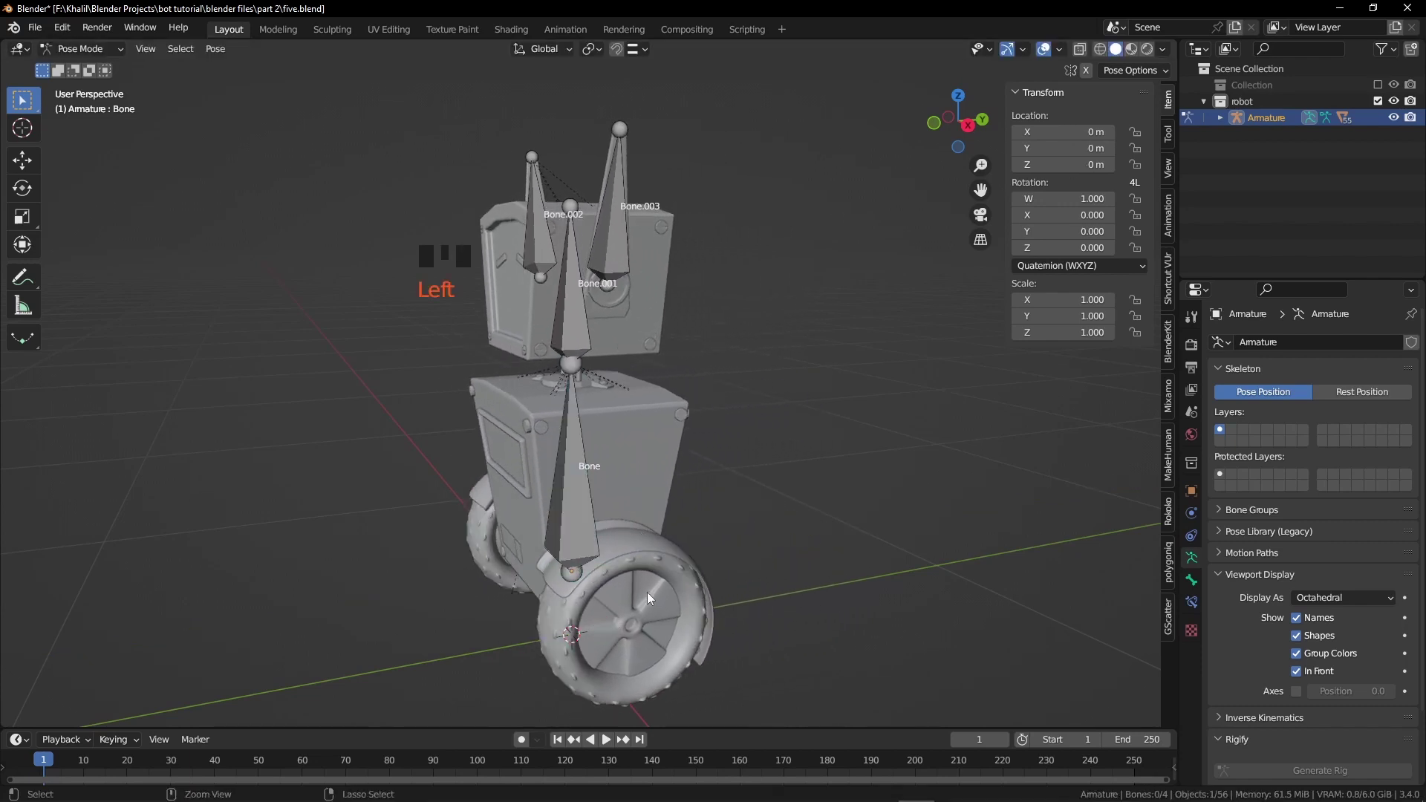
key("ctrl+Tab")
left_click(653, 597)
left_click(691, 595)
key("ctrl+p")
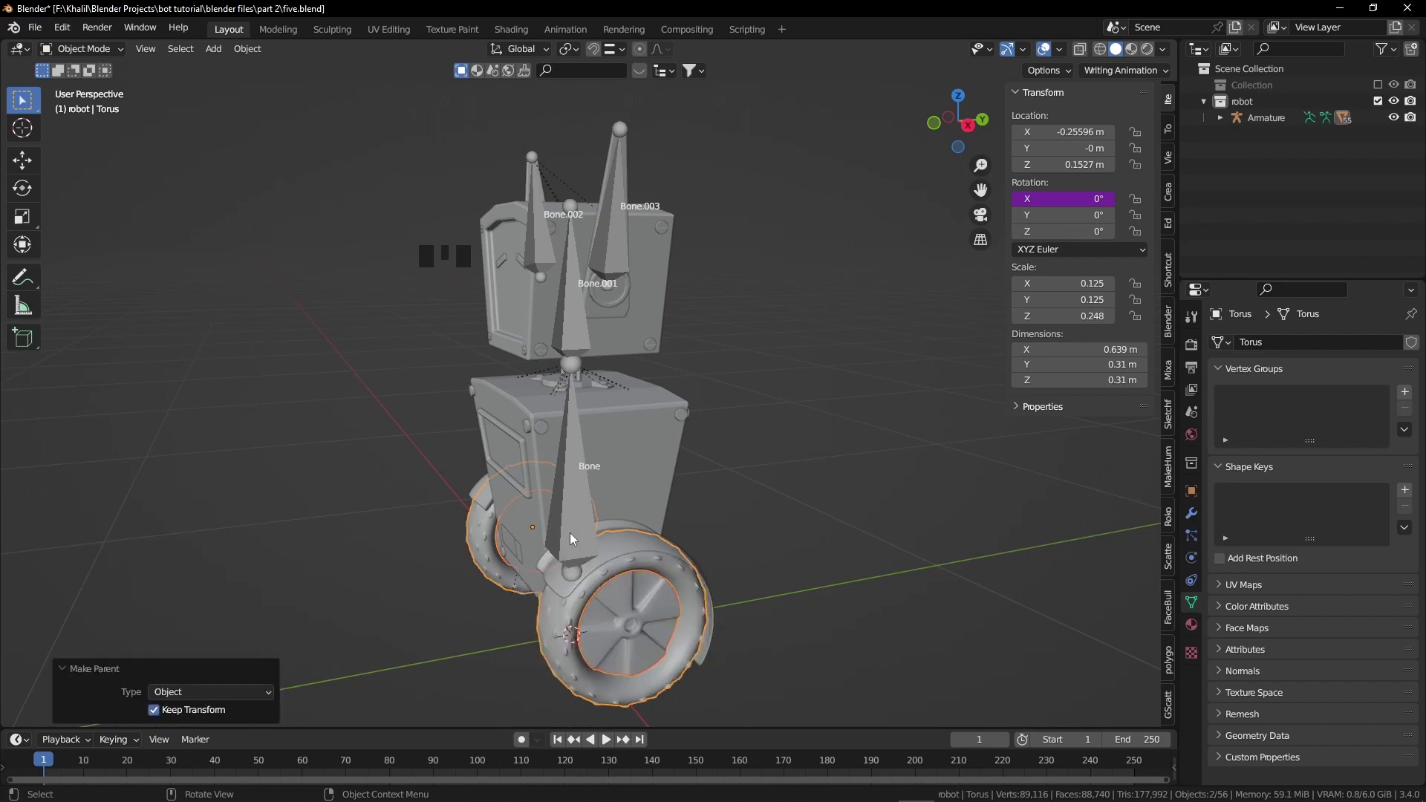
left_click(583, 525)
Test the rig by moving the main bone and rotating the upper bone in Pose Mode.
key("ctrl+Tab")
left_click(586, 511)
key("g")
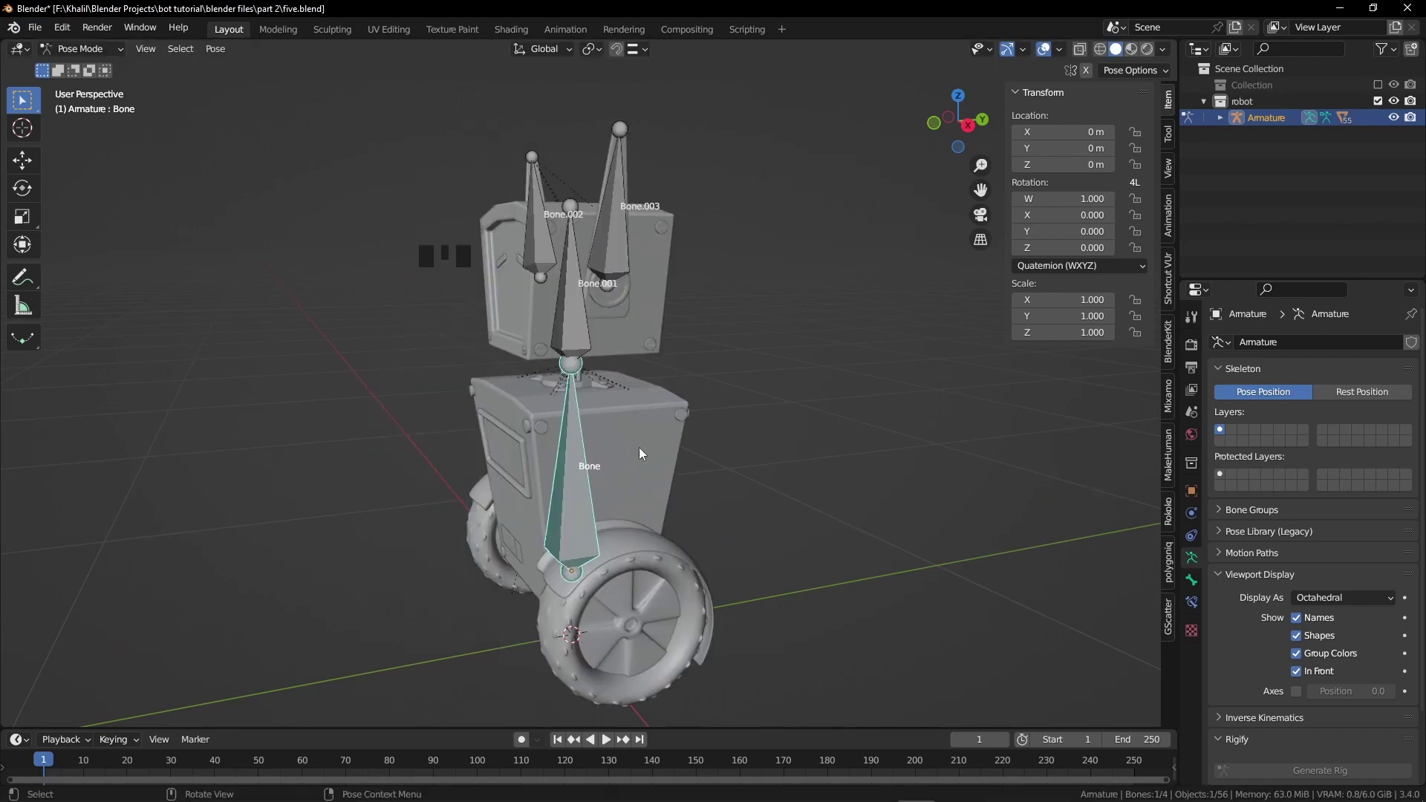
left_click(585, 330)
key("r")
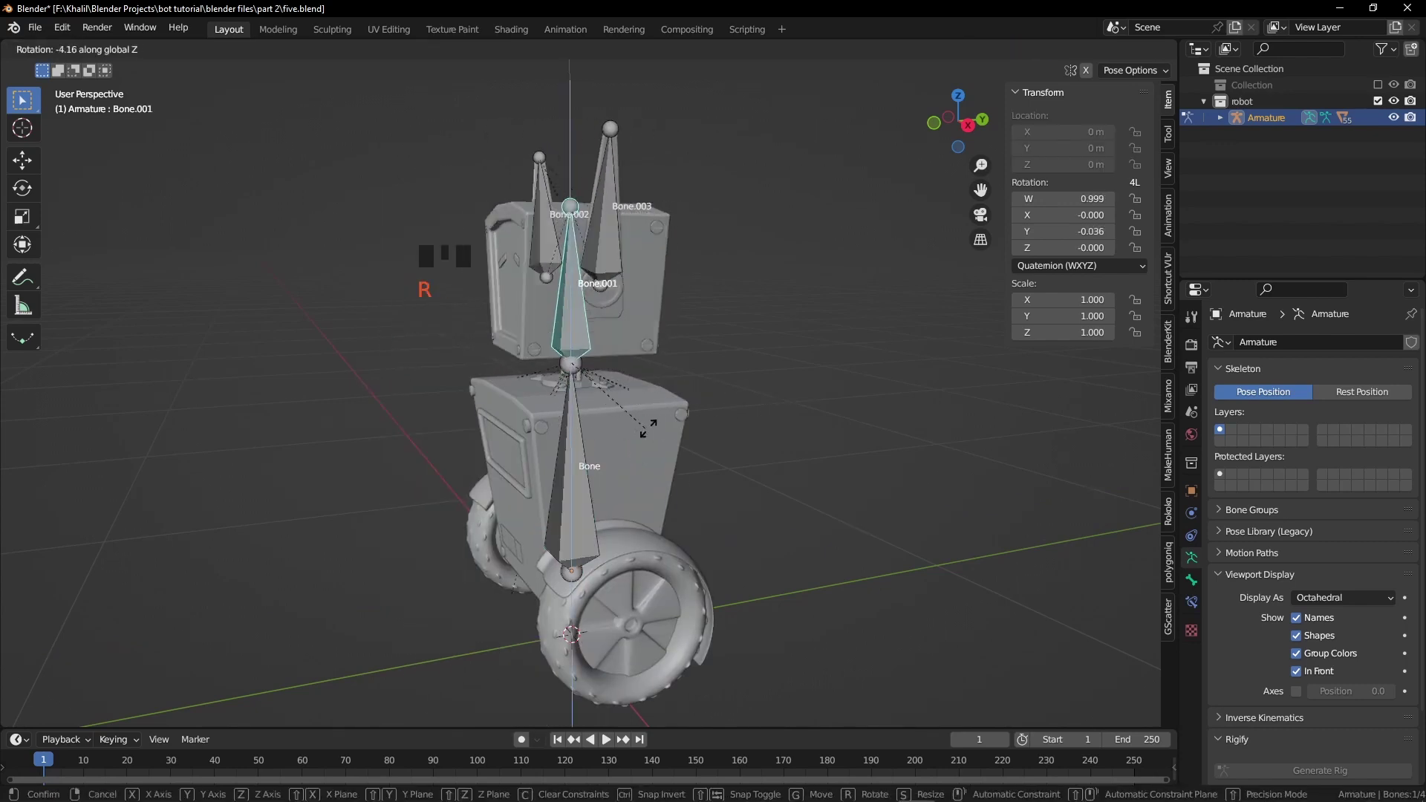
left_click_drag(573, 516, 712, 403)
key("ctrl+Tab")
Orbit around the robot before opening the practice copy file.
scroll("up", 3)
left_click_drag(665, 473, 742, 409)
left_click(742, 409)
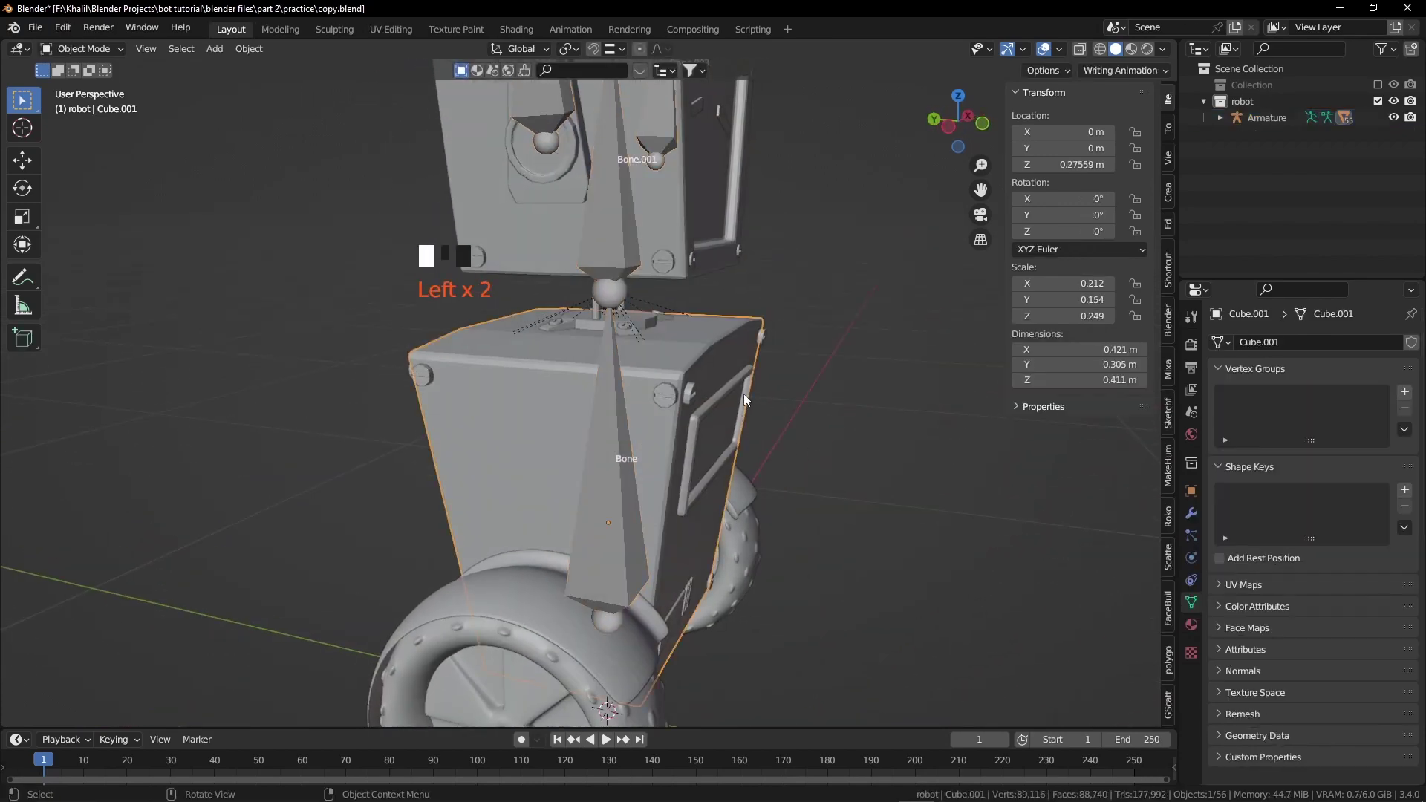
Select the armature and enter Pose Mode to pose the robot's rig.
left_click_drag(755, 468, 753, 422)
left_click(754, 421)
key("g")
left_click_drag(763, 461, 672, 451)
scroll("down", 3)
left_click(580, 534)
key("ctrl+Tab")
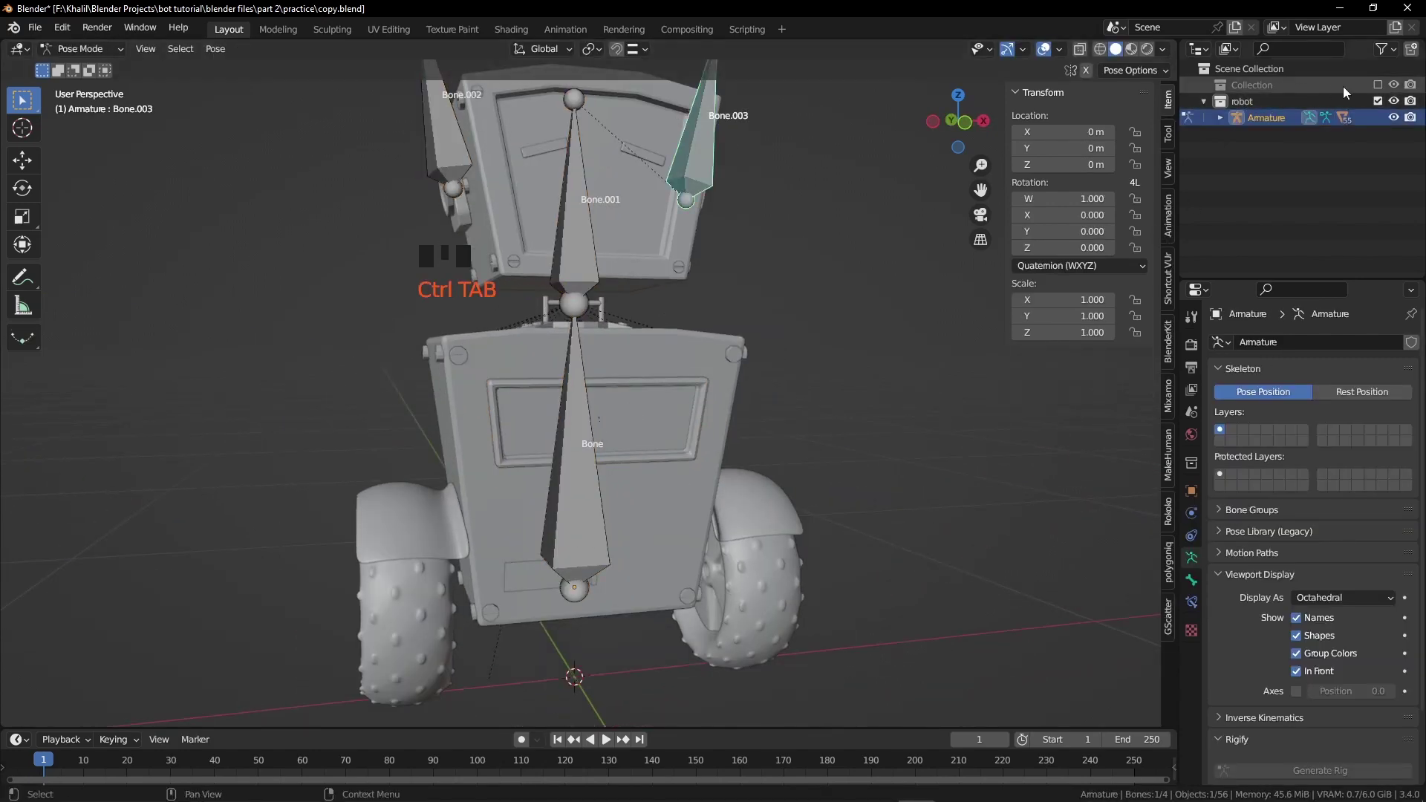
Enable the Camera and Light collection and view the scene through the camera.
left_click(1380, 90)
left_click(571, 488)
scroll("down", 3)
left_click_drag(581, 504, 656, 481)
key("KP_0")
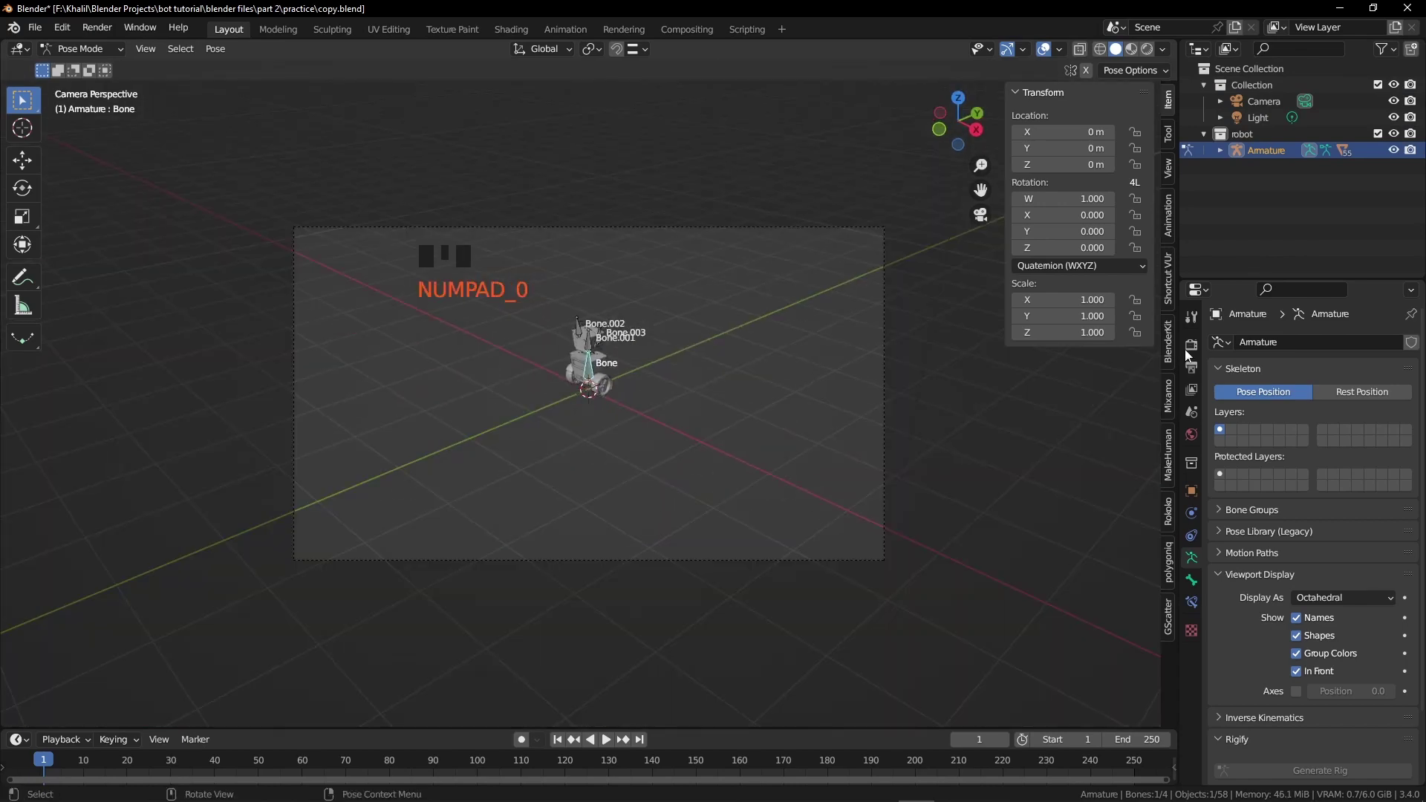
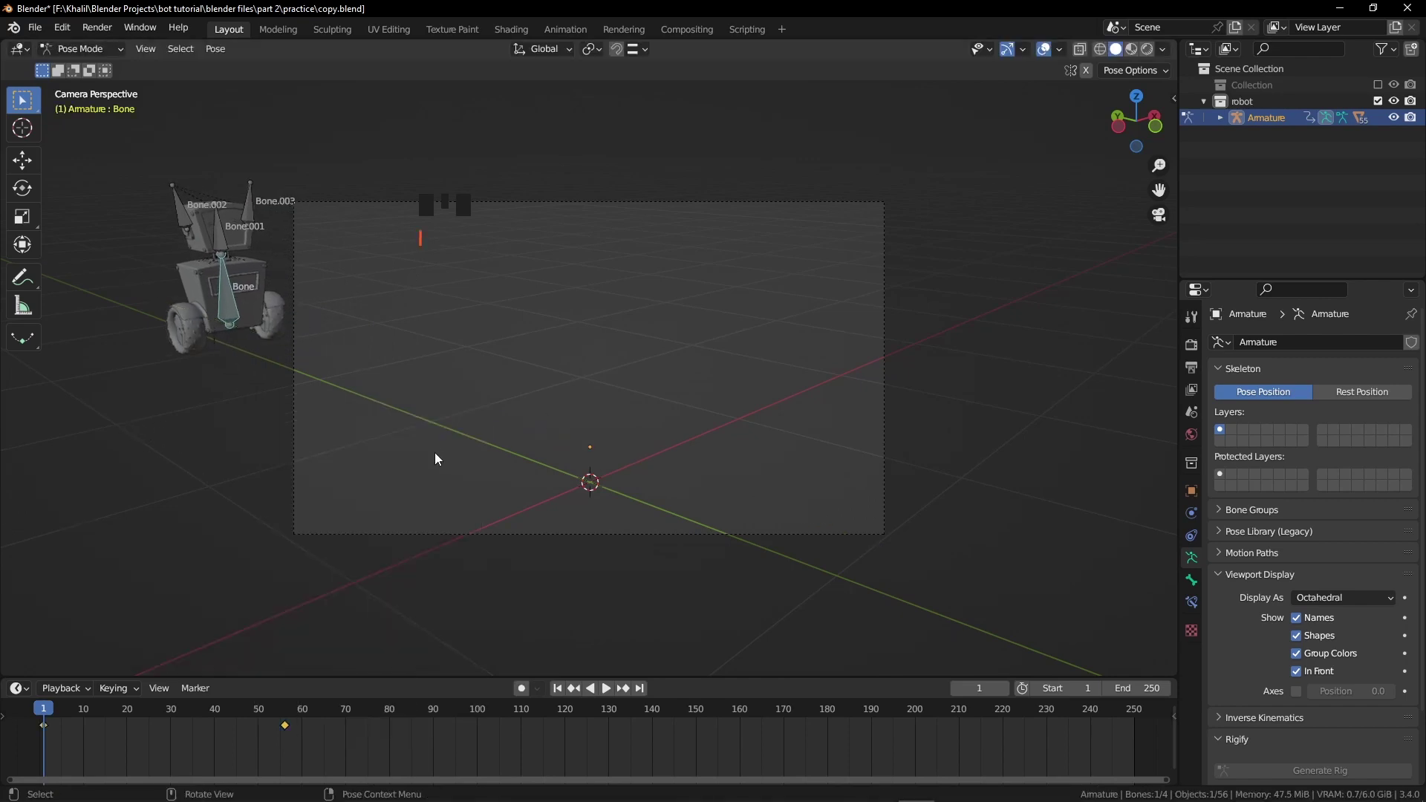
Keyframe the base bone, rotate it about the Z axis and record a rotation keyframe.
left_click_drag(47, 715, 590, 338)
key("i")
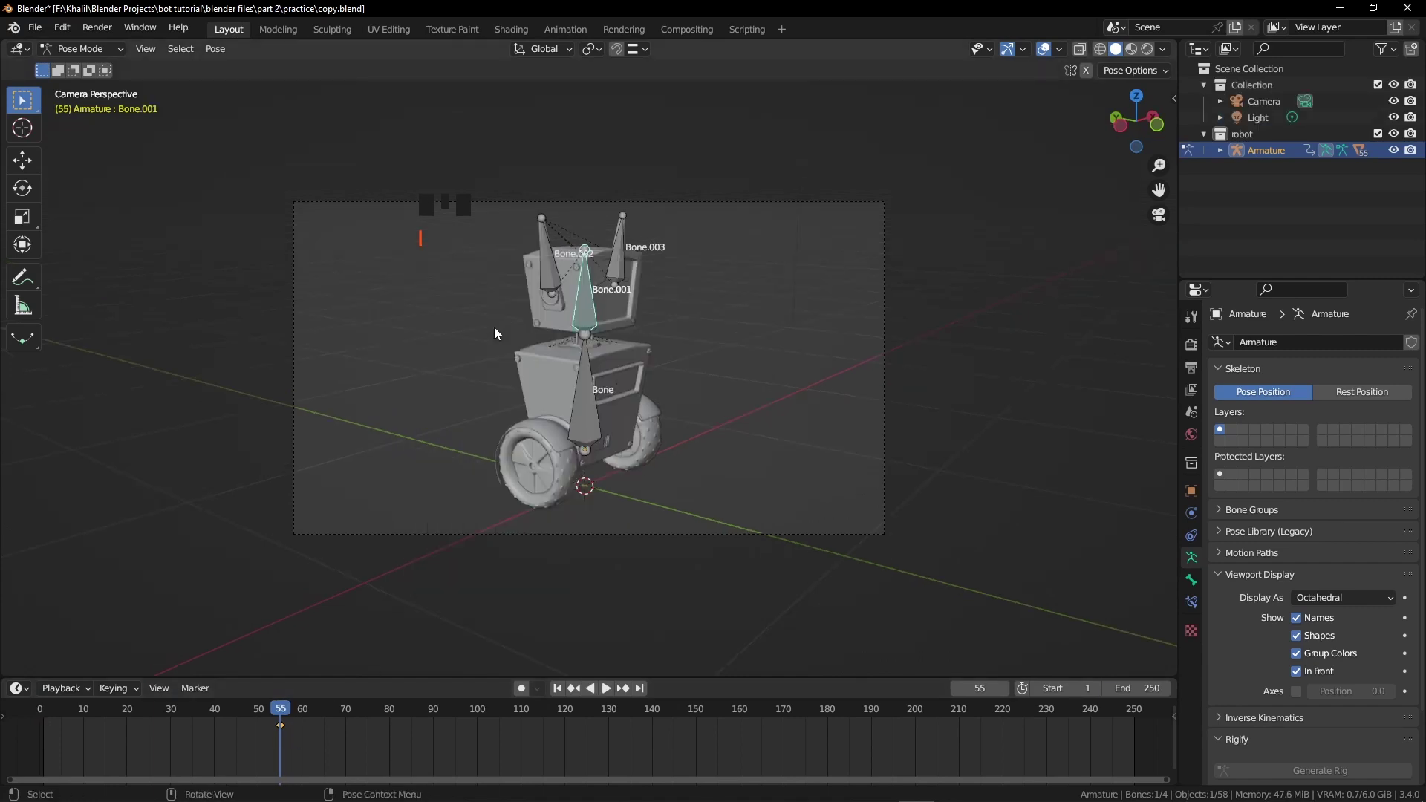
left_click_drag(284, 714, 560, 542)
key("r")
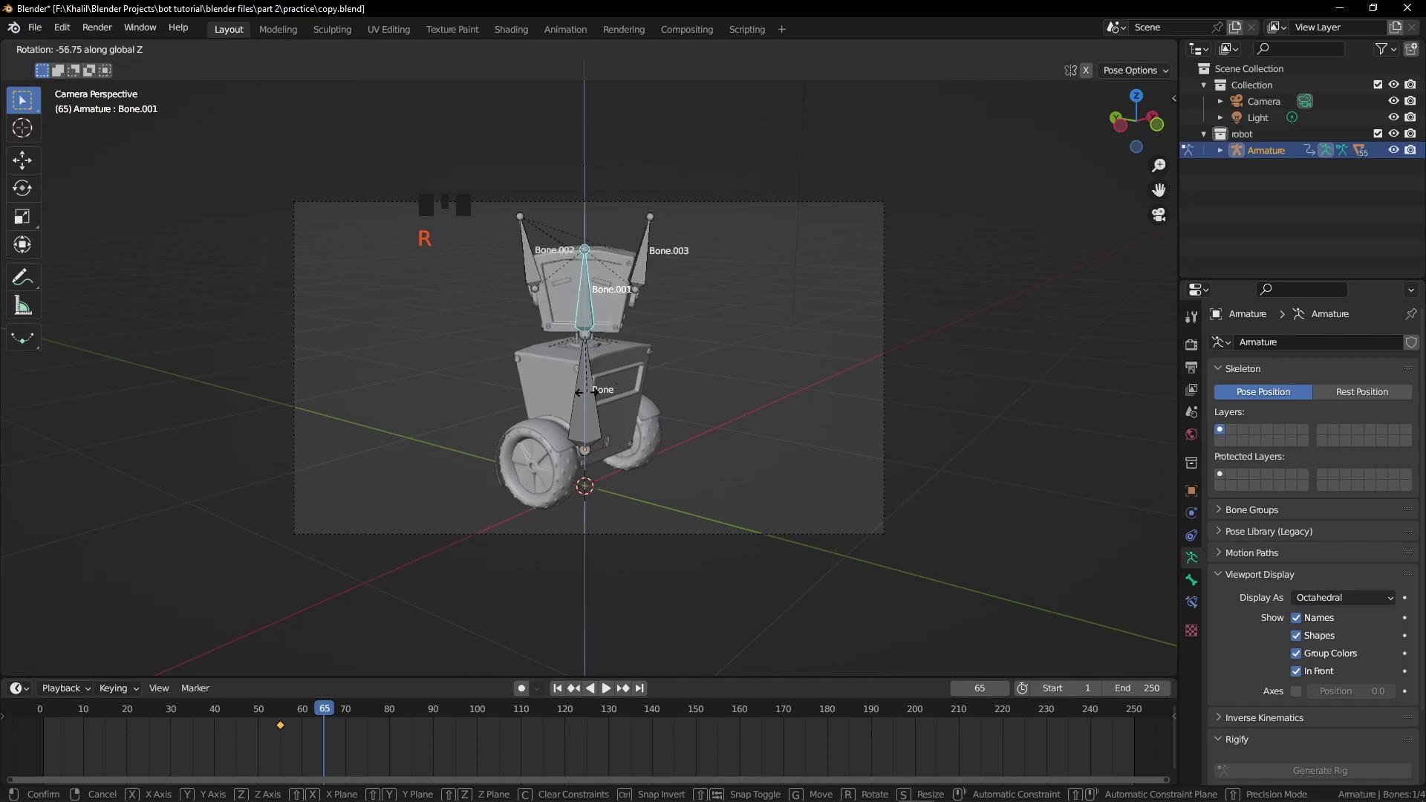
key("r")
key("i")
Duplicate the latest keyframe to hold the pose near frames 78 and 88 on the timeline.
left_click_drag(327, 718, 287, 732)
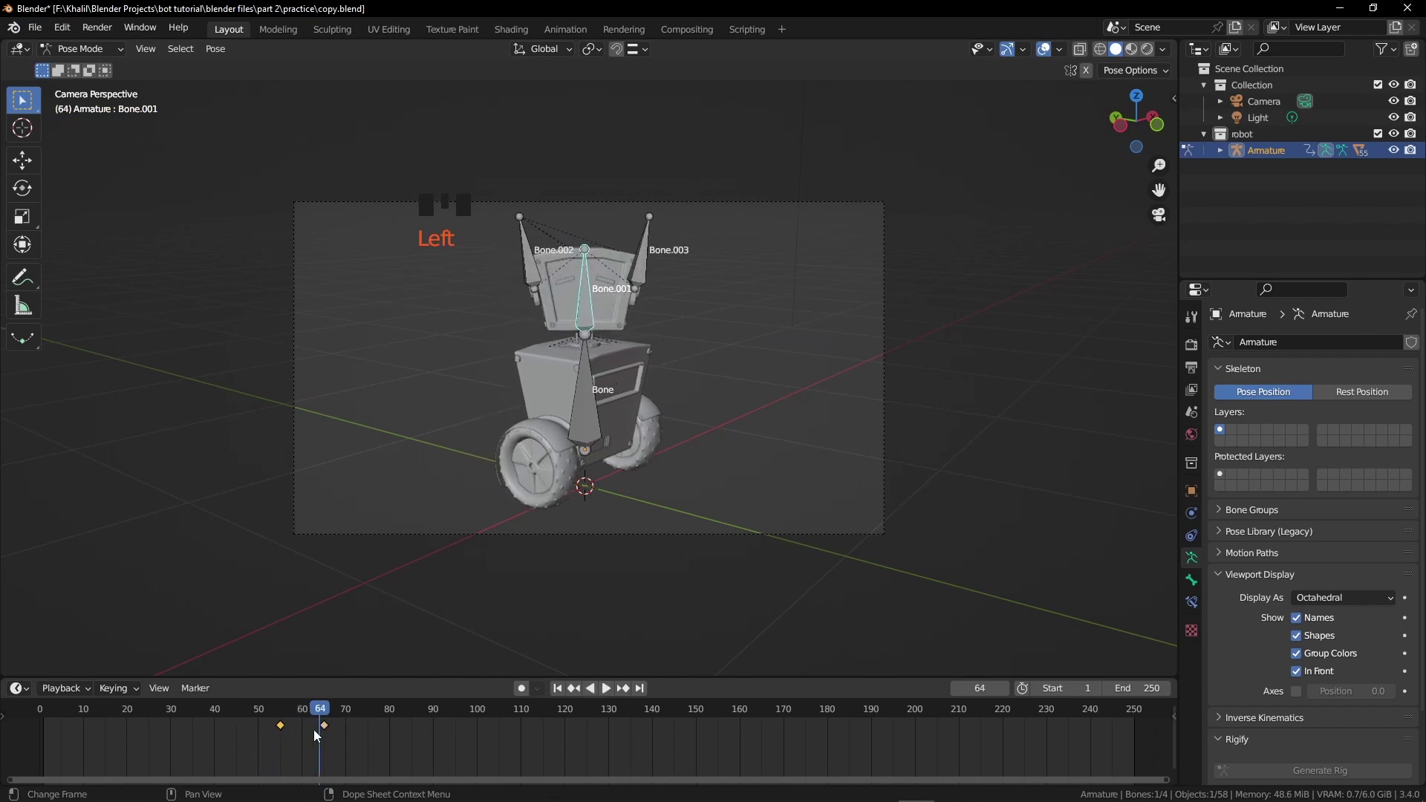
left_click_drag(321, 715, 327, 739)
key("shift+d")
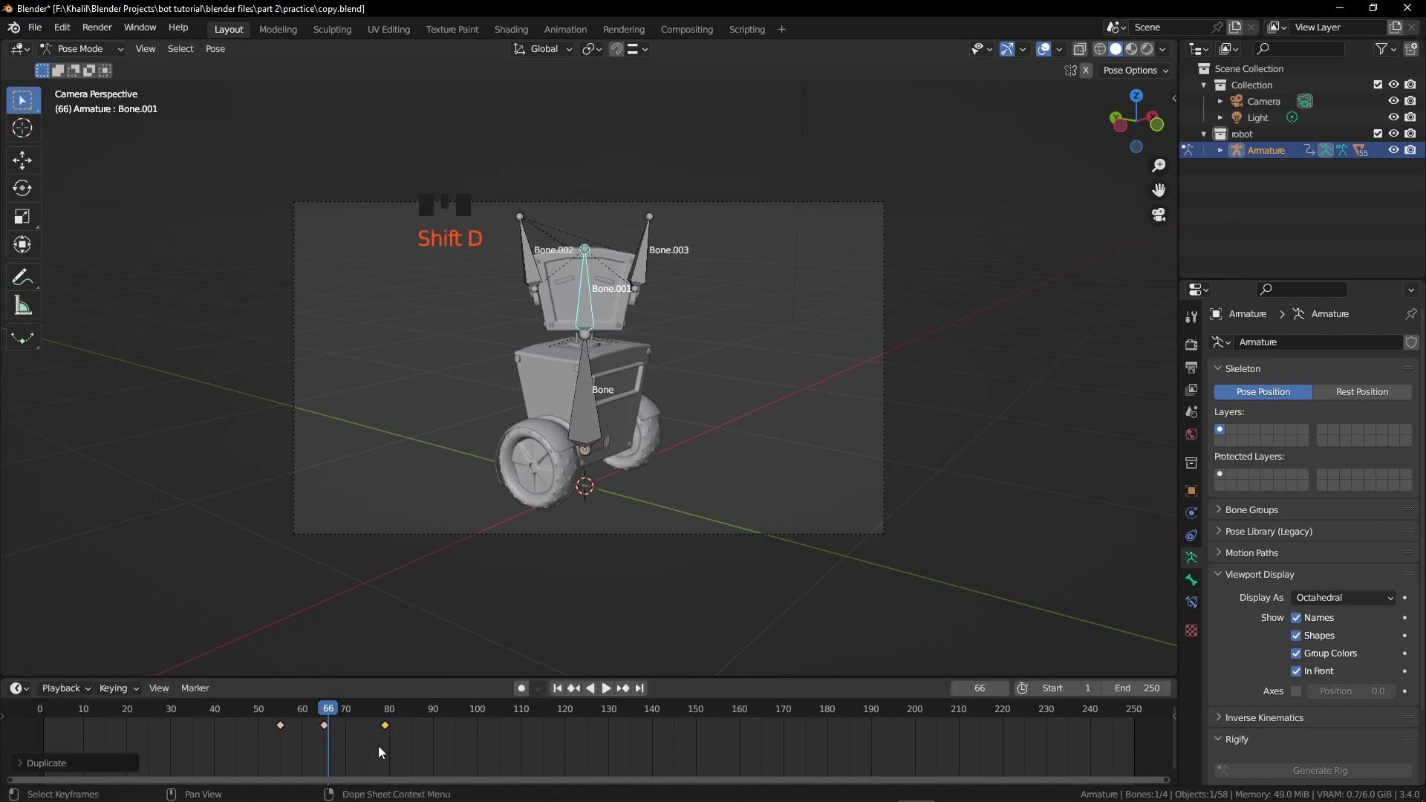
left_click_drag(285, 708, 308, 749)
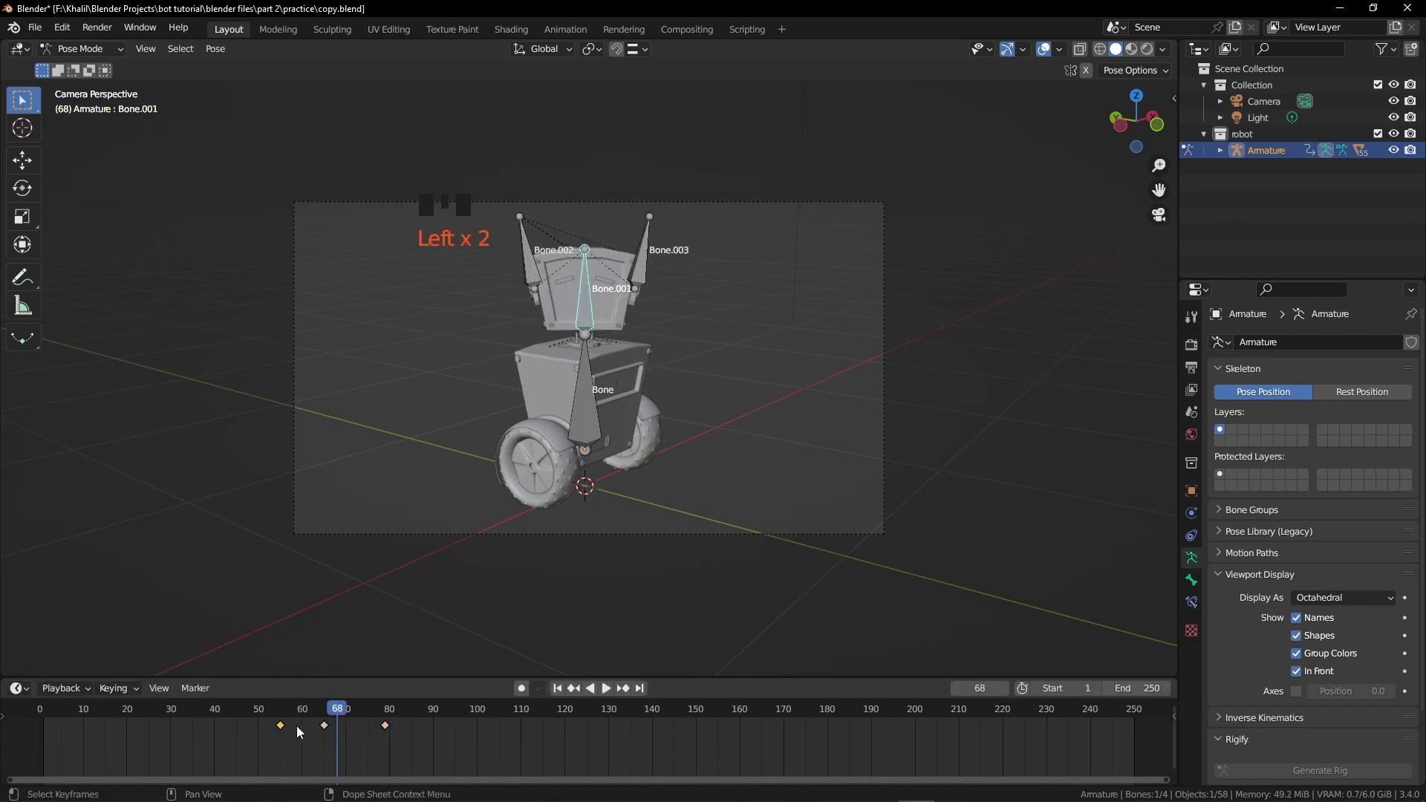
key("shift+d")
left_click_drag(378, 710, 589, 441)
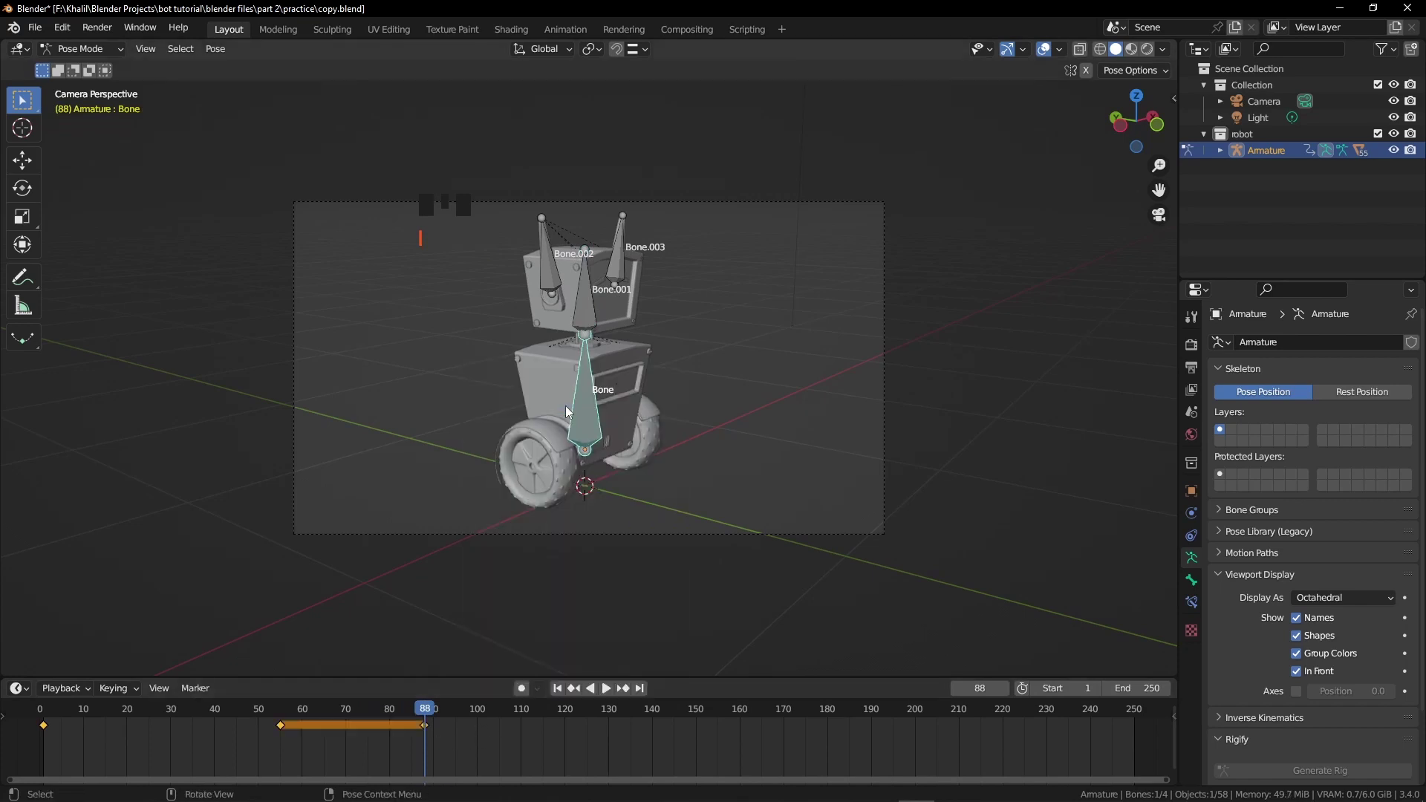
left_click_drag(434, 713, 604, 475)
key("g")
key("g")
Play back the animation to preview the robot's turn, then stop.
left_click_drag(598, 718, 1033, 61)
key("space")
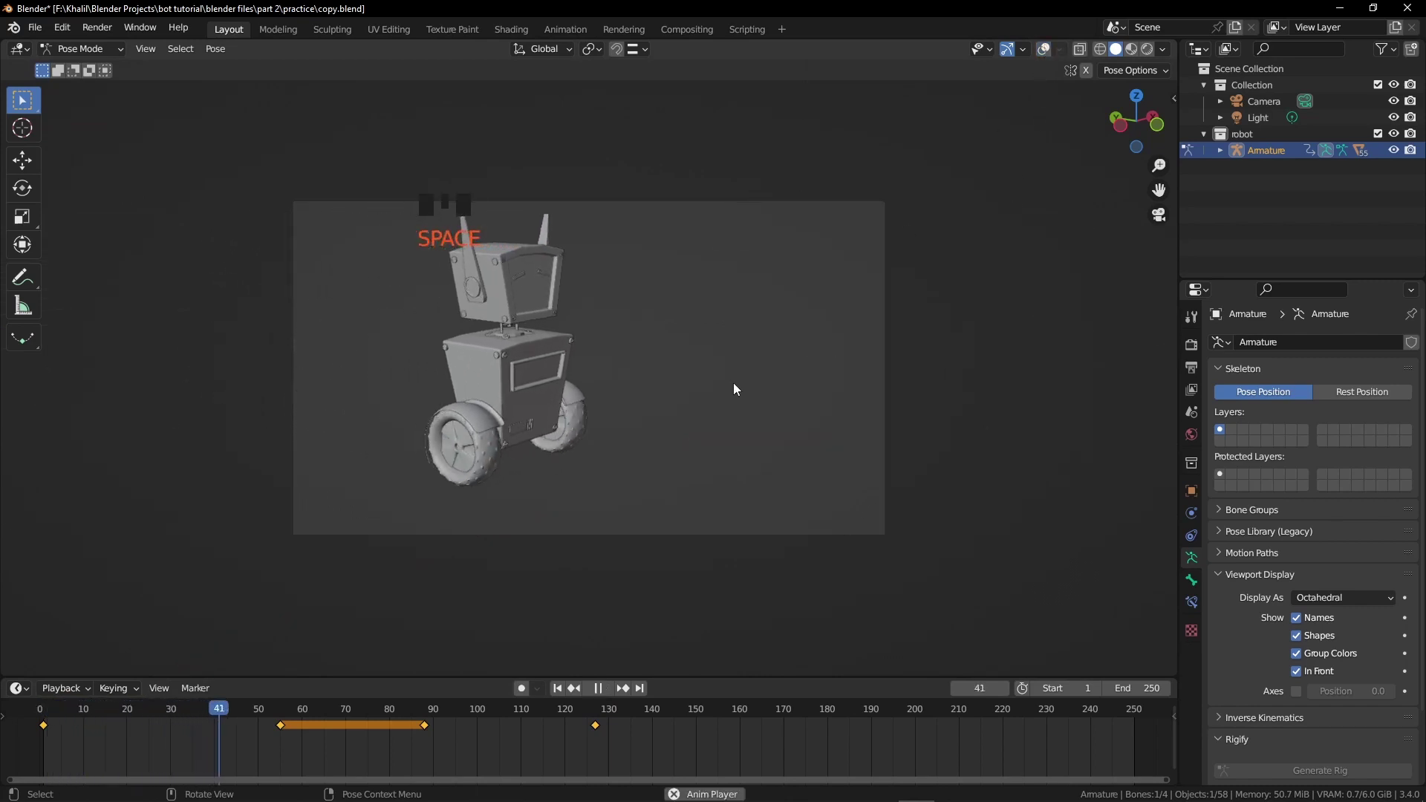
key("space")
Select several turning keyframes and shift them to new frames on the timeline.
left_click(1046, 54)
left_click(580, 318)
left_click(598, 421)
left_click_drag(303, 766, 330, 755)
left_click(391, 737)
key("g")
left_click_drag(434, 753, 452, 731)
key("g")
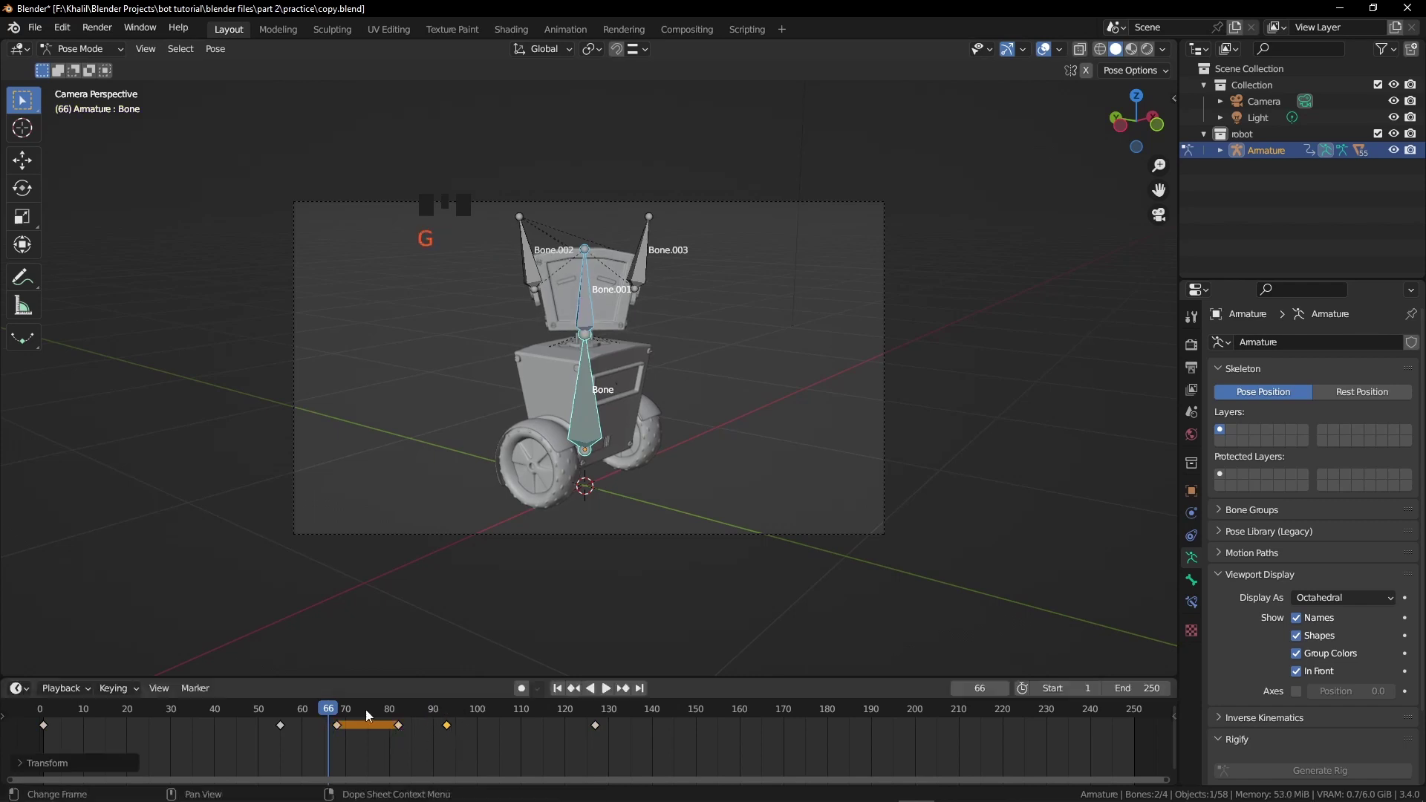
Spread a group of keyframes farther apart and play back to check the timing.
left_click(589, 319)
left_click(261, 724)
key("space")
key("space")
left_click(257, 720)
key("space")
key("space")
left_click_drag(276, 762, 482, 711)
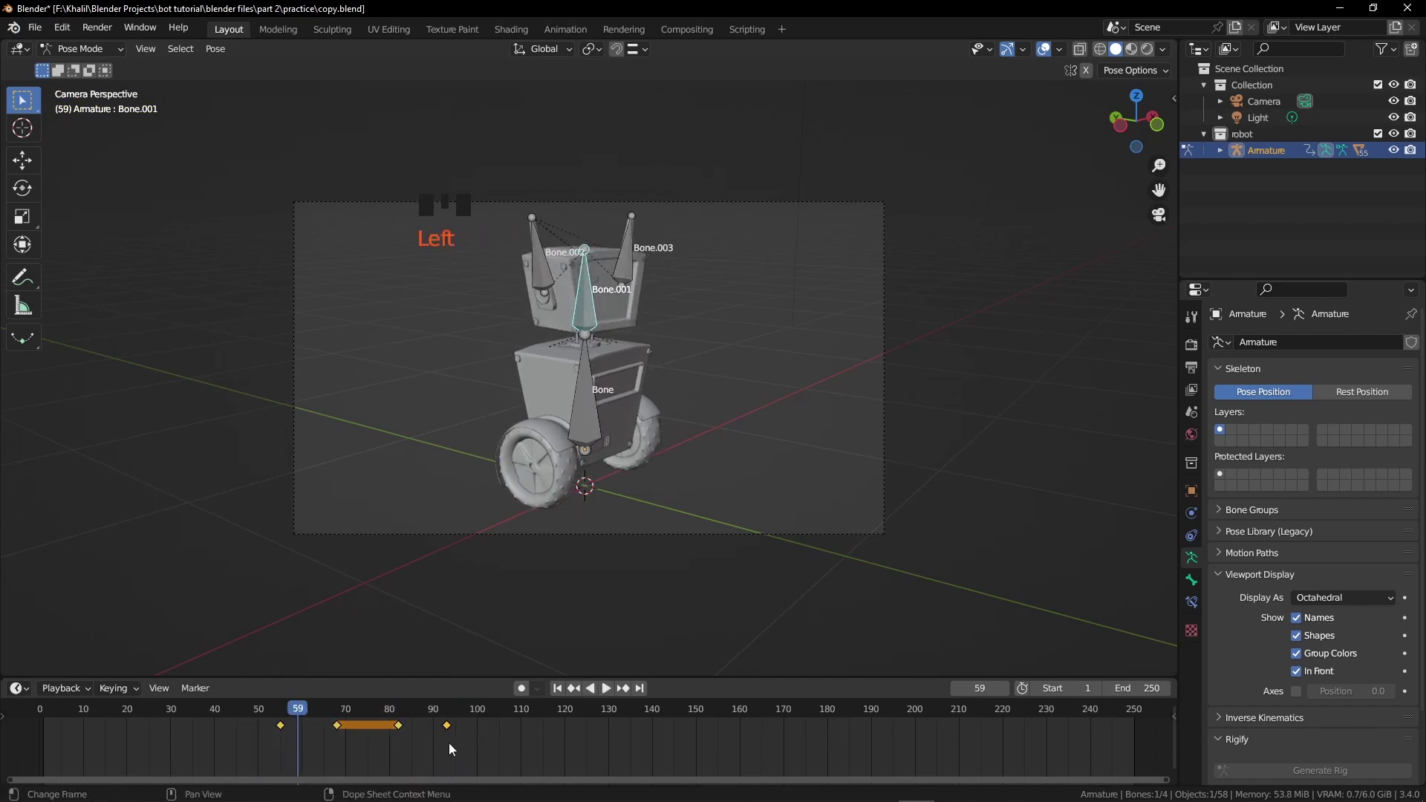
key("s")
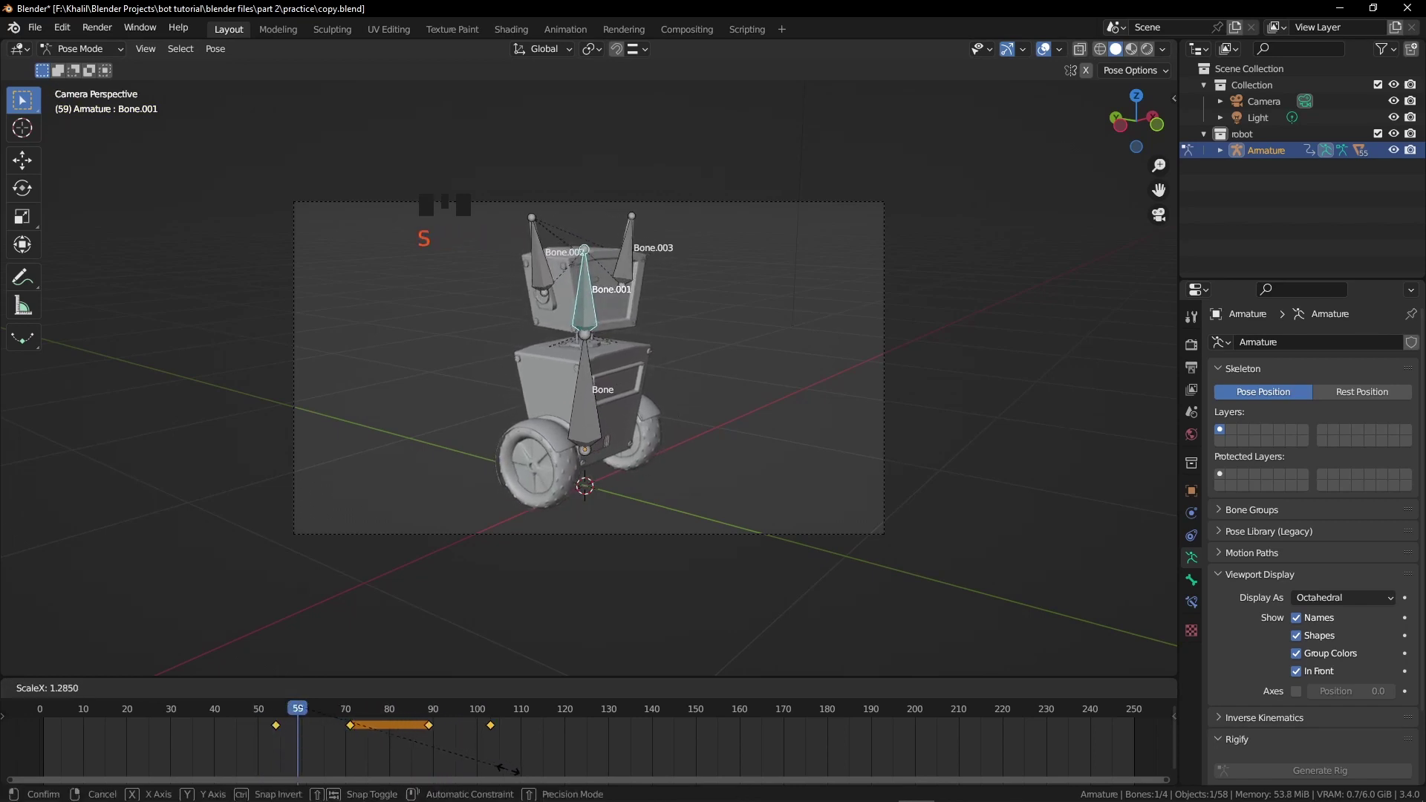
left_click(246, 714)
key("space")
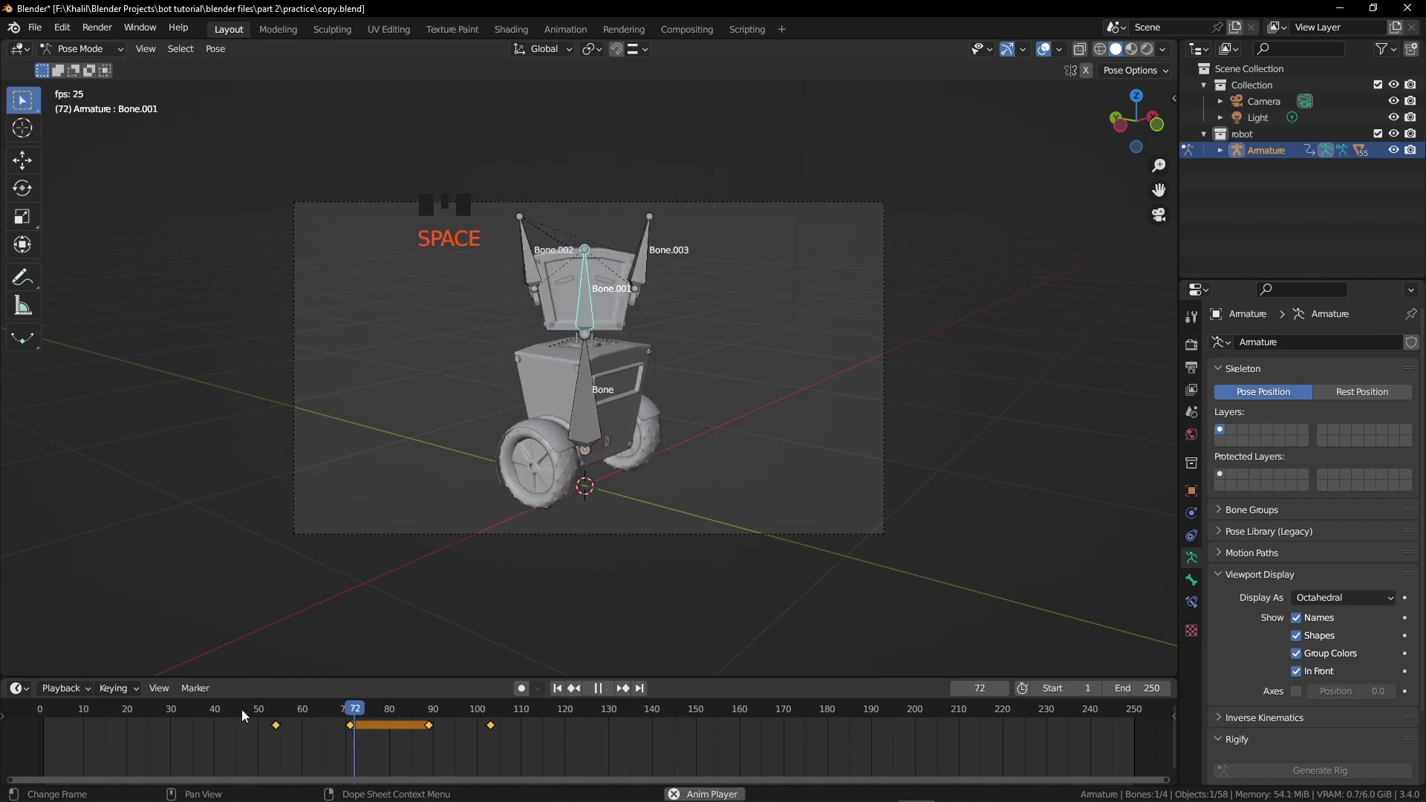
key("space")
Nudge individual keyframes later while previewing the animation repeatedly.
left_click(374, 709)
key("space")
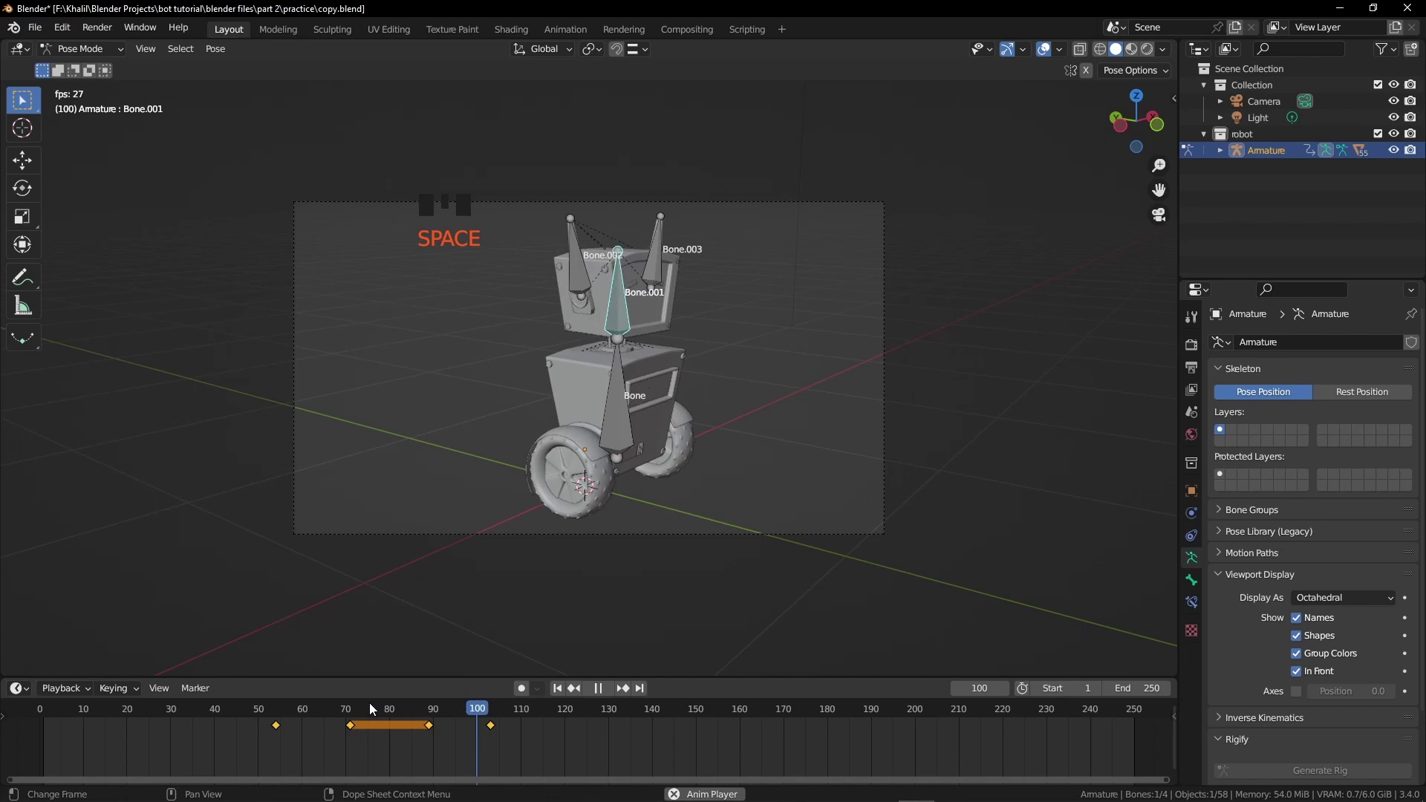
key("space")
left_click(445, 708)
key("space")
key("space")
left_click_drag(332, 713, 254, 713)
key("space")
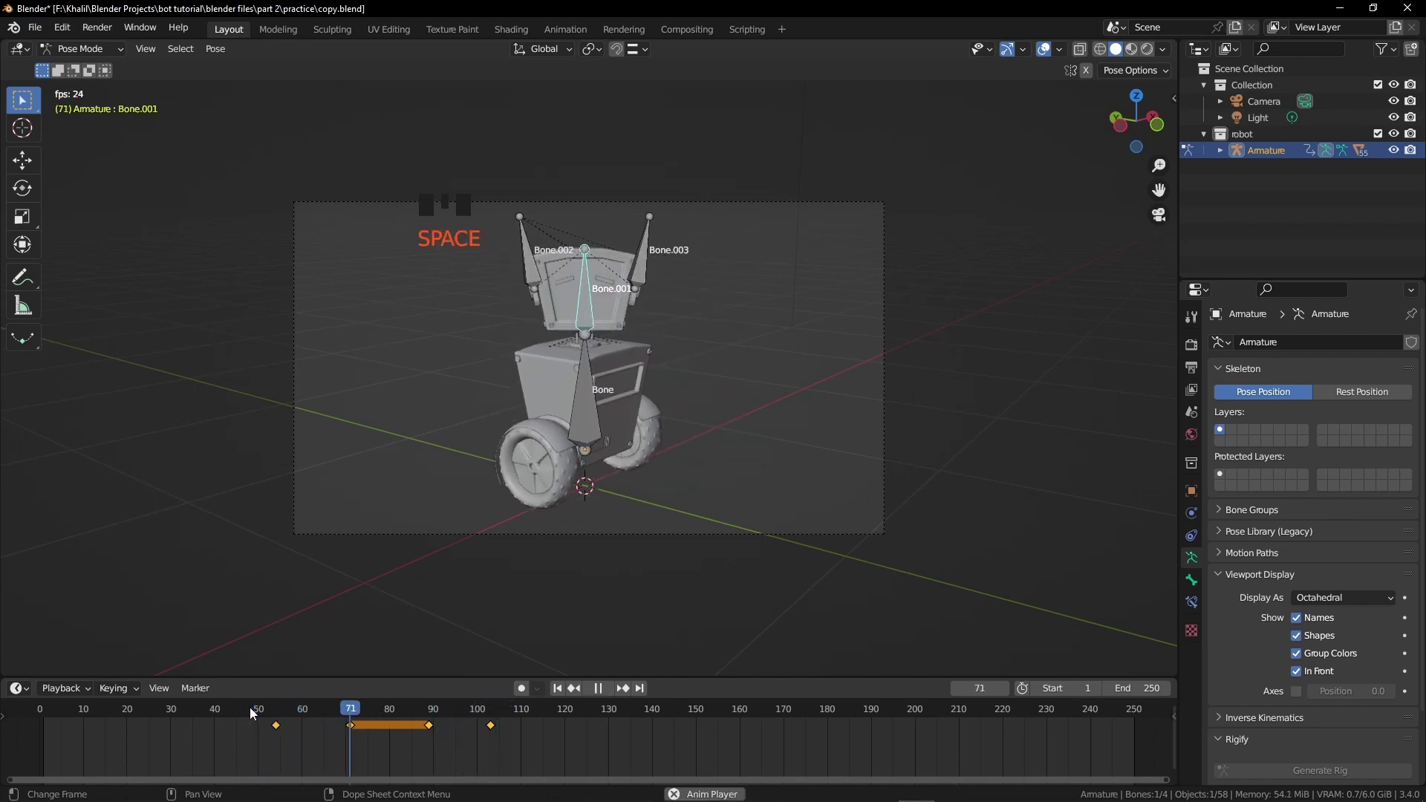
key("space")
Push the held-pose and final keyframes later toward frame 130 and preview the result.
left_click_drag(490, 710, 656, 436)
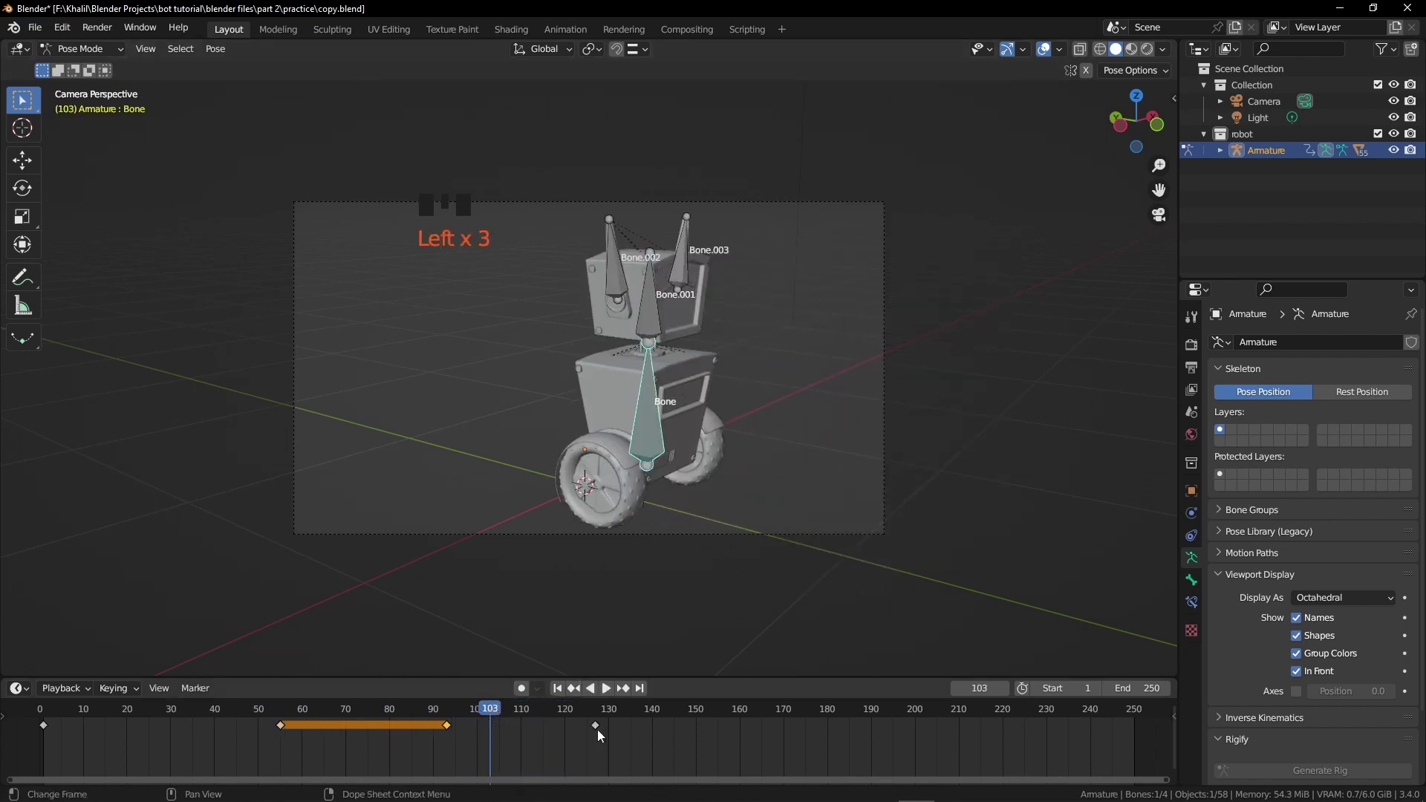
left_click(447, 731)
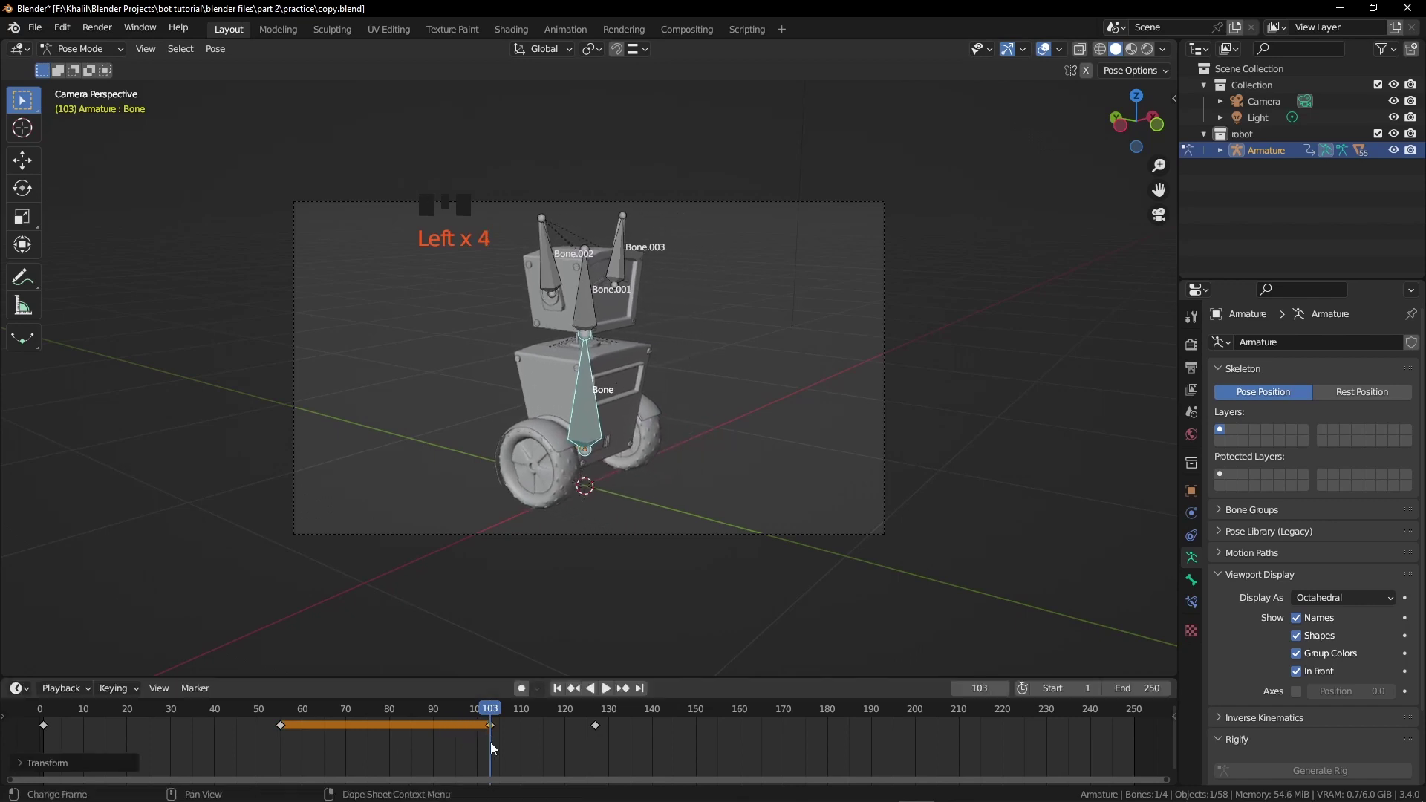
left_click(600, 733)
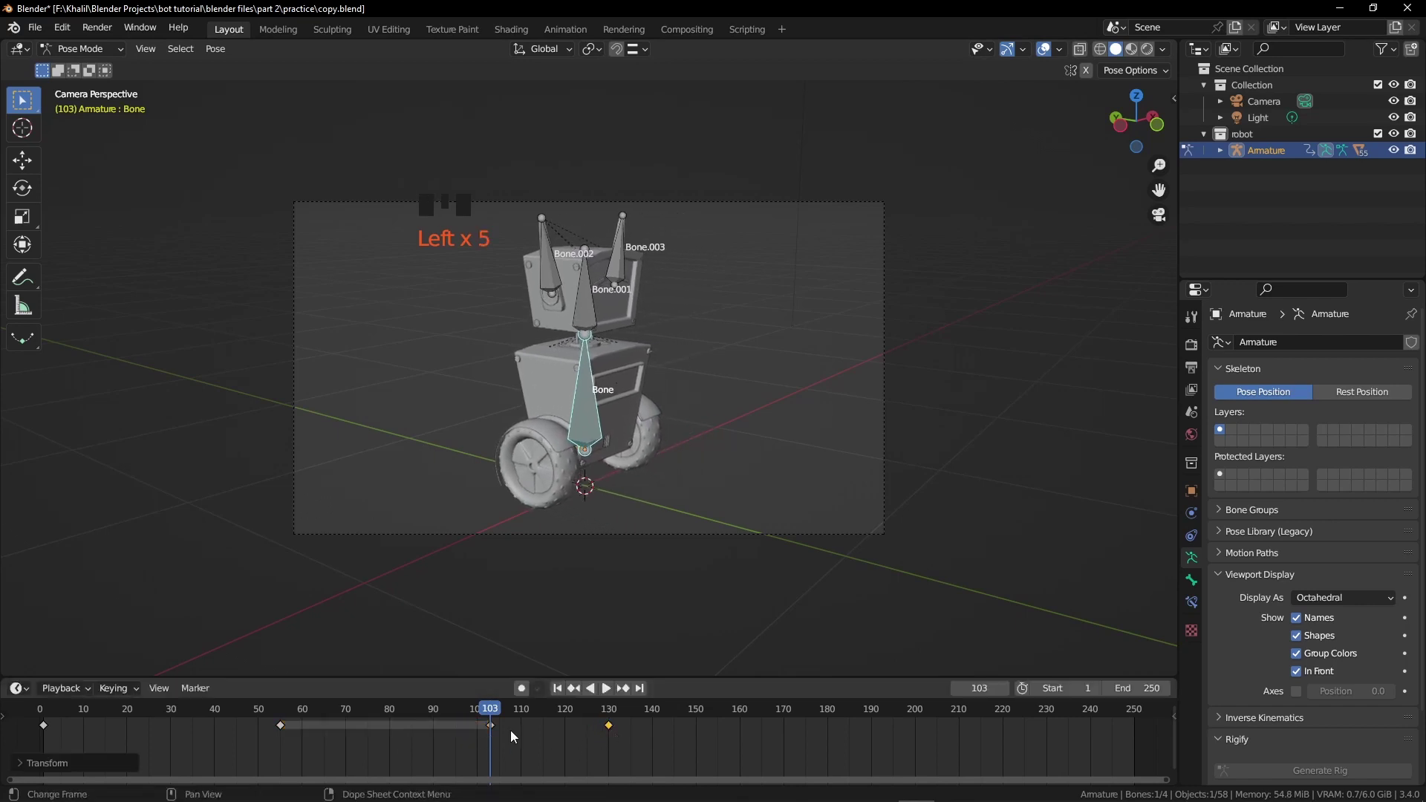
left_click_drag(465, 713, 284, 731)
key("space")
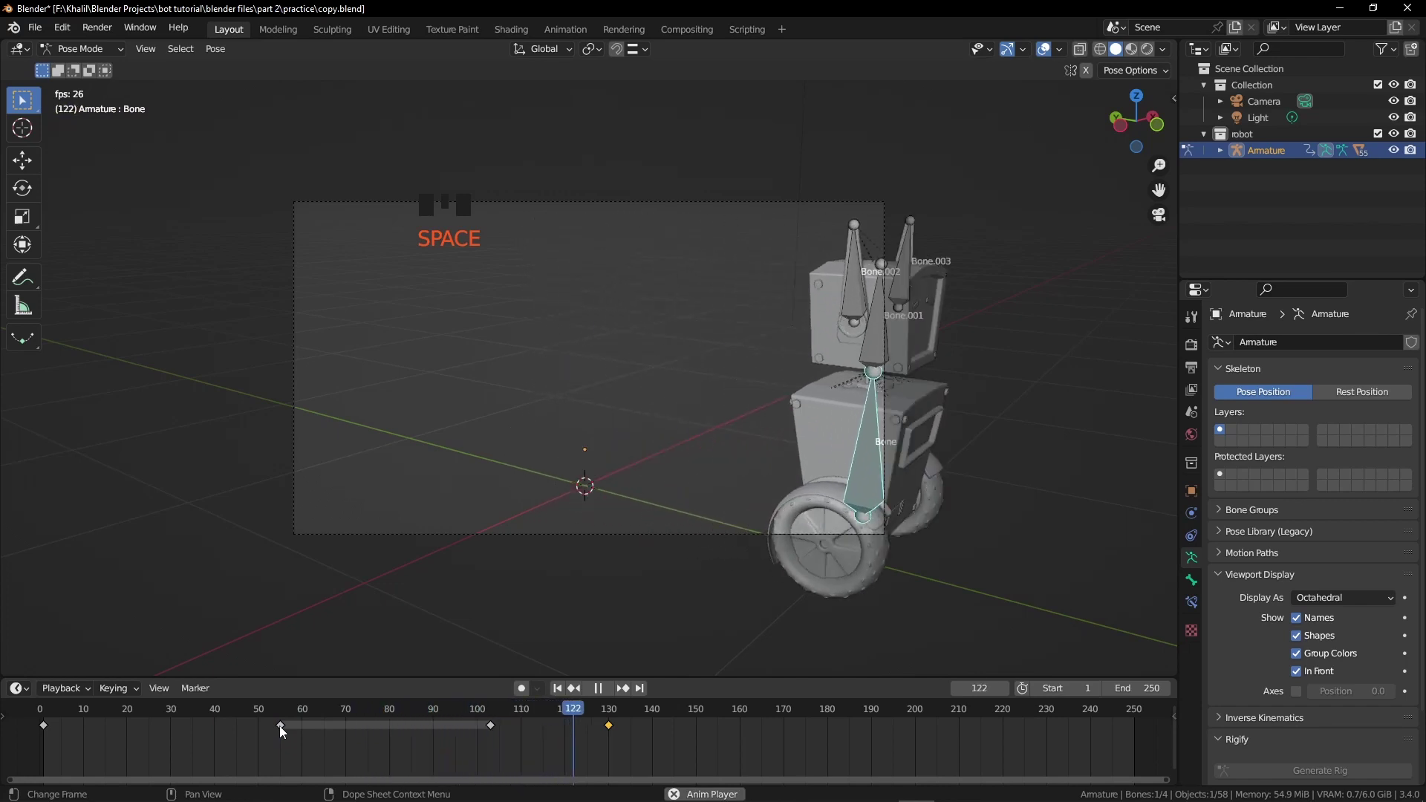
key("space")
Limit the animation to frames 15 through 130, play it, and hide the camera-and-light collection.
left_click_drag(580, 711, 179, 724)
key("shift+Left")
key("space")
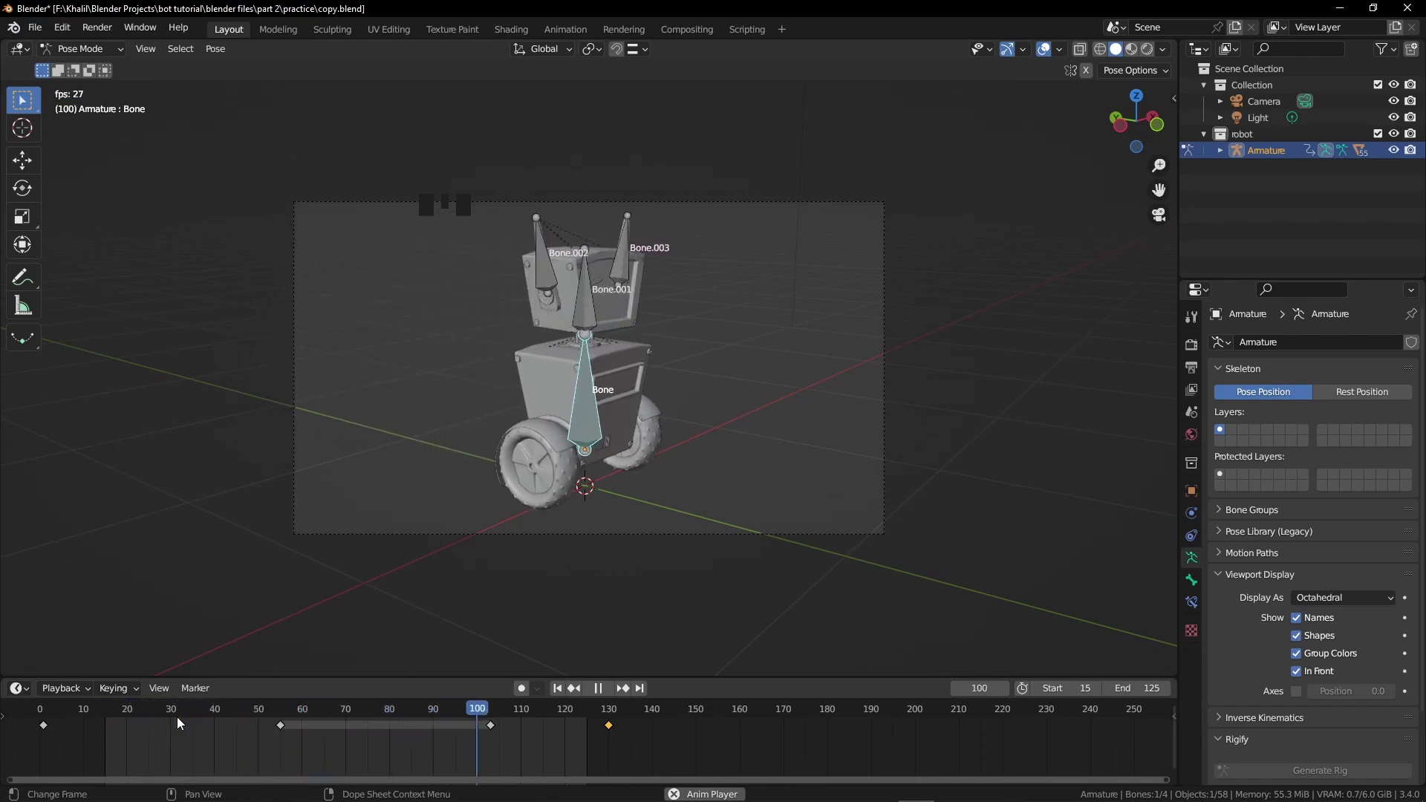
key("space")
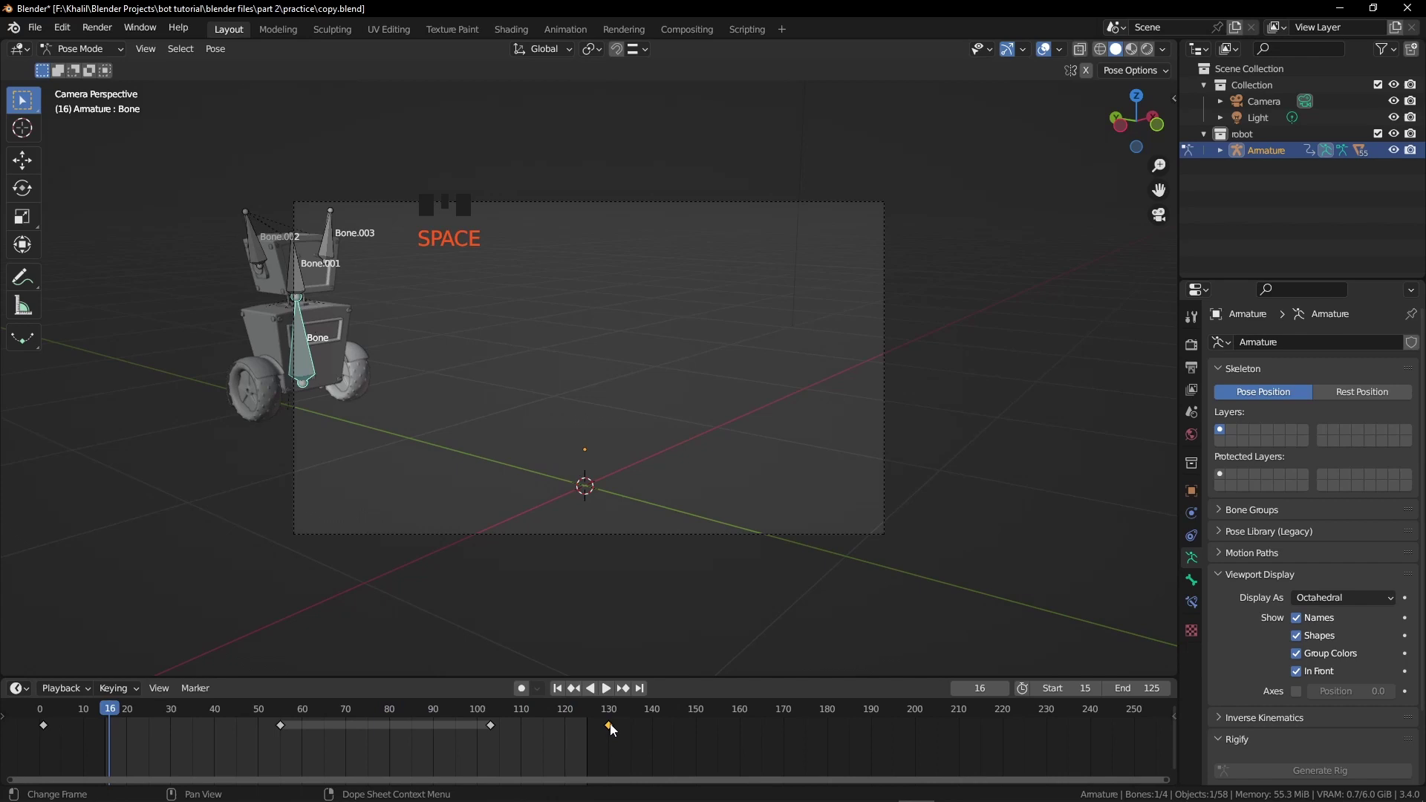
left_click(616, 730)
left_click(477, 719)
key("space")
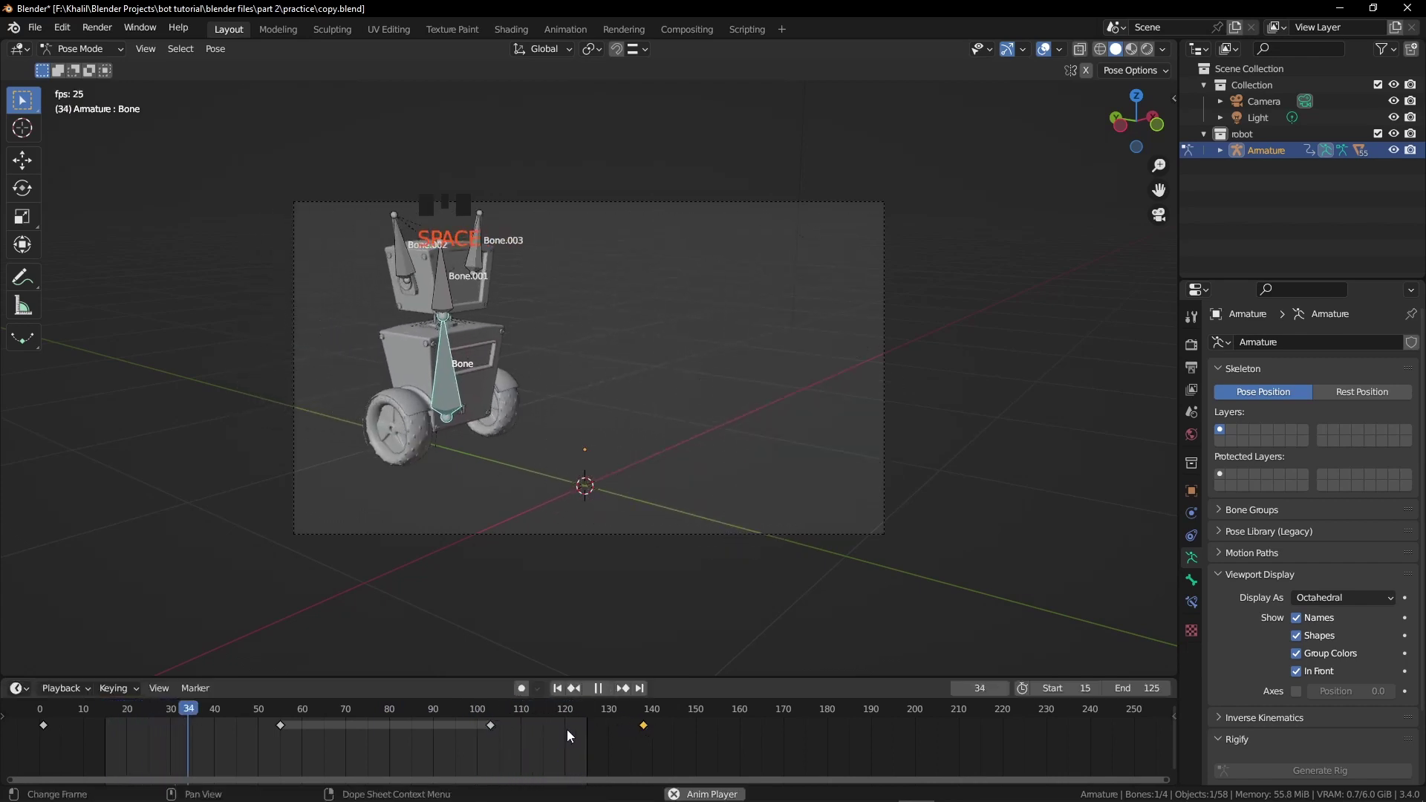
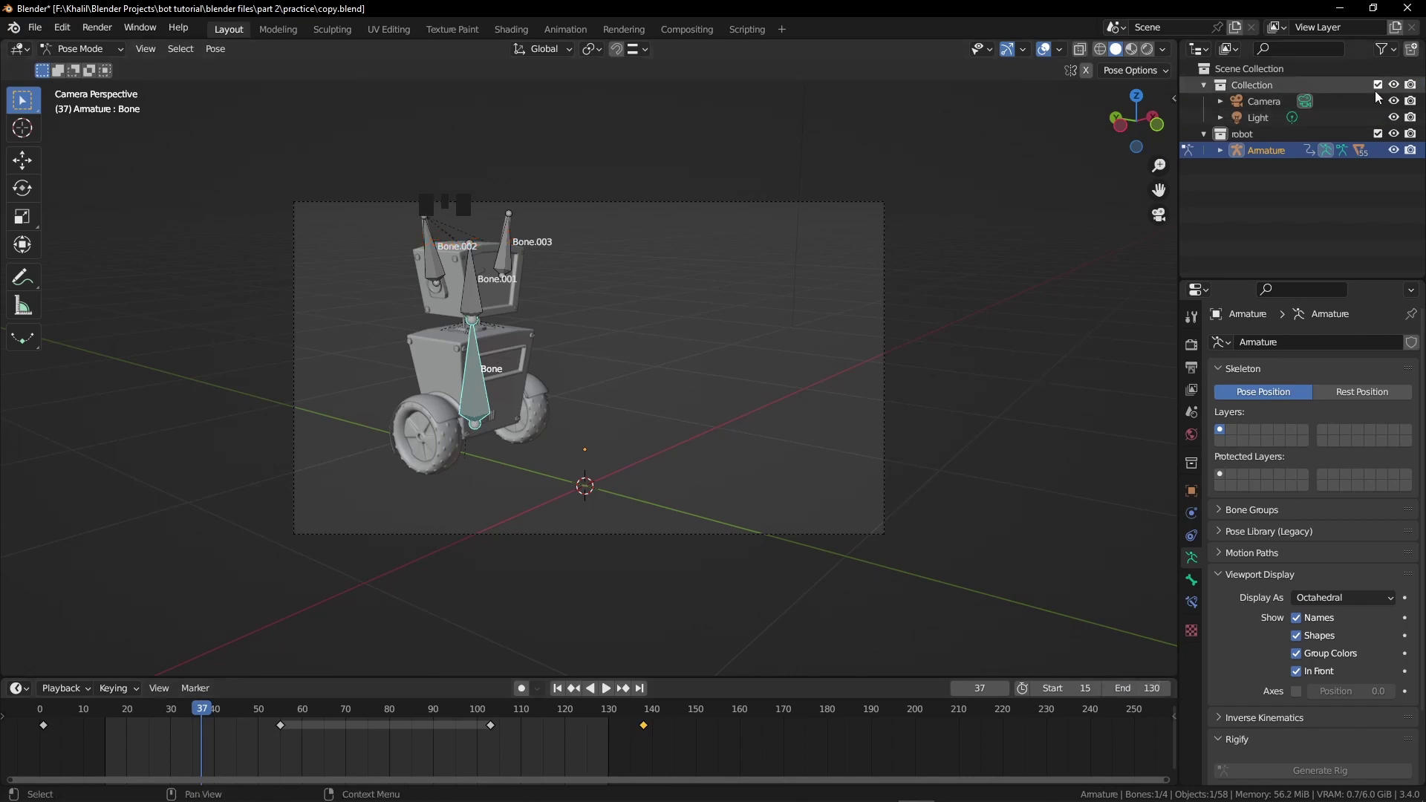
left_click(1381, 90)
Return to Object Mode and hide both tyres.
key("ctrl+Tab")
left_click(526, 381)
left_click_drag(528, 416, 459, 408)
scroll("up", 3)
left_click_drag(489, 418, 436, 455)
left_click(436, 455)
left_click(546, 440)
key("h")
Hide the robot's body parts one by one, checking from different angles.
left_click(514, 456)
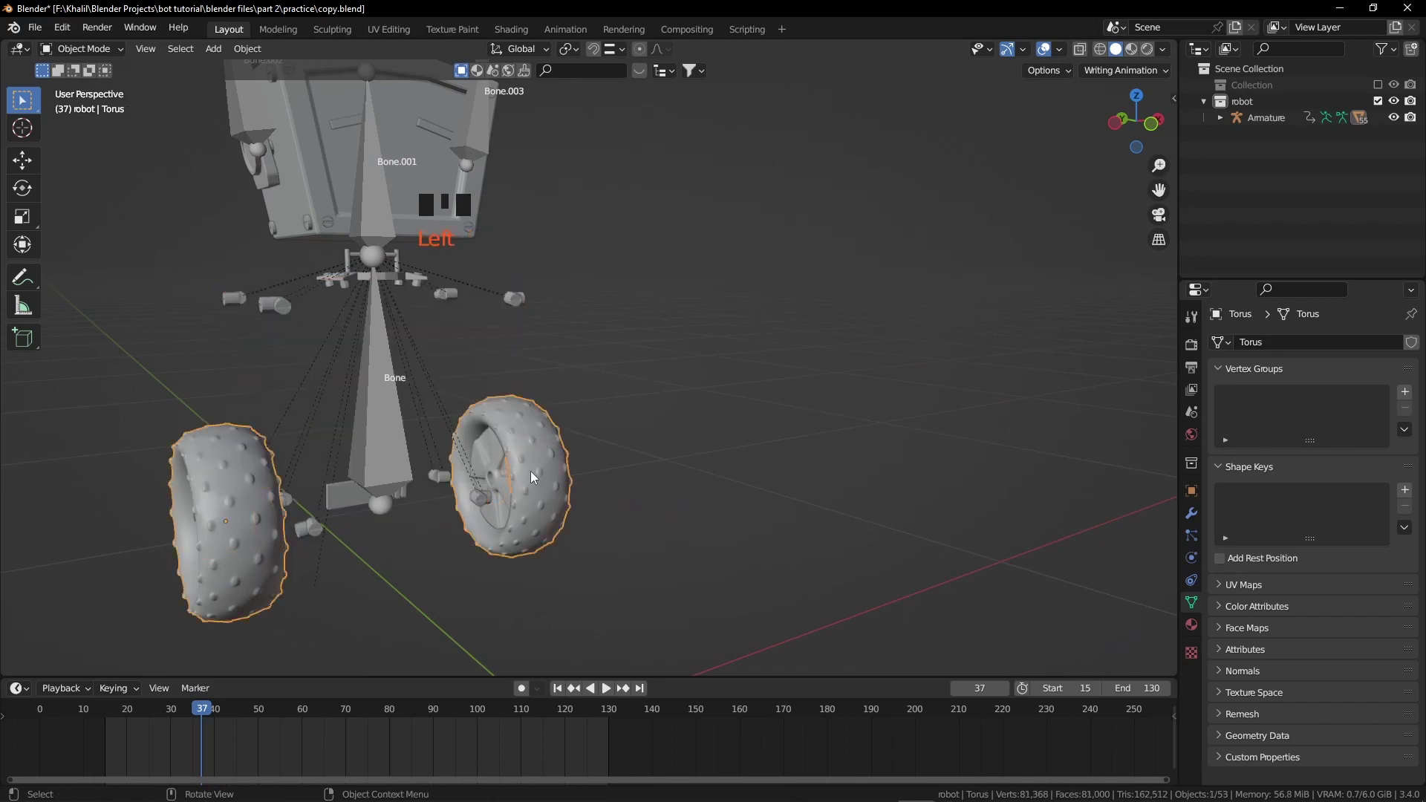
key("h")
left_click_drag(415, 436, 324, 463)
left_click(324, 463)
key("h")
scroll("down", 3)
left_click_drag(343, 419, 415, 245)
Select the remaining upper-body pieces and hide them.
left_click(416, 246)
left_click(413, 292)
left_click(432, 306)
left_click(462, 315)
left_click(487, 280)
left_click_drag(552, 289, 570, 351)
scroll("up", 3)
double_click(621, 319)
key("h")
Hide the last stray parts, then select all wheel hubs and axle pieces with a hub active.
left_click(619, 300)
left_click(380, 305)
key("h")
scroll("down", 3)
left_click_drag(427, 444, 460, 514)
left_click(459, 514)
left_click(492, 513)
left_click_drag(518, 541, 542, 554)
scroll("down", 3)
middle_click(541, 528)
key("h")
scroll("down", 3)
key("a")
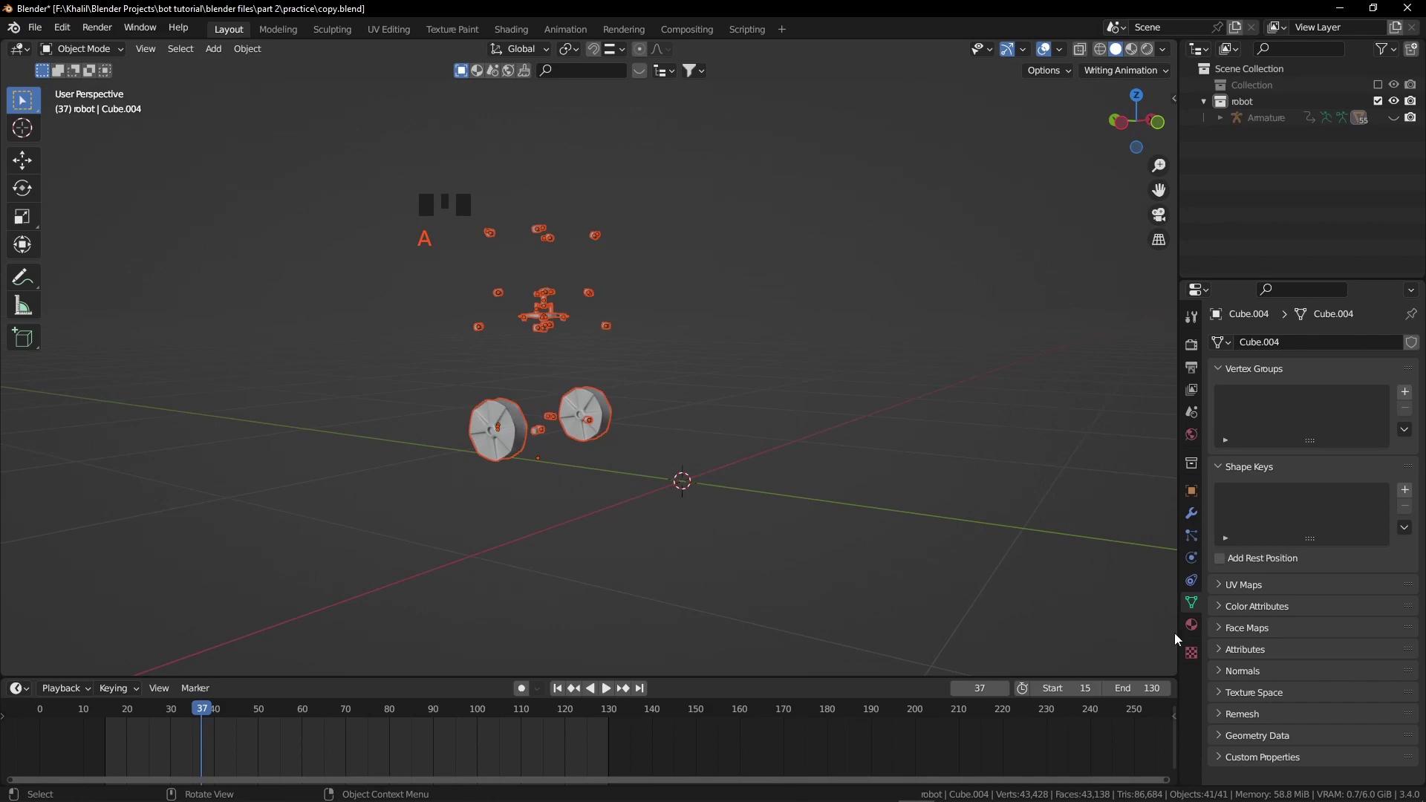
left_click(1196, 629)
Create a Metal material on the hub and share it with the selected wheel and axle pieces.
key("ctrl+z")
left_click(619, 413)
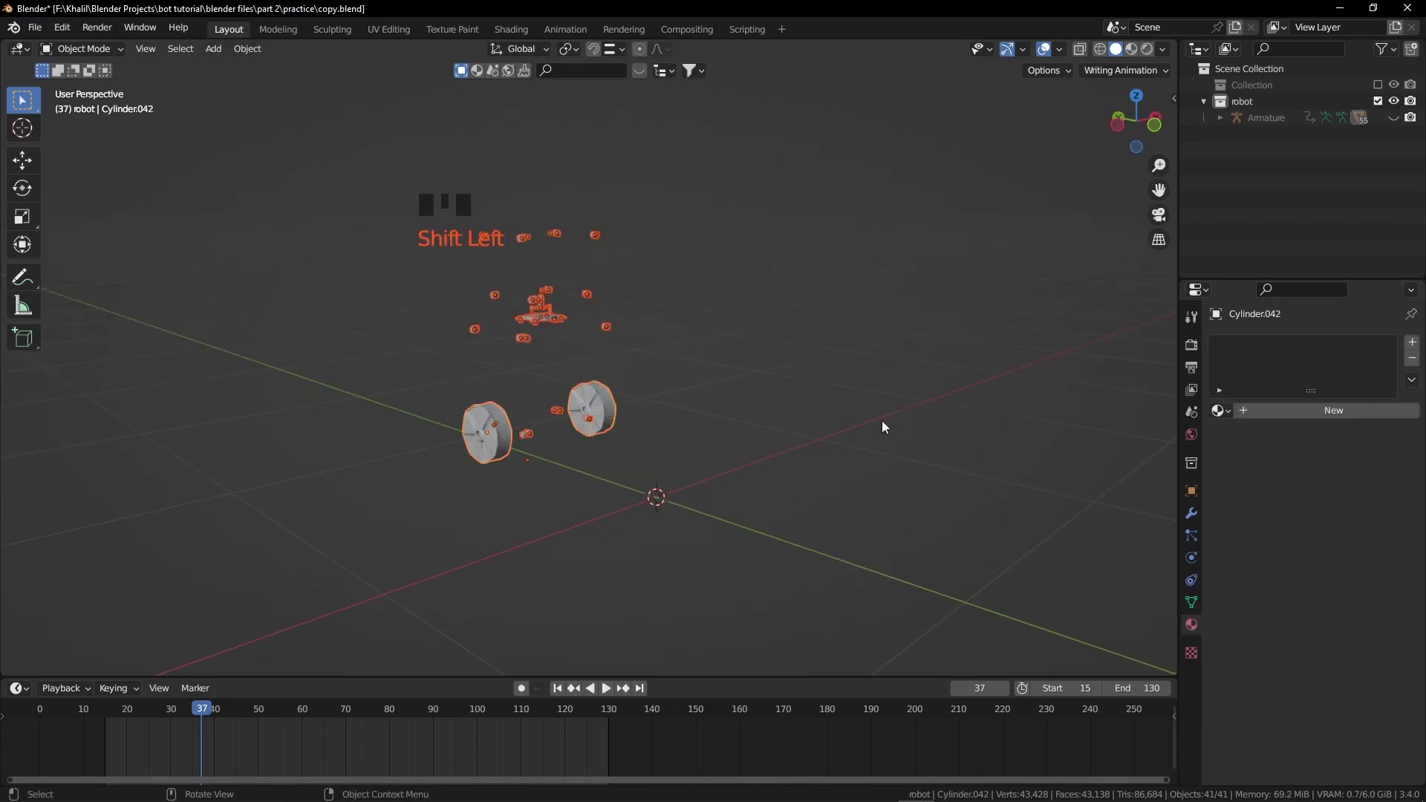
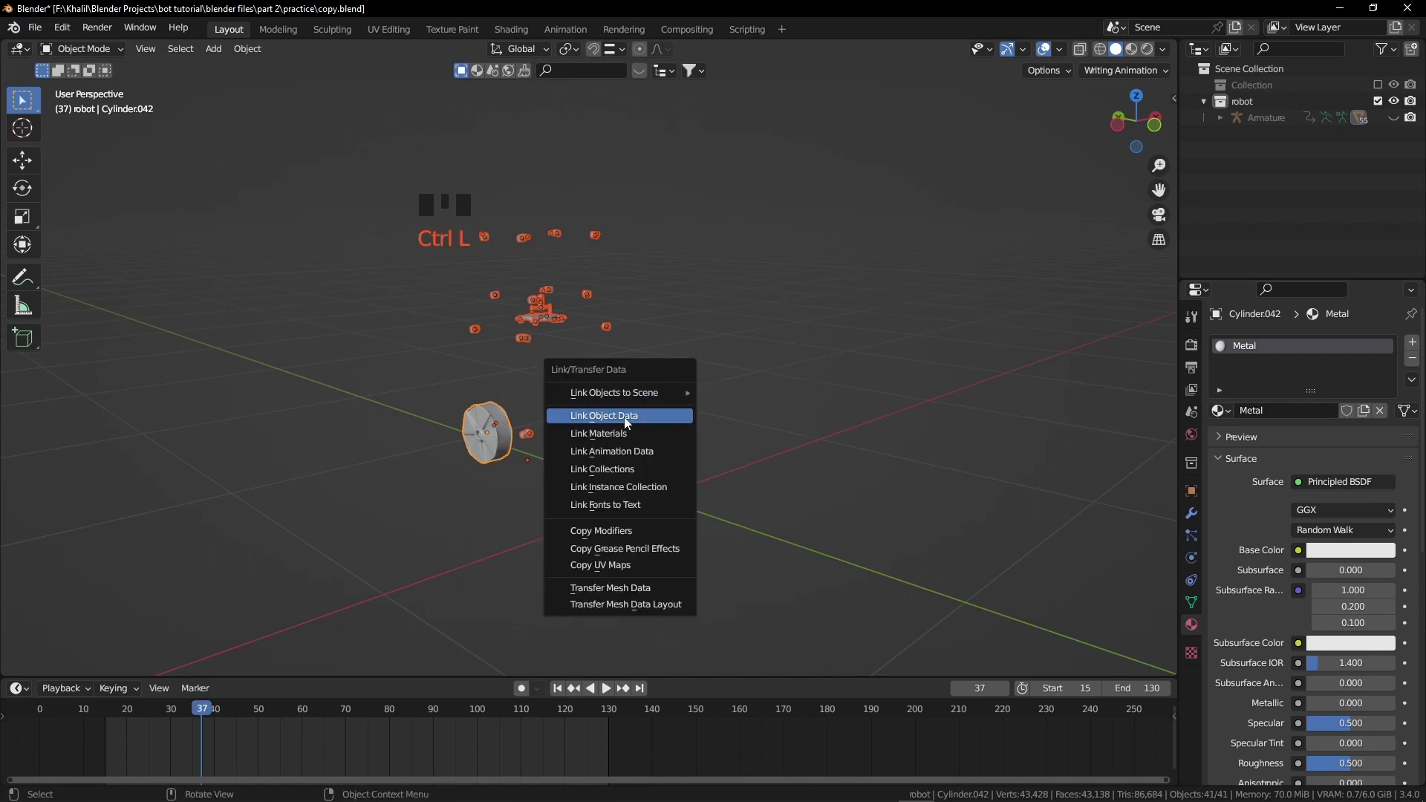
left_click(528, 304)
left_click(549, 329)
left_click(555, 320)
left_click(542, 307)
left_click(546, 296)
left_click(579, 248)
Raise the Metal material's metallic value to 1 and adjust its roughness.
left_click(605, 231)
left_click(557, 231)
scroll("down", 3)
left_click_drag(1353, 584, 1302, 616)
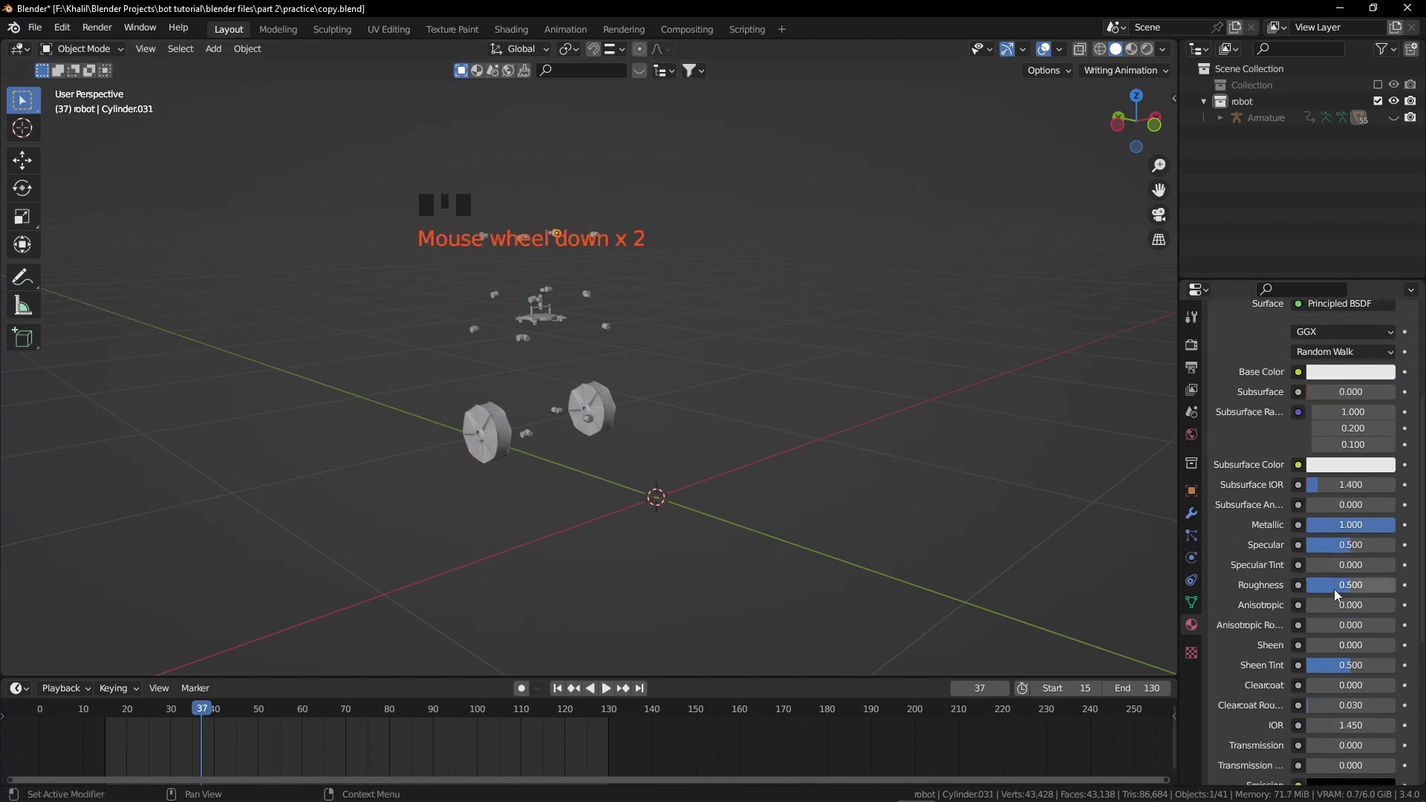
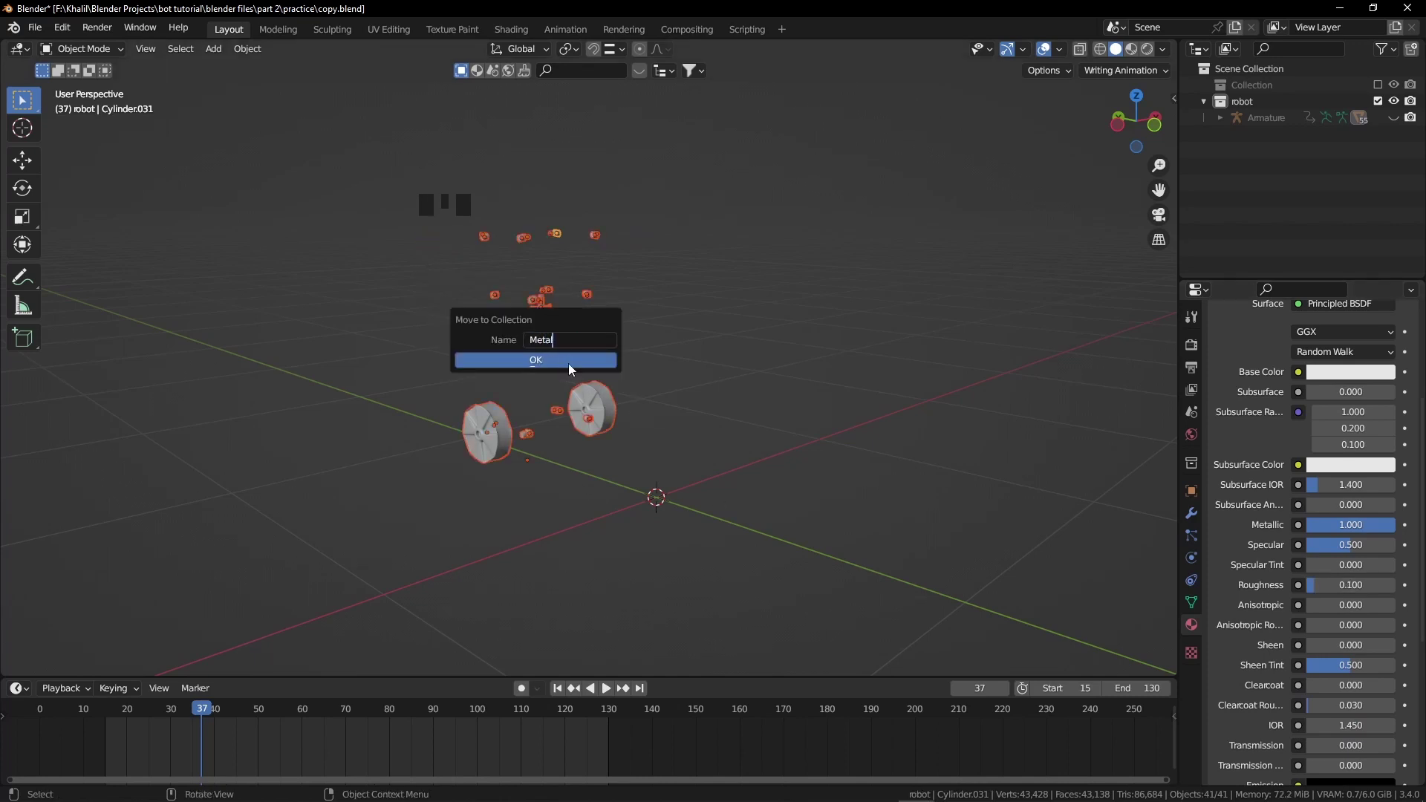
Select all the metal robot parts with the red-metal part as the active object.
key("alt+h")
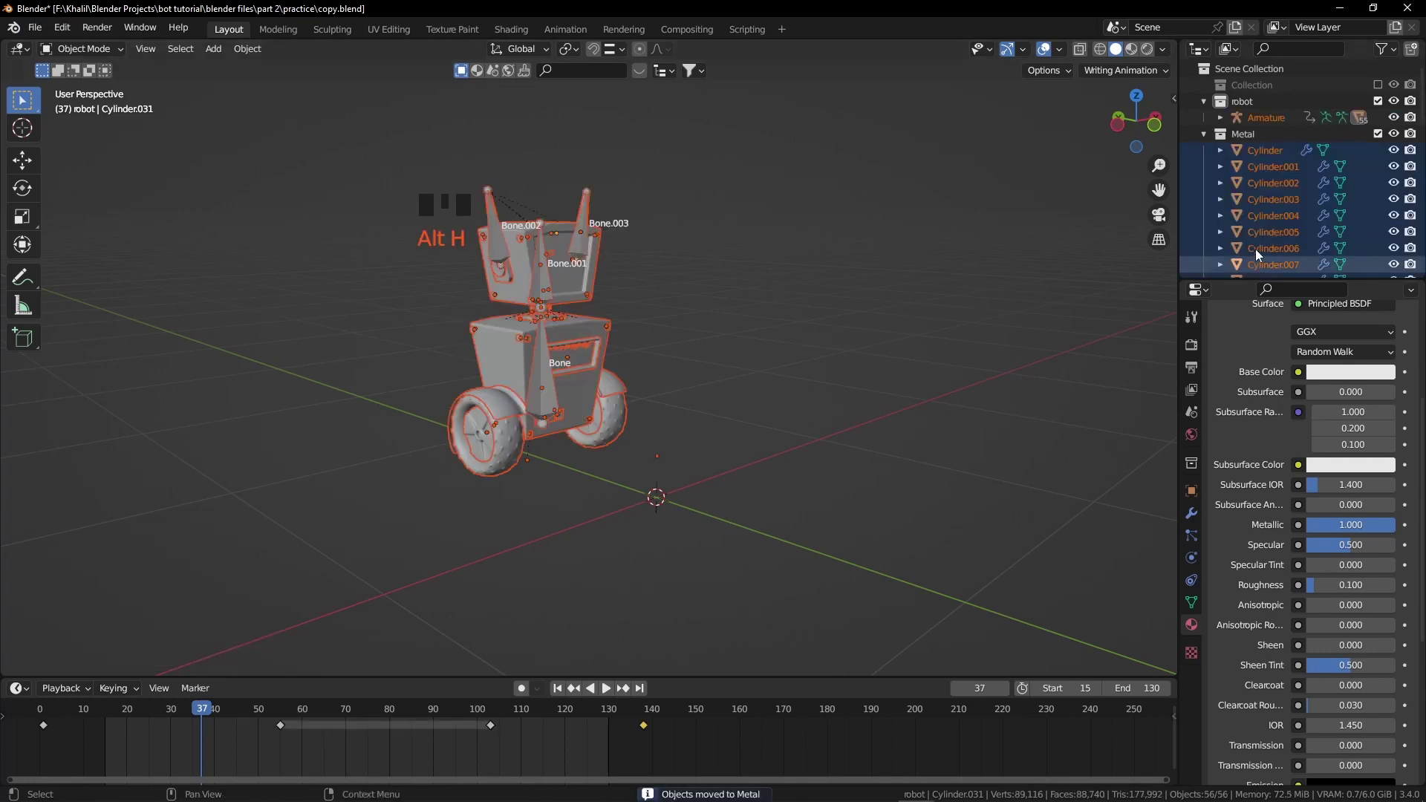
left_click_drag(1258, 144, 943, 267)
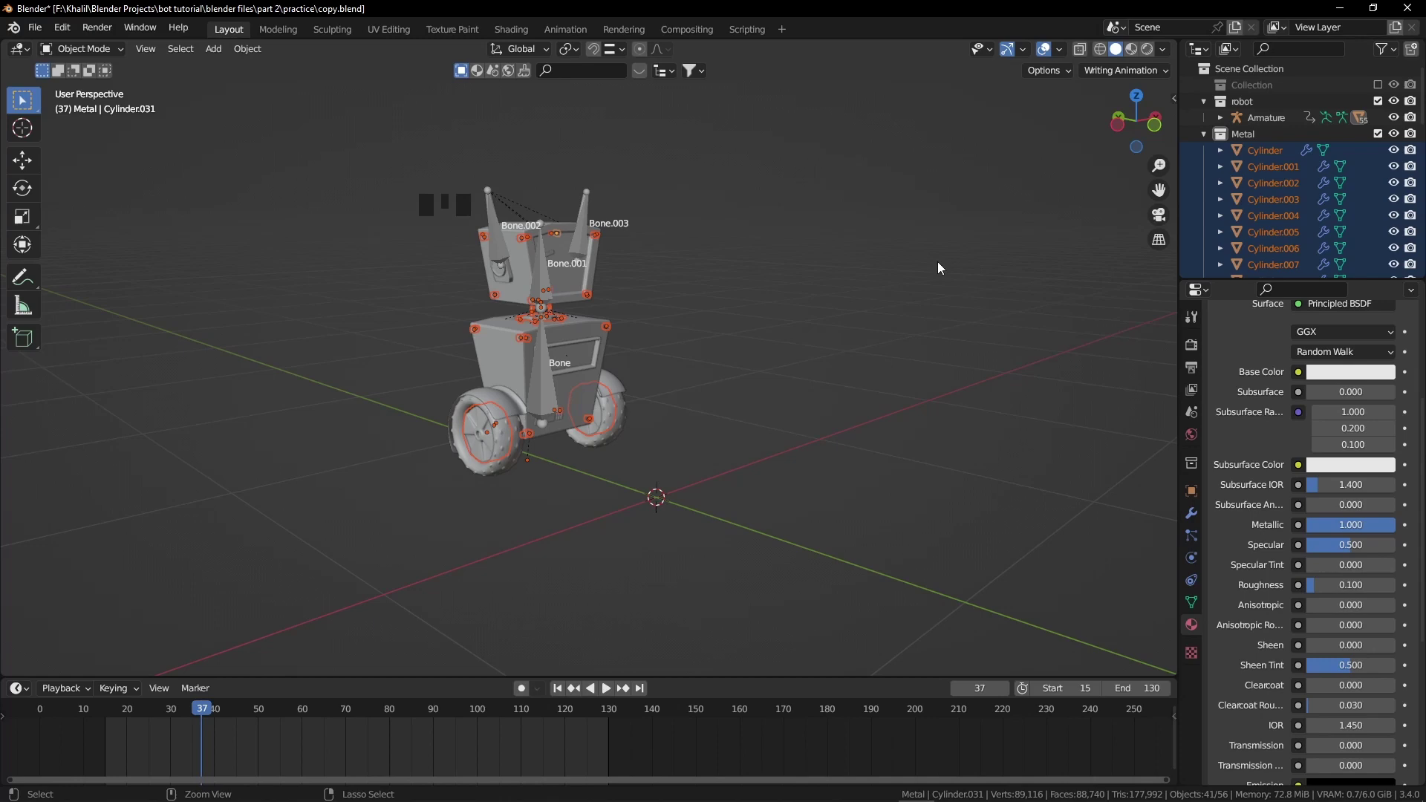
key("ctrl+i")
middle_click(648, 360)
double_click(650, 373)
left_click_drag(625, 364, 646, 366)
scroll("down", 3)
left_click_drag(641, 337, 535, 447)
key("ctrl+z")
left_click(499, 445)
middle_click(533, 439)
left_click_drag(1297, 416, 1274, 420)
Link the Red Metal material to every selected part and darken its base colour to dark red.
key("ctrl+l")
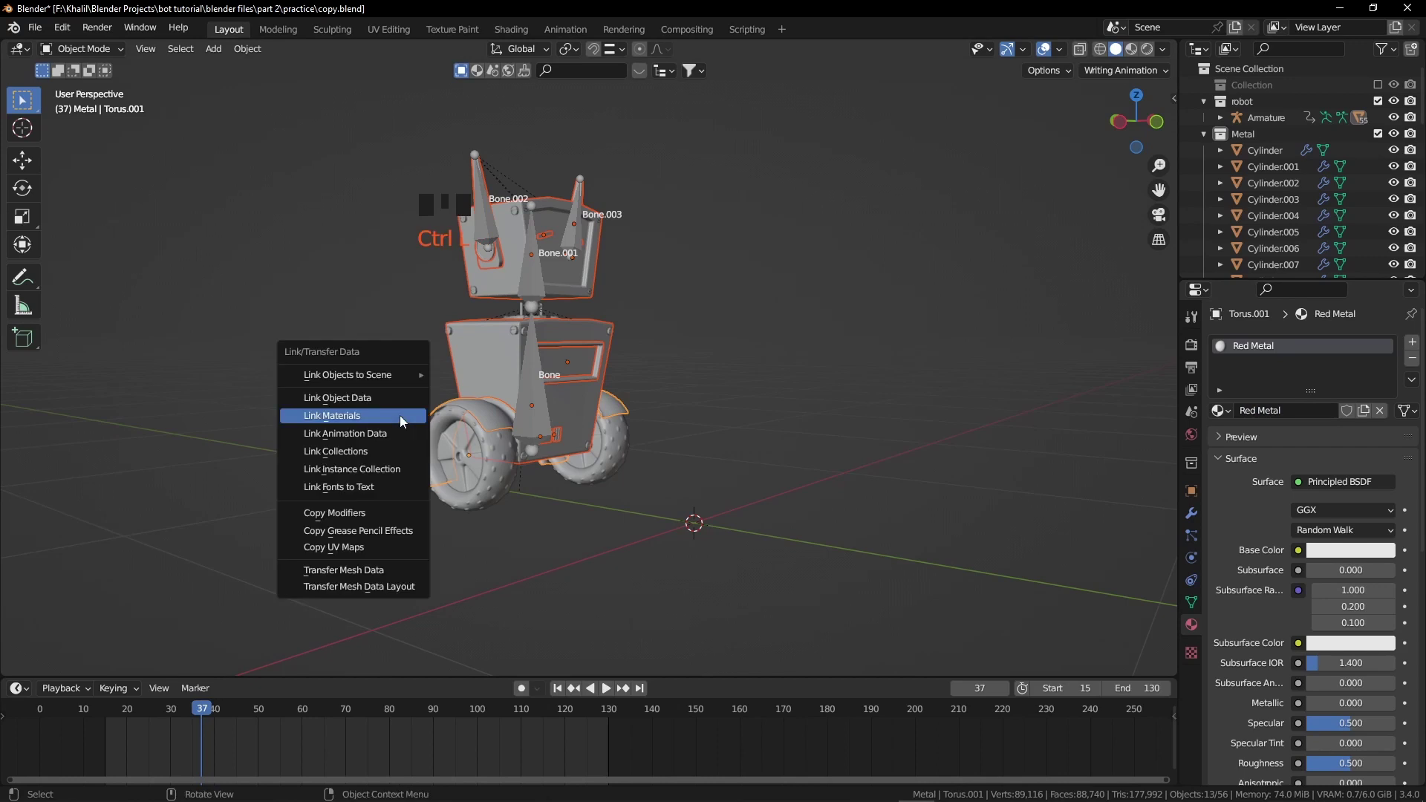
left_click(1338, 552)
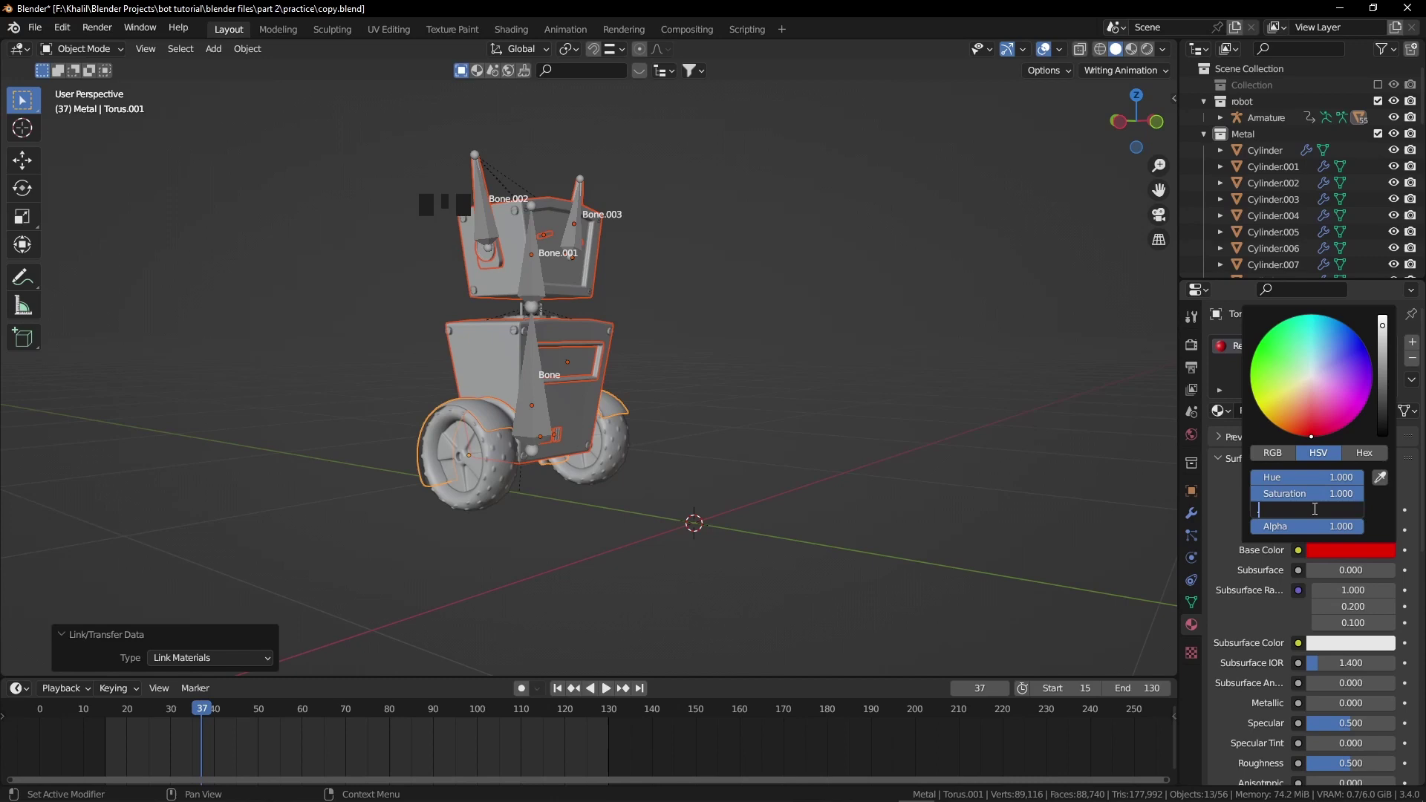
scroll("down", 3)
left_click(1330, 598)
scroll("down", 3)
left_click_drag(1349, 622, 1350, 622)
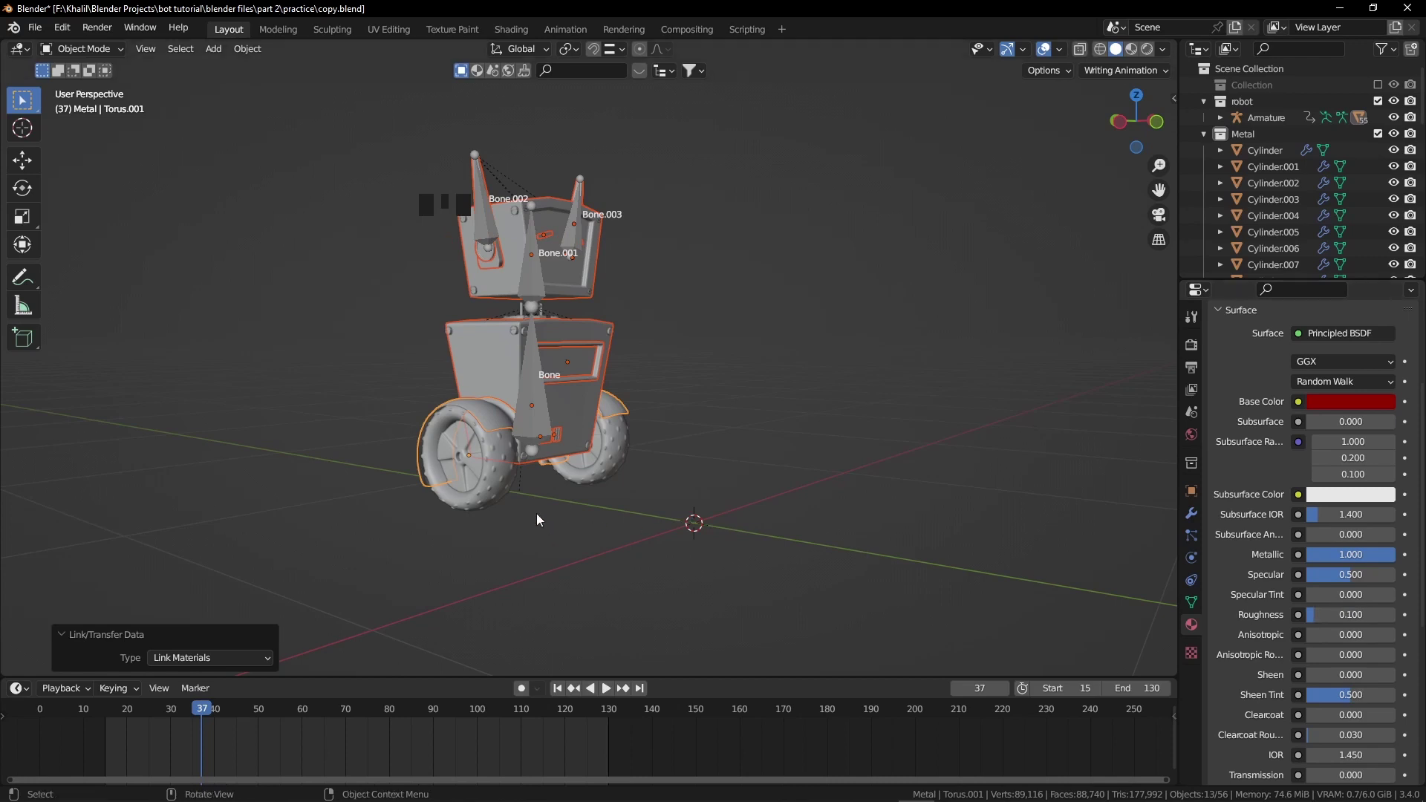
left_click(507, 493)
key("Left")
Select a tyre and darken its Black material's base colour to near-black.
left_click(1303, 414)
key("Left")
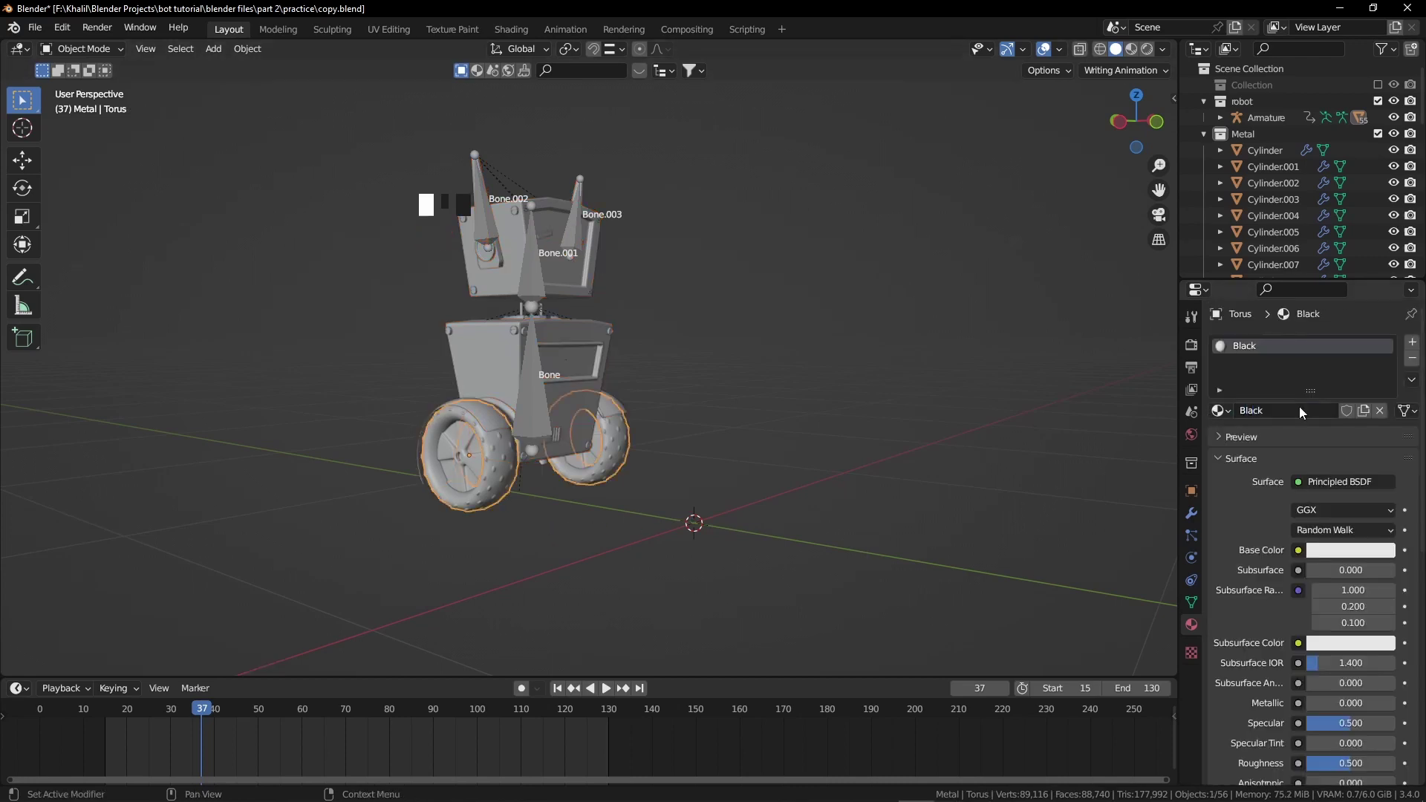
key("Left")
left_click(1347, 551)
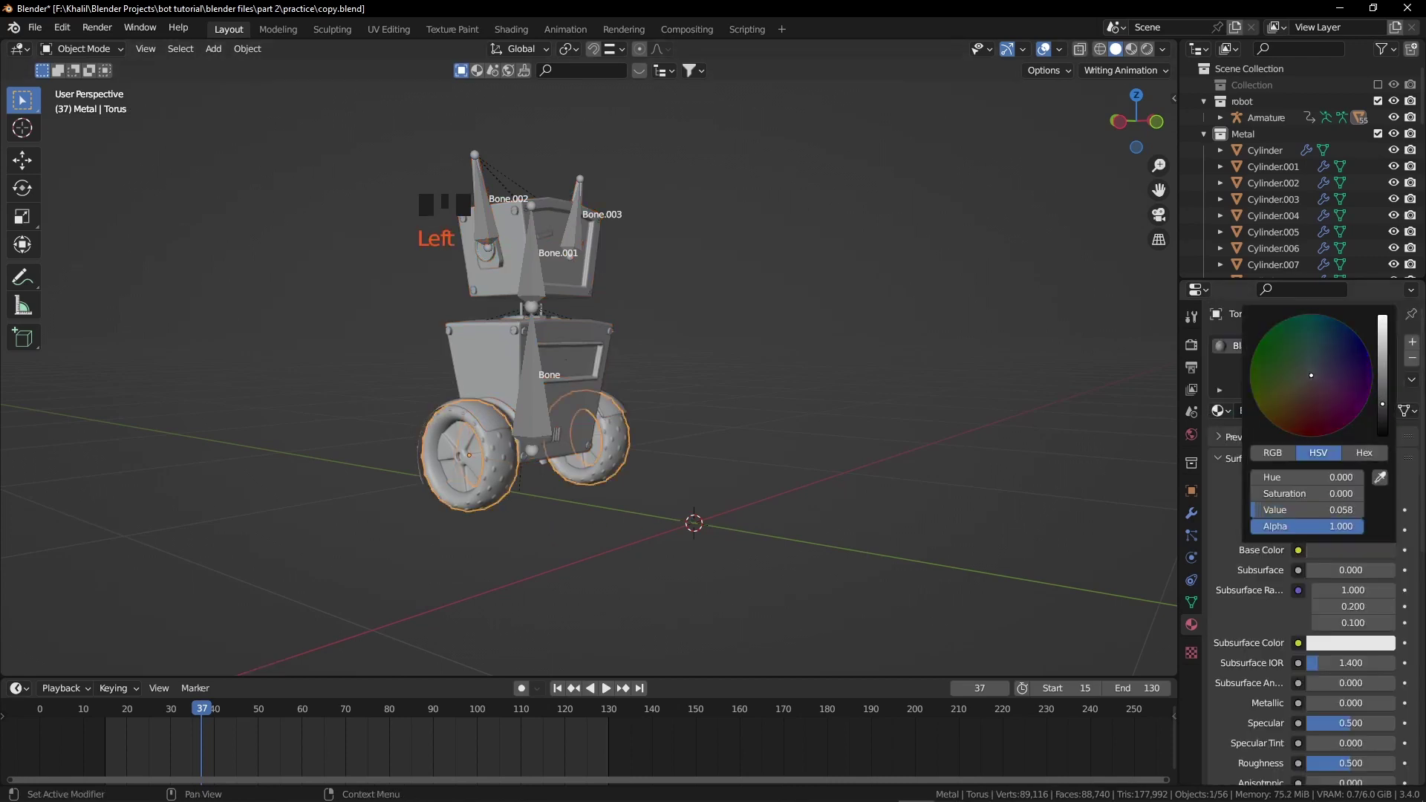
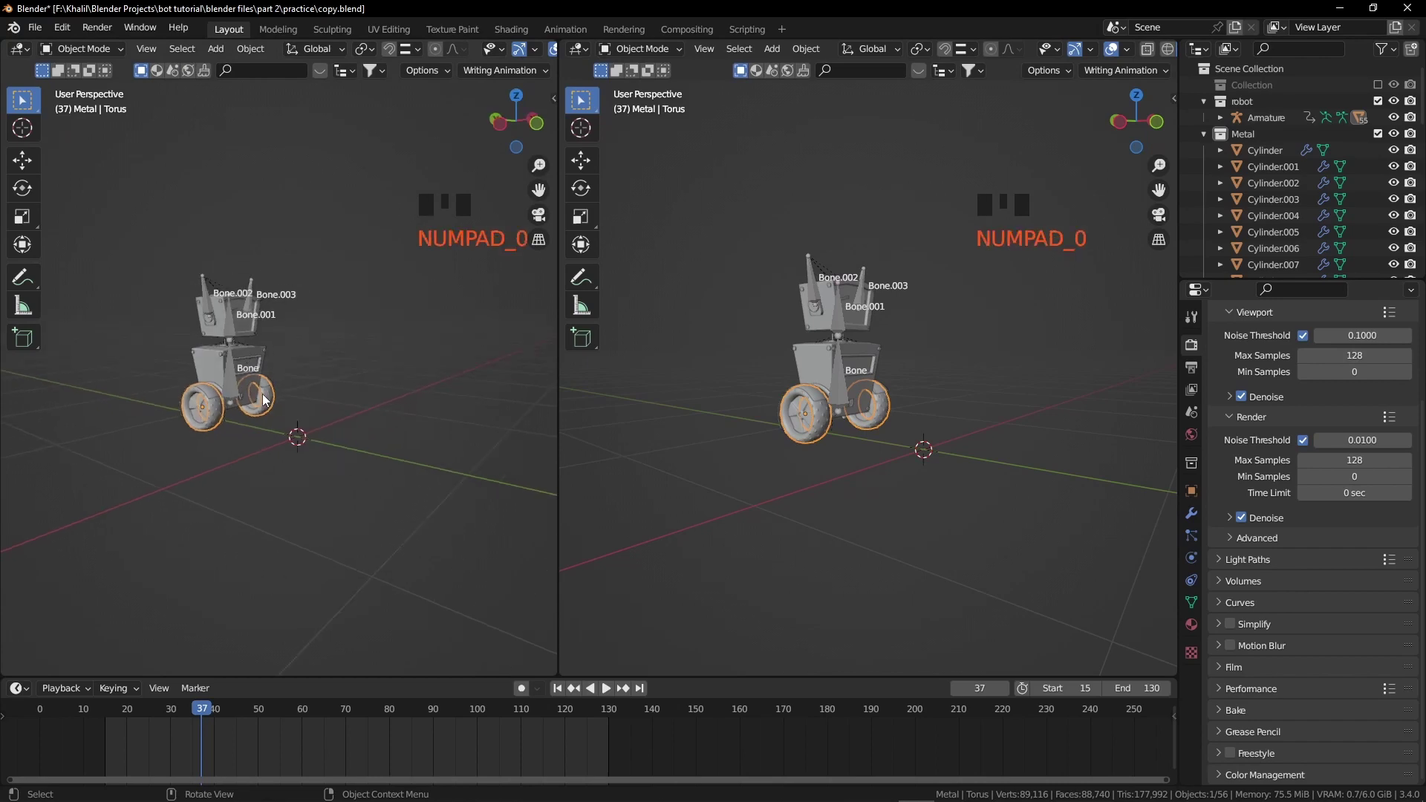
Look through the scene camera in the left viewport.
left_click_drag(260, 396, 350, 427)
middle_click(309, 433)
key("t")
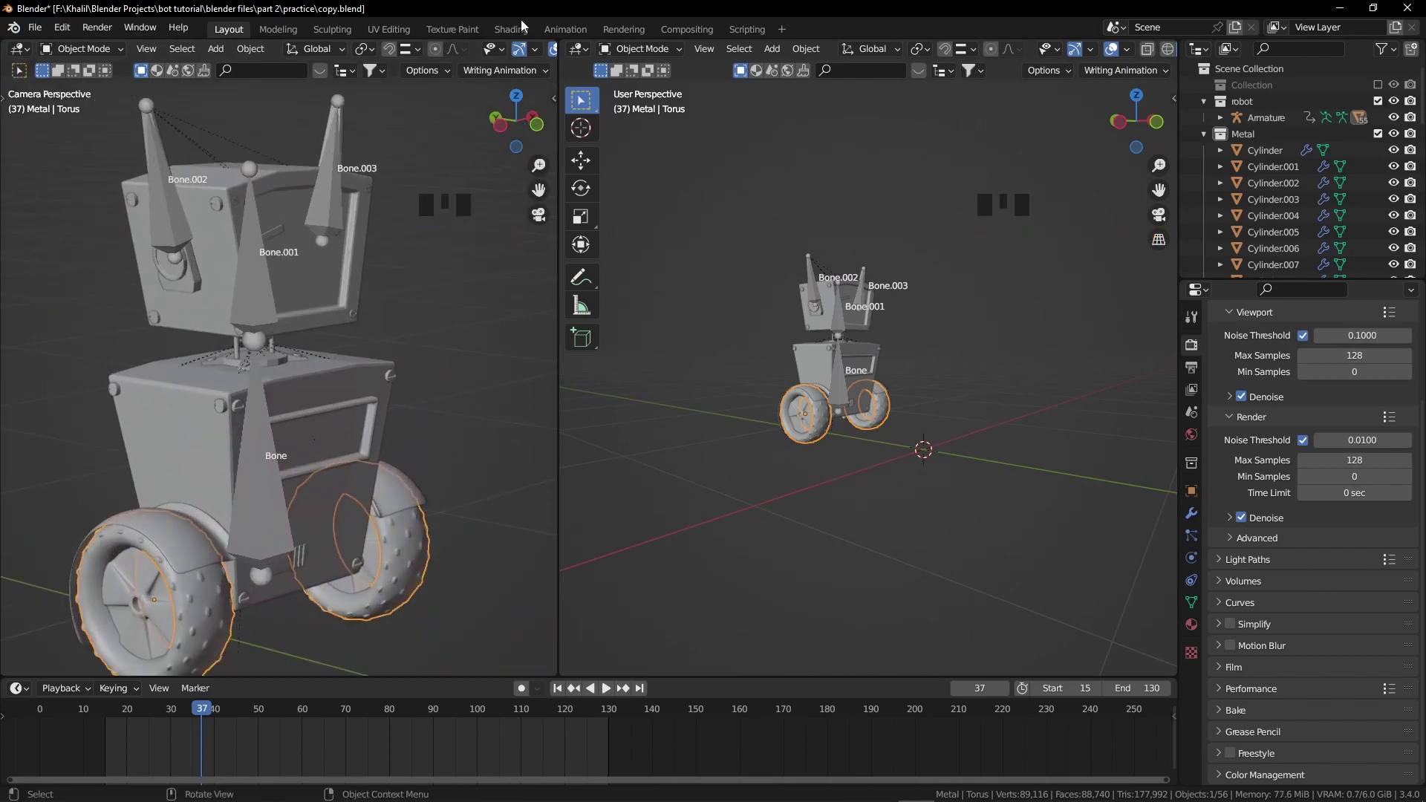
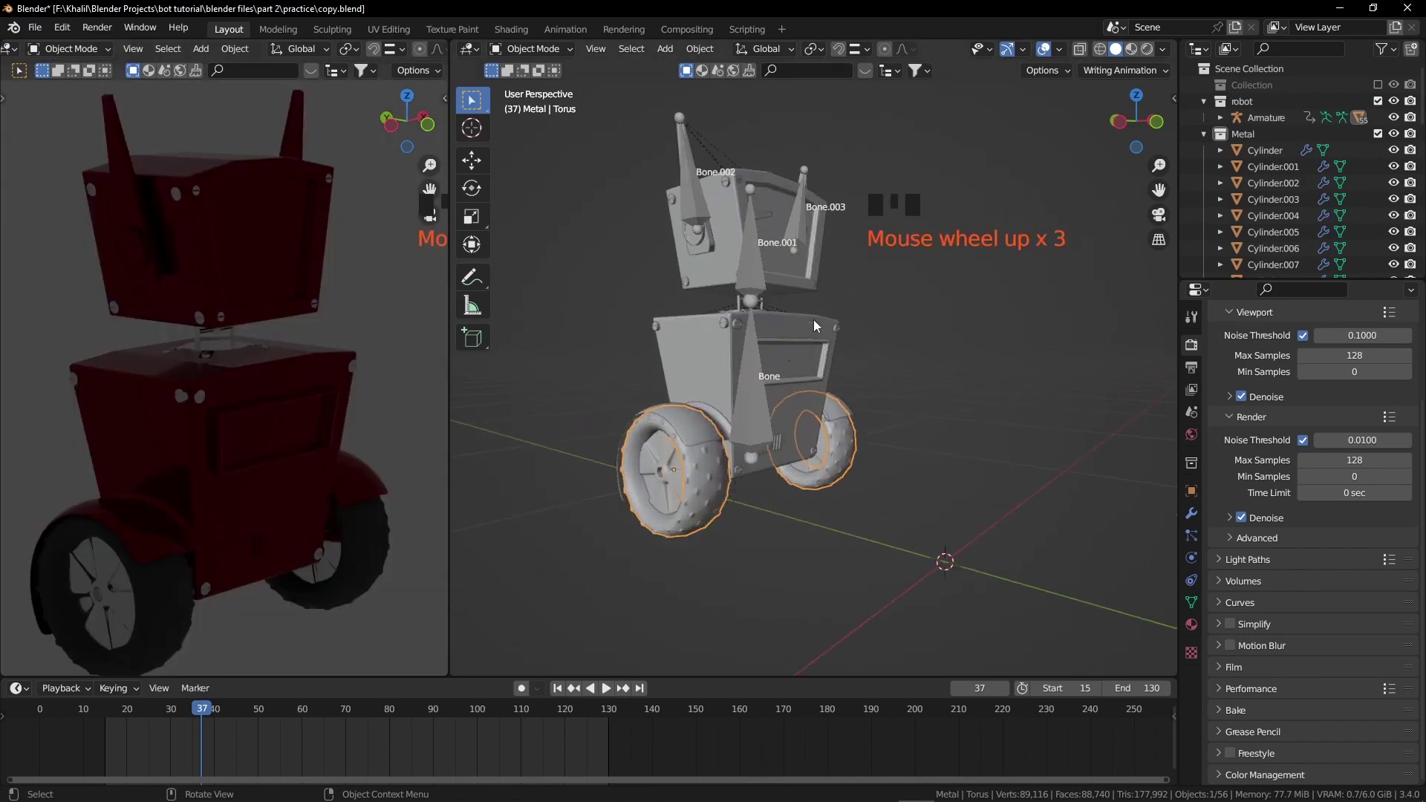
Select the robot's chest piece and enter Edit Mode on its mesh.
left_click(836, 368)
key("Tab")
Assign a white Emission material to the screen faces and nudge the screen frame into place.
key("3")
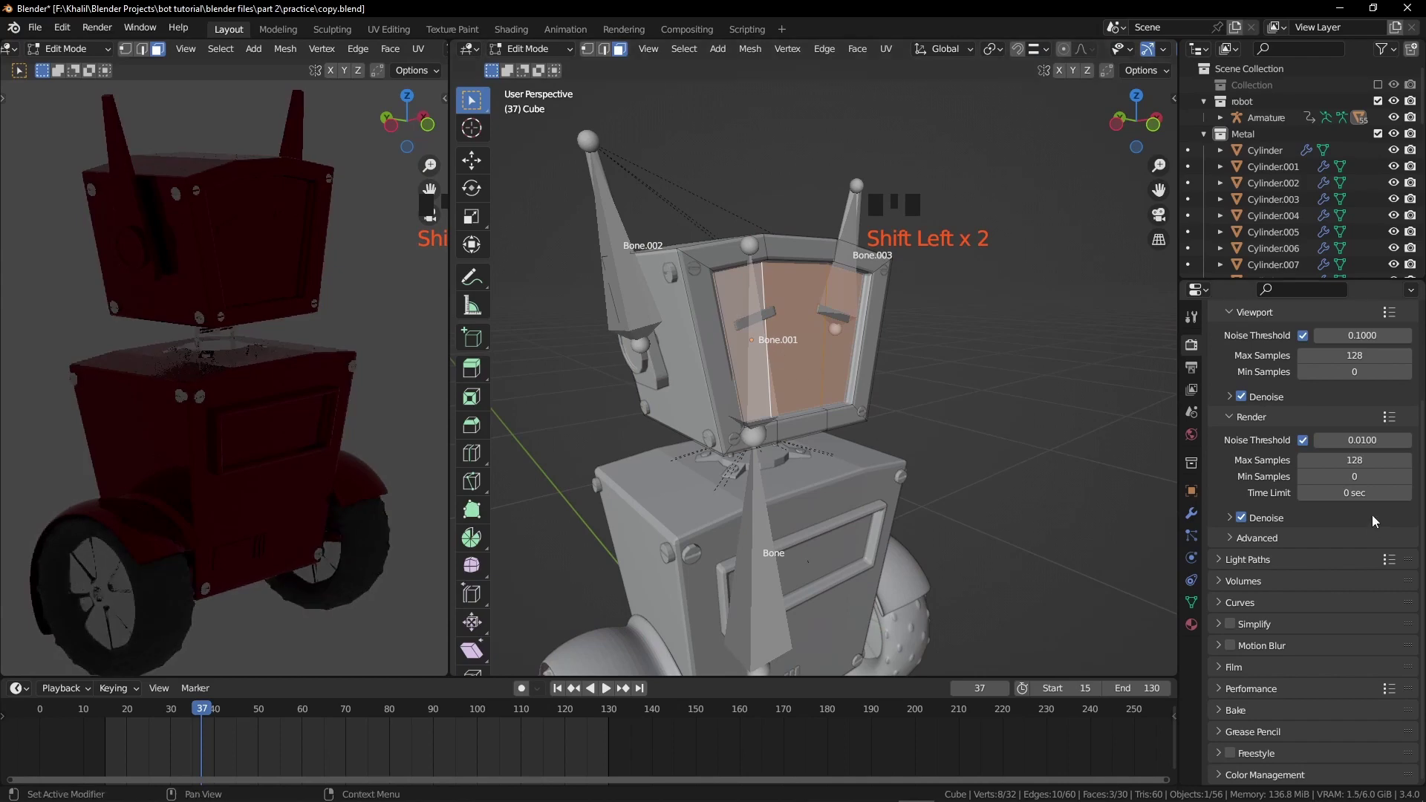
left_click(1199, 630)
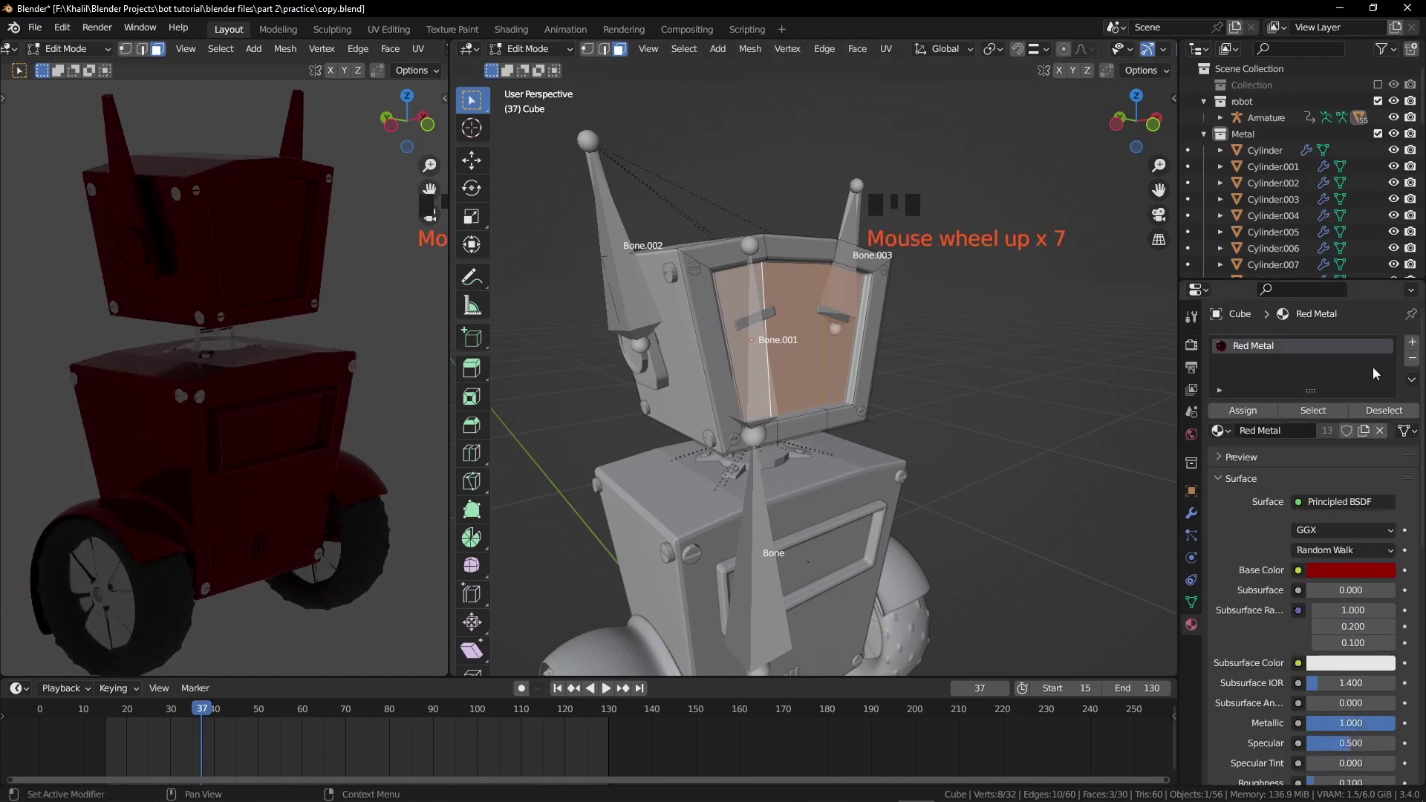
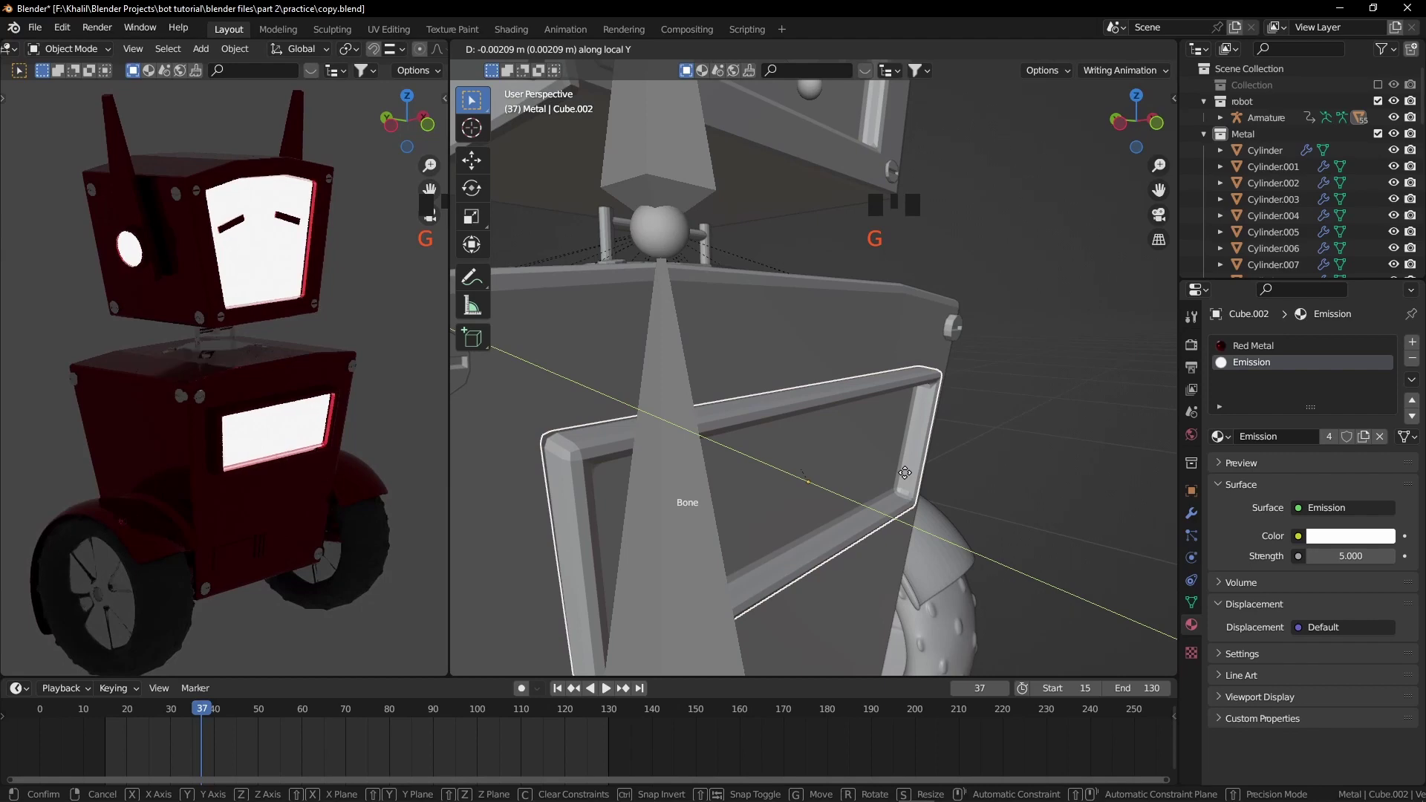
left_click_drag(874, 470, 884, 442)
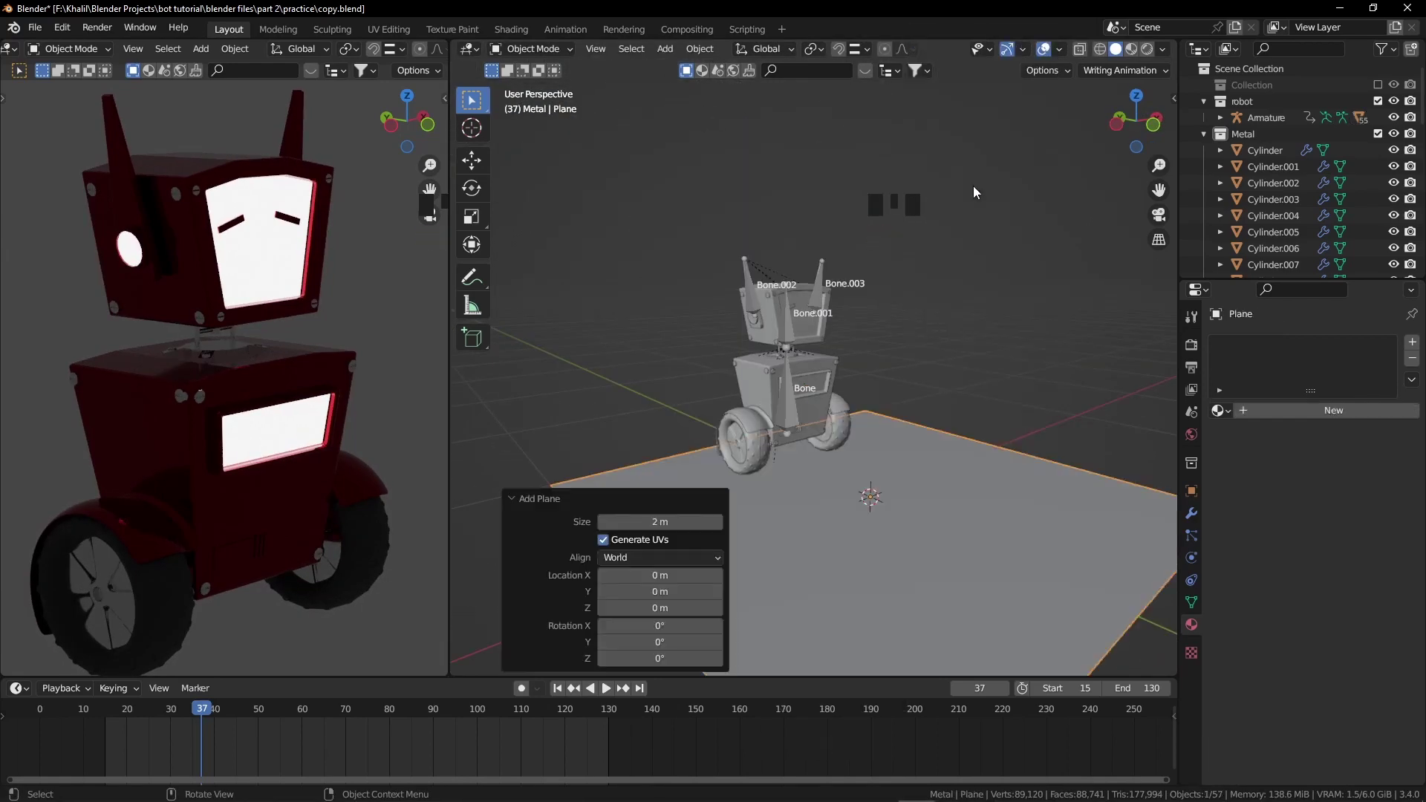
Scale the floor plane along Y into a long floor.
key("s")
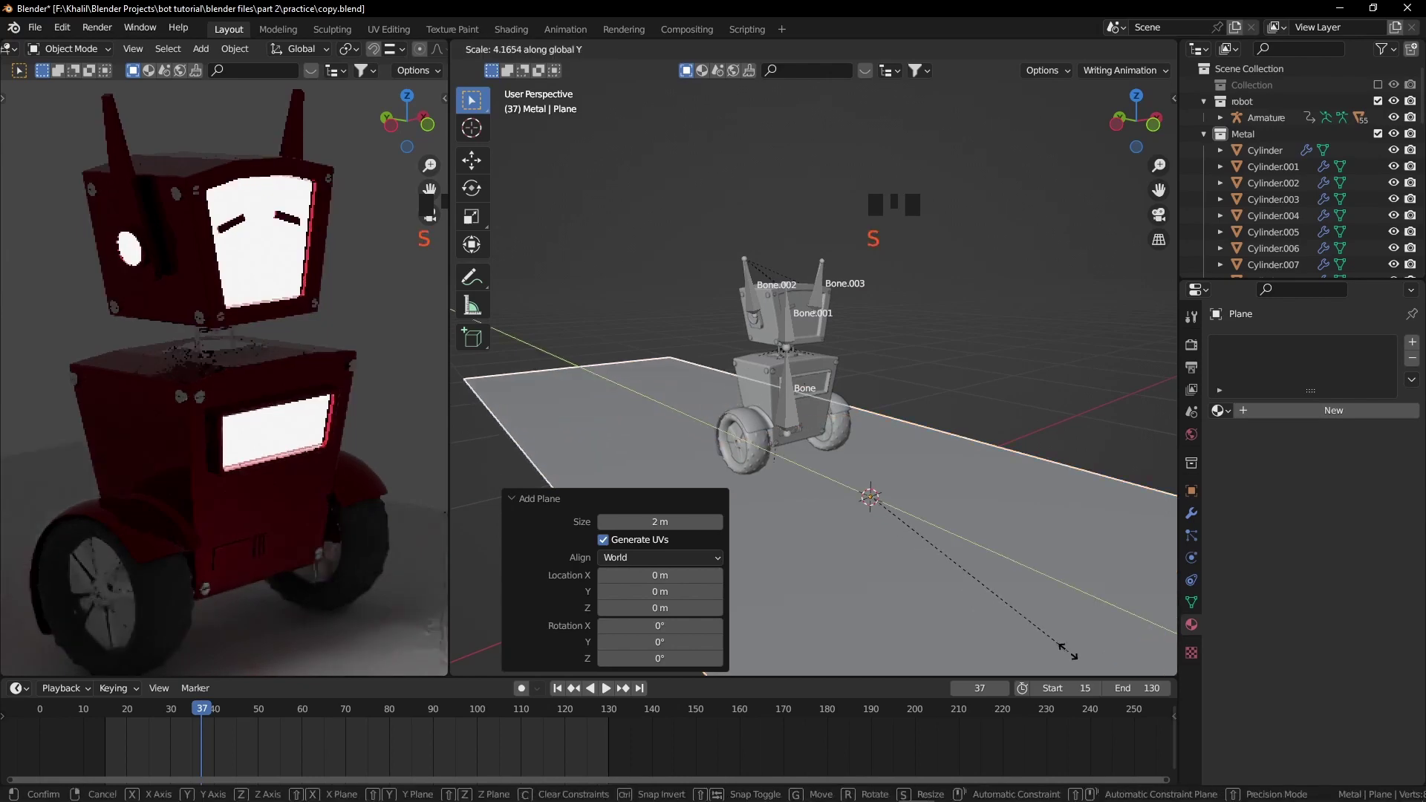
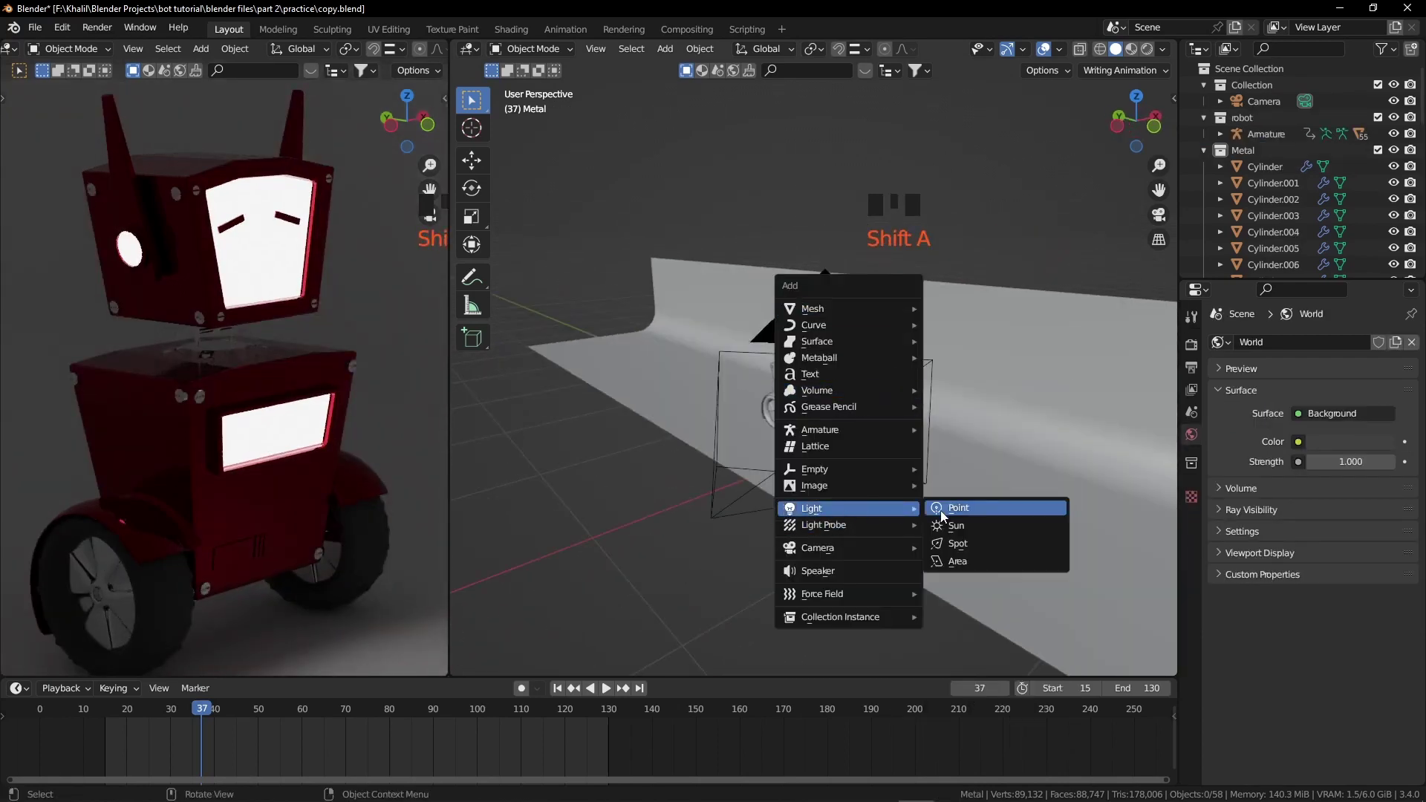
Add a point light and move it into position over the floor.
type("mo")
key("g")
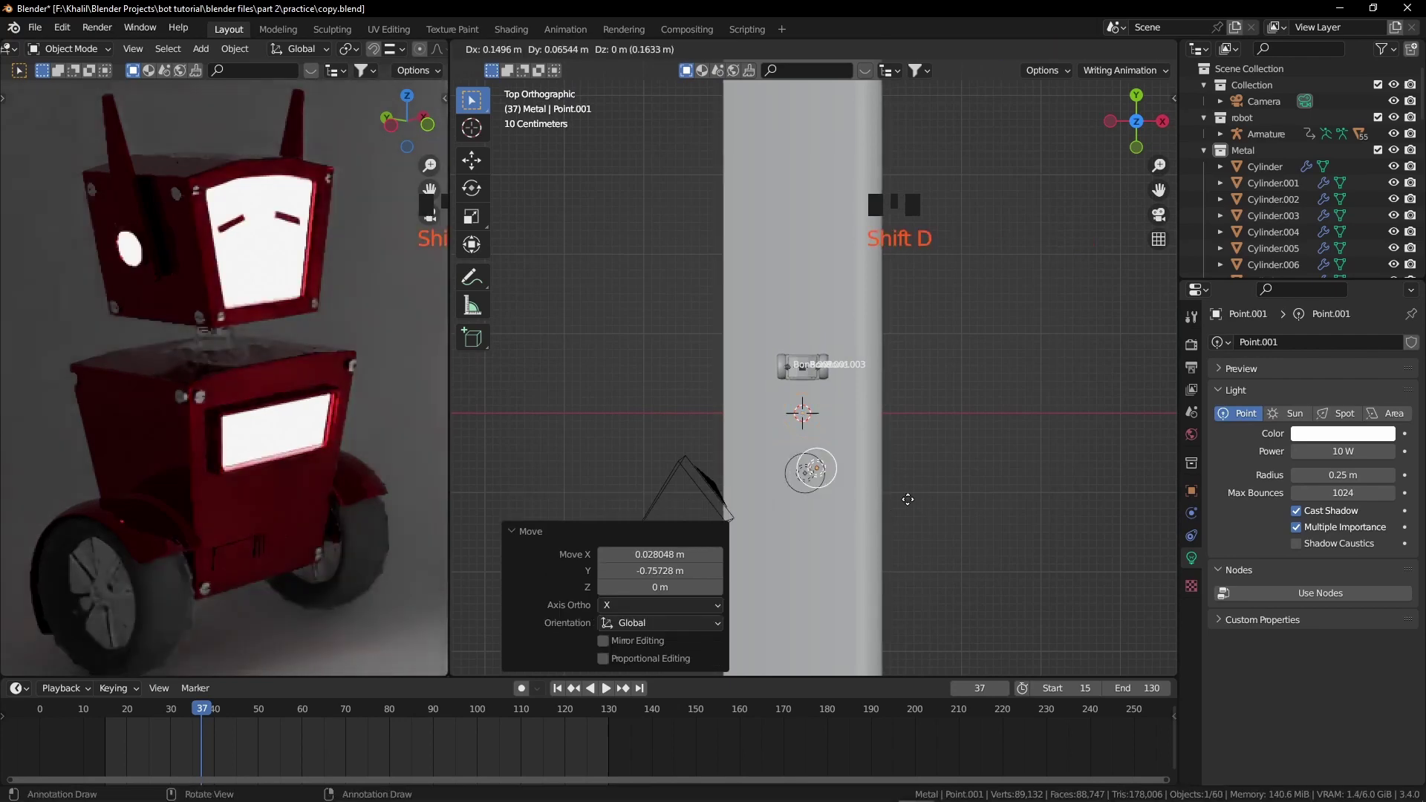
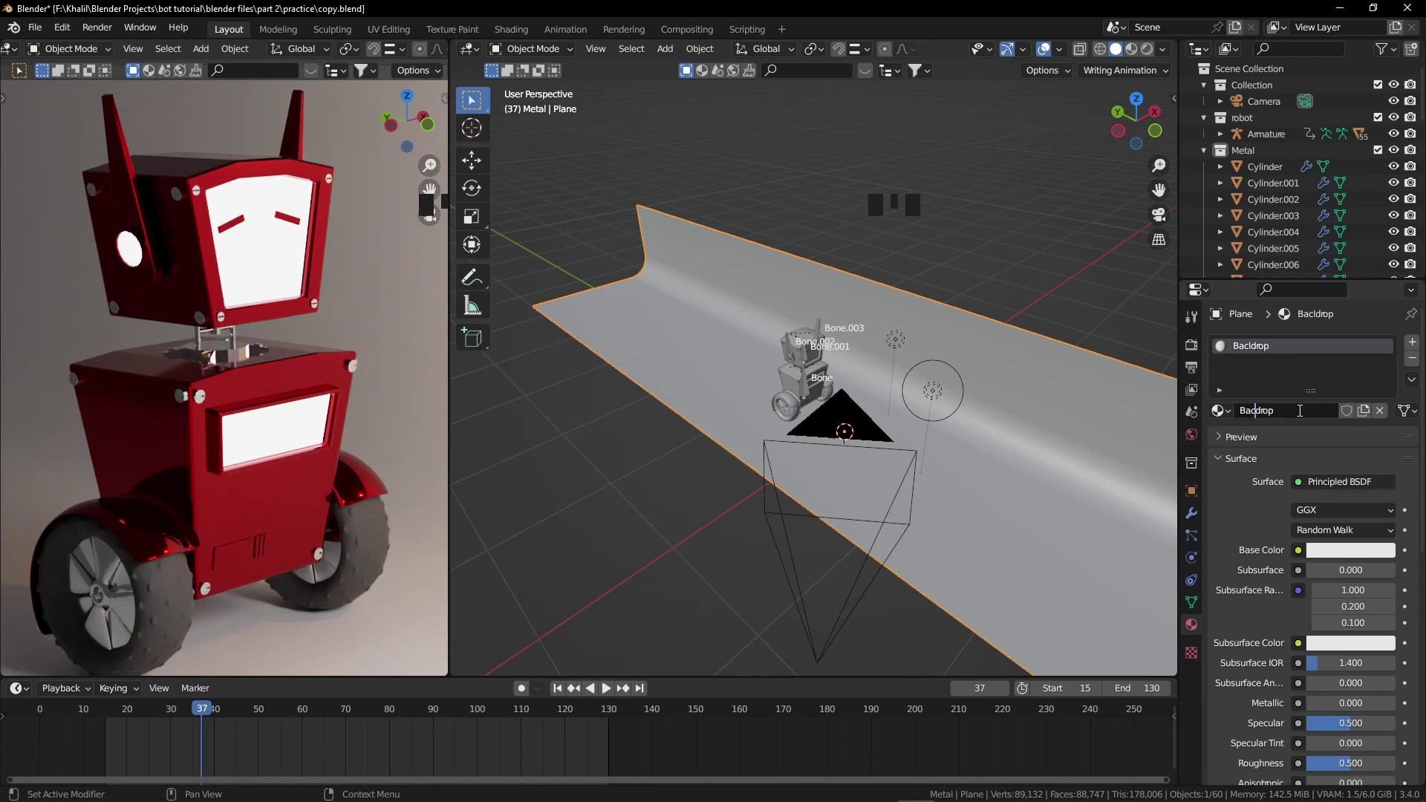
Tint the Backdrop material's base colour warm orange.
left_click(1338, 554)
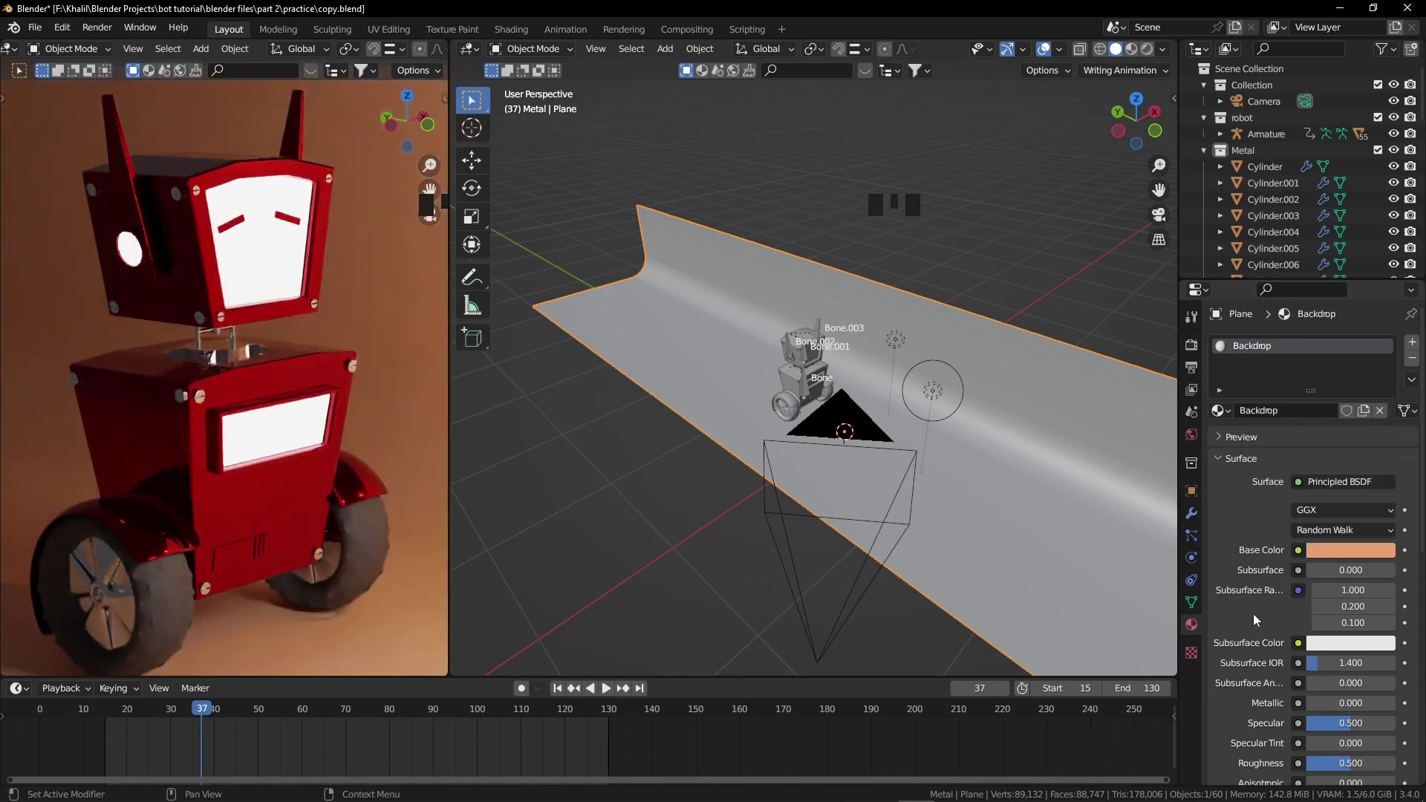
Set render output to FFmpeg Video saved into the Final video folder.
left_click(1193, 370)
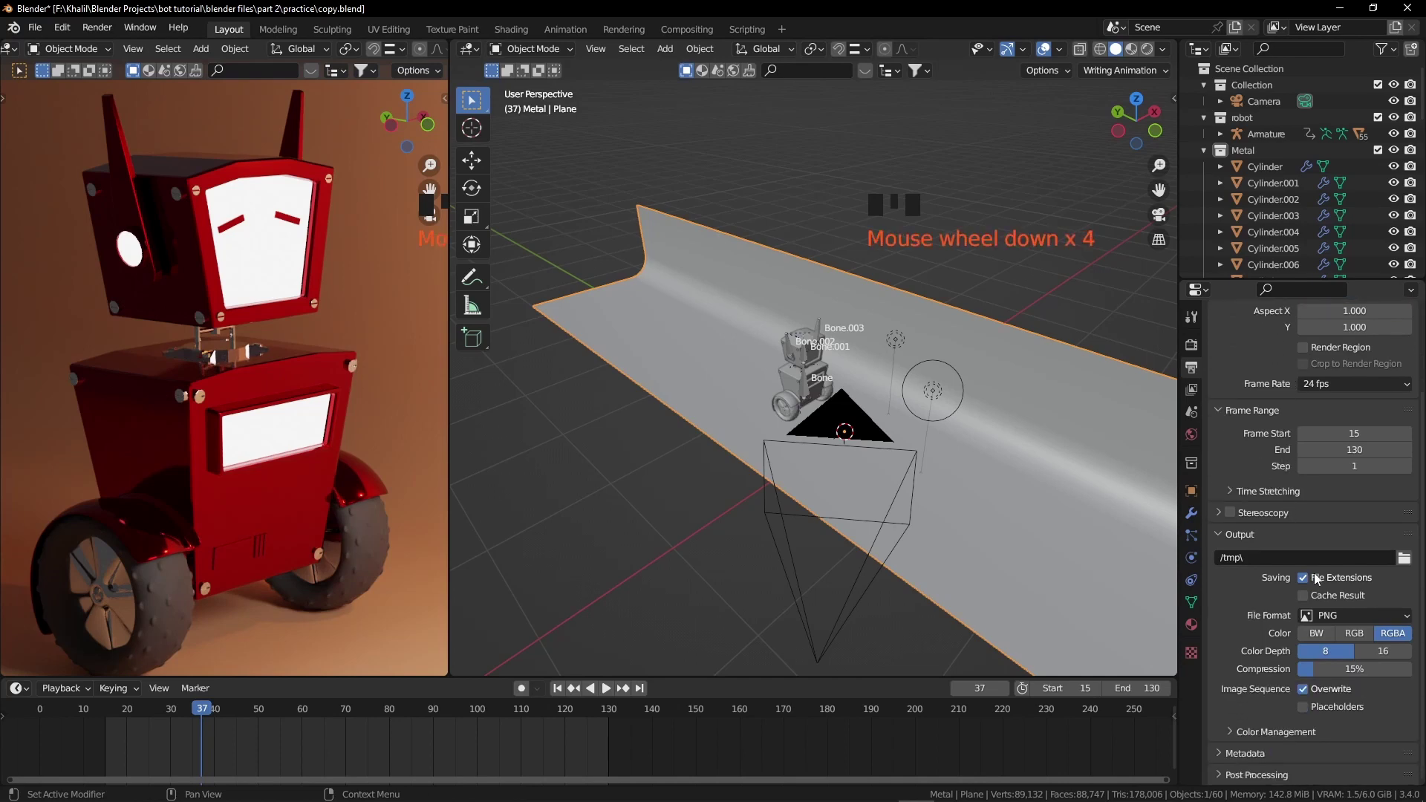
left_click_drag(1345, 708, 1405, 615)
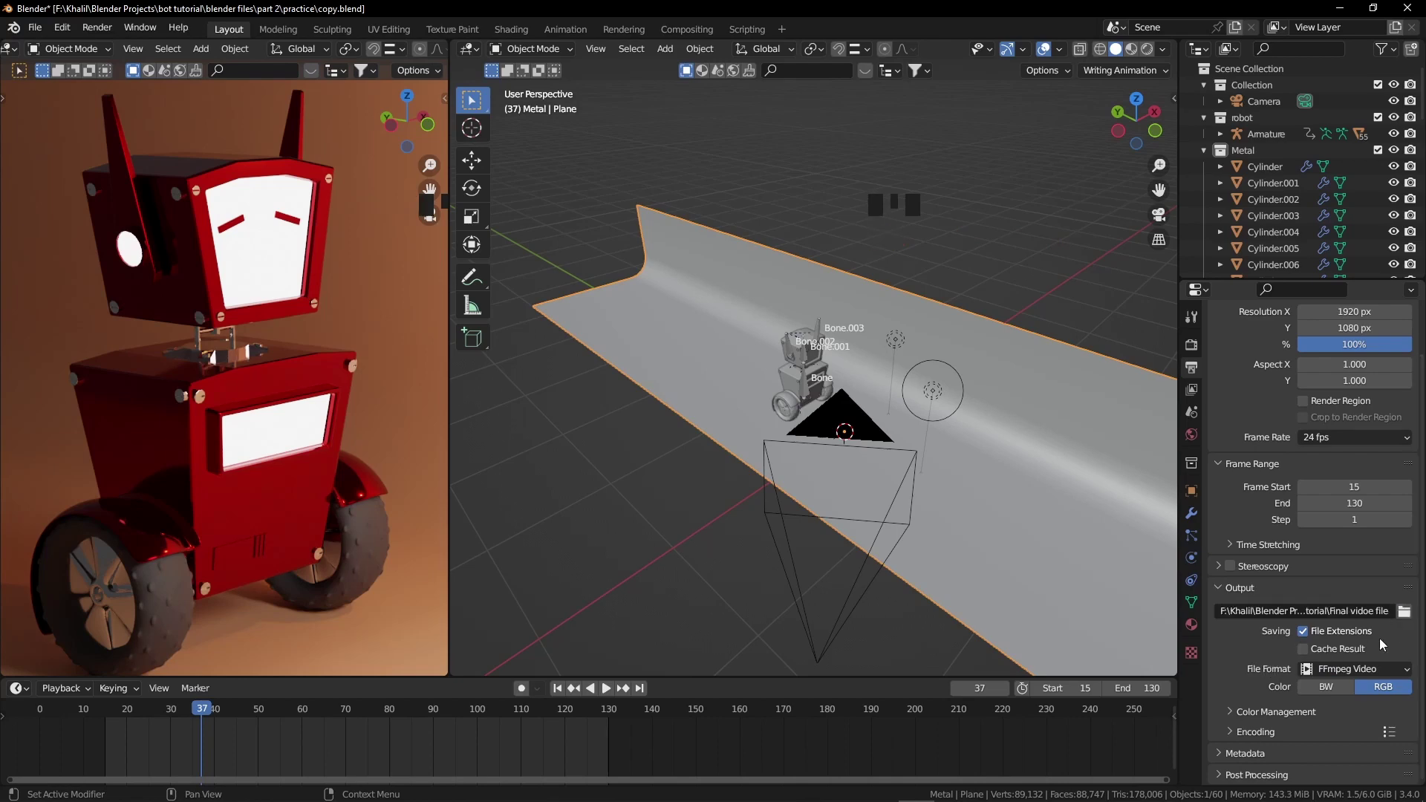